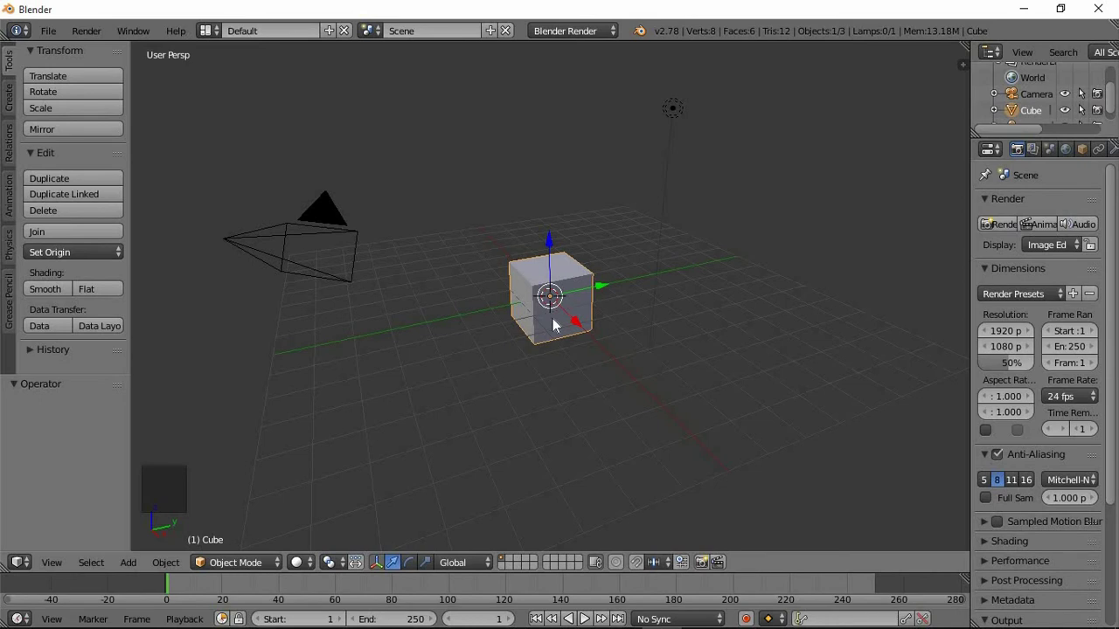
Put the default cube into Edit Mode with all its geometry selected.
scroll(up, 3)
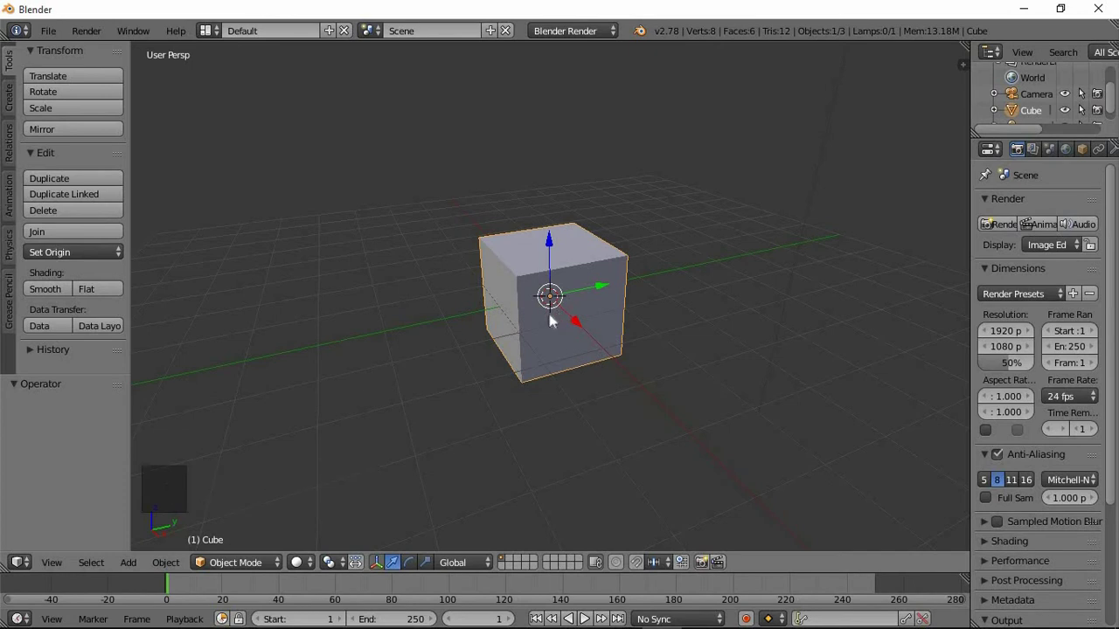
scroll(down, 3)
click(258, 567)
click(225, 522)
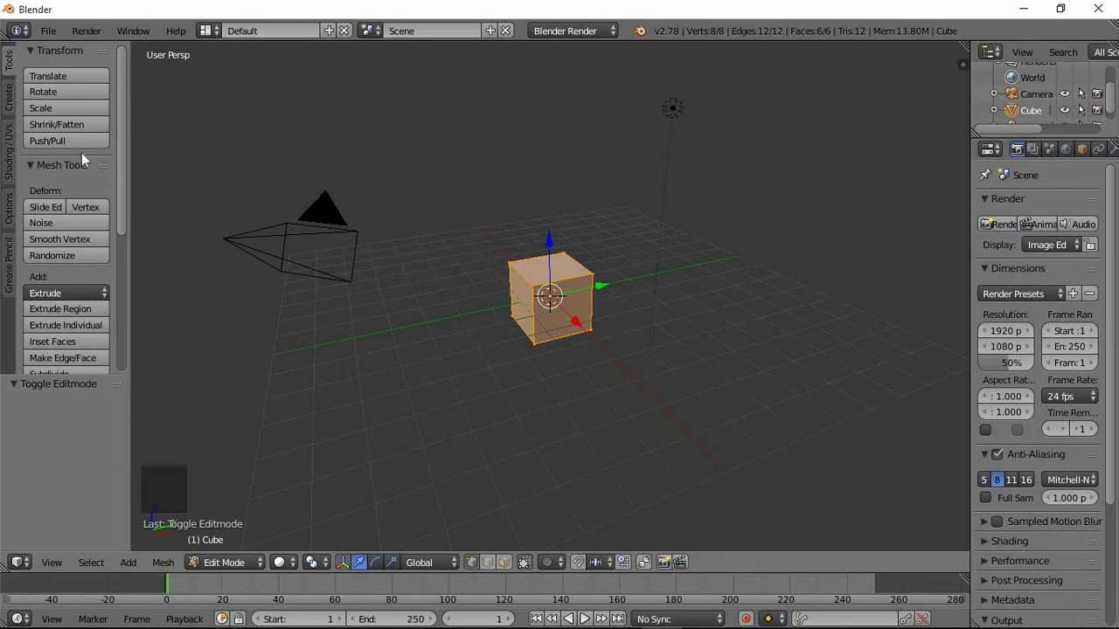
Subdivide the cube mesh with 4 cuts, giving a five-by-five grid on every face.
scroll(down, 3)
click(78, 280)
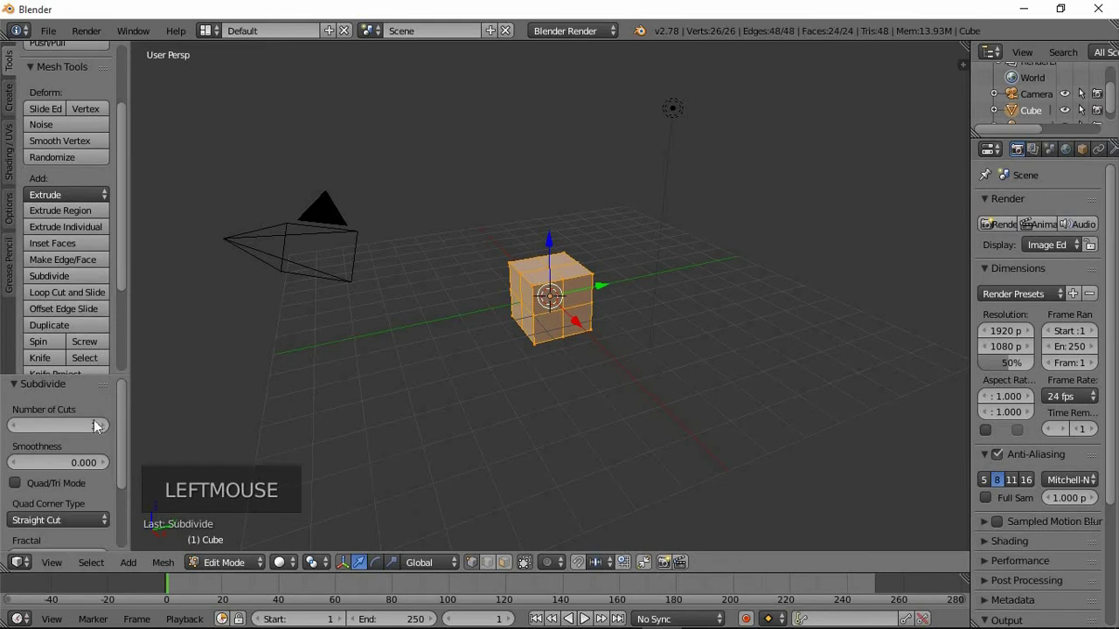
click(106, 435)
click(106, 432)
click(107, 432)
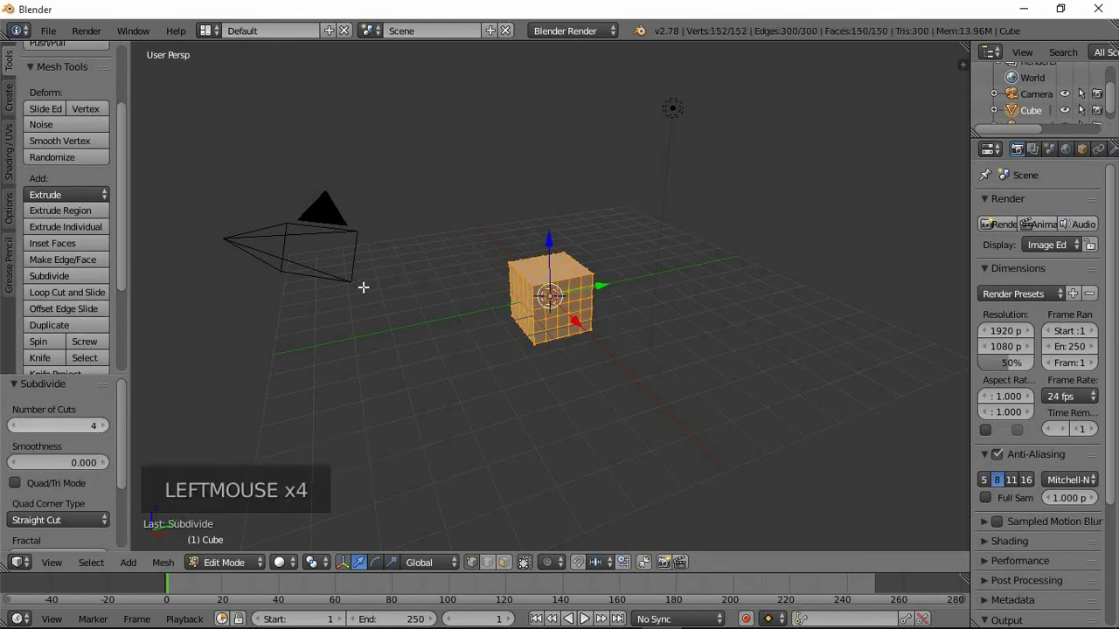
middle_click(537, 353)
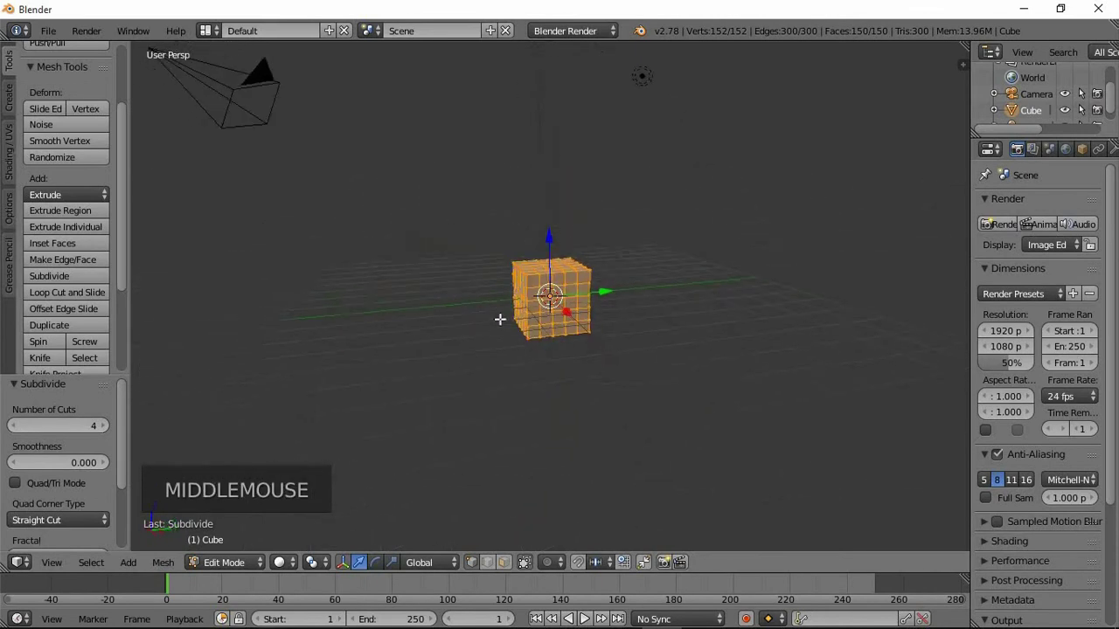
middle_click(562, 302)
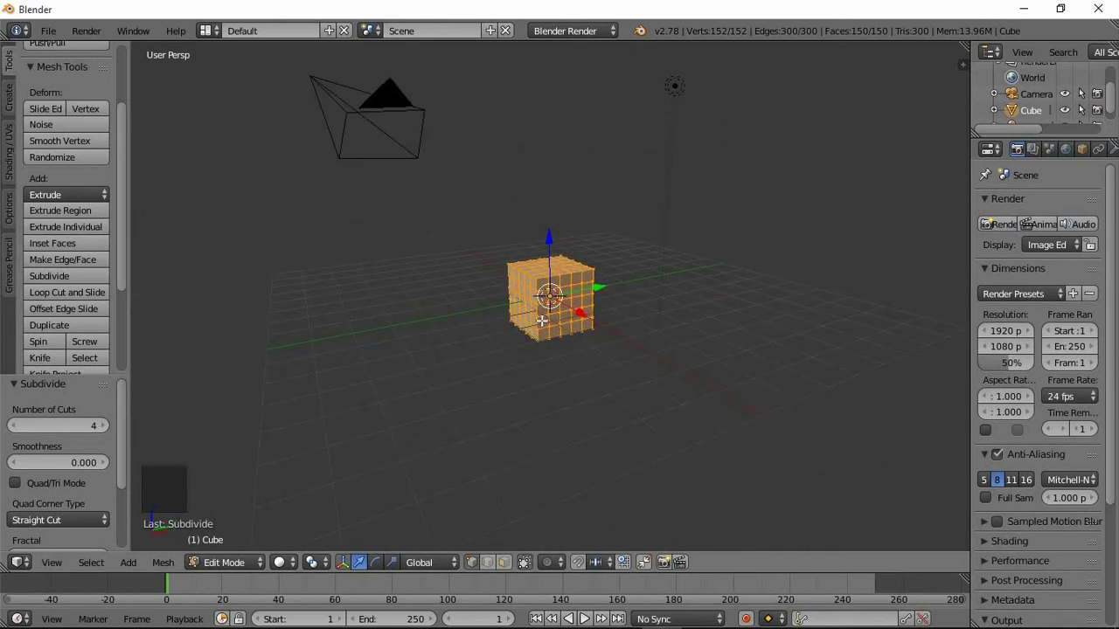
Move the whole cube up along Z above the floor grid, then resume mesh editing.
key(Tab)
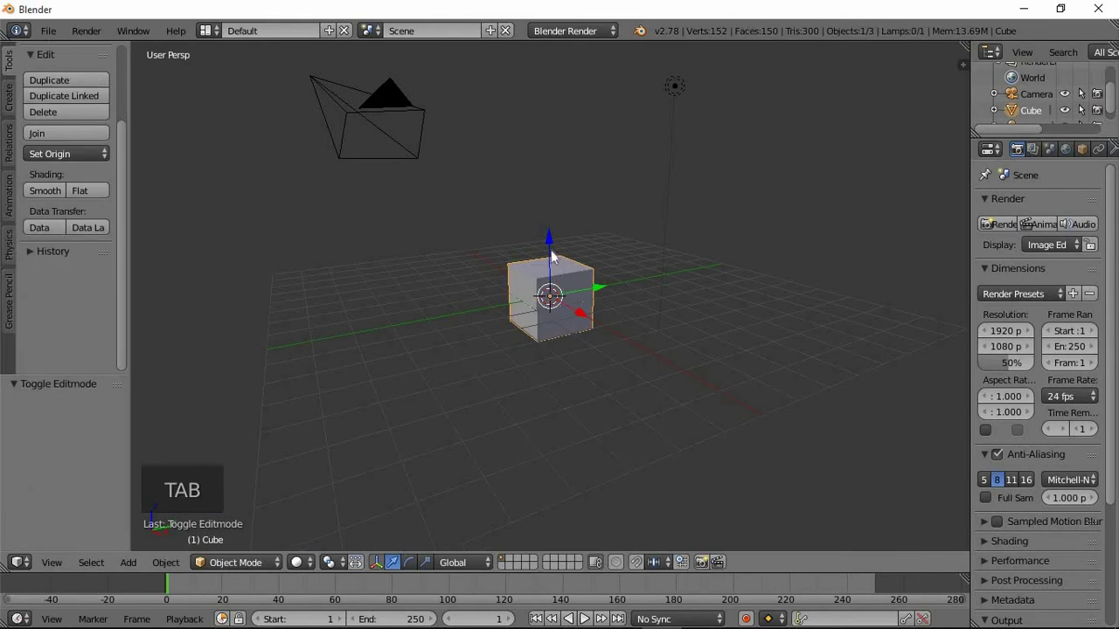
click(557, 252)
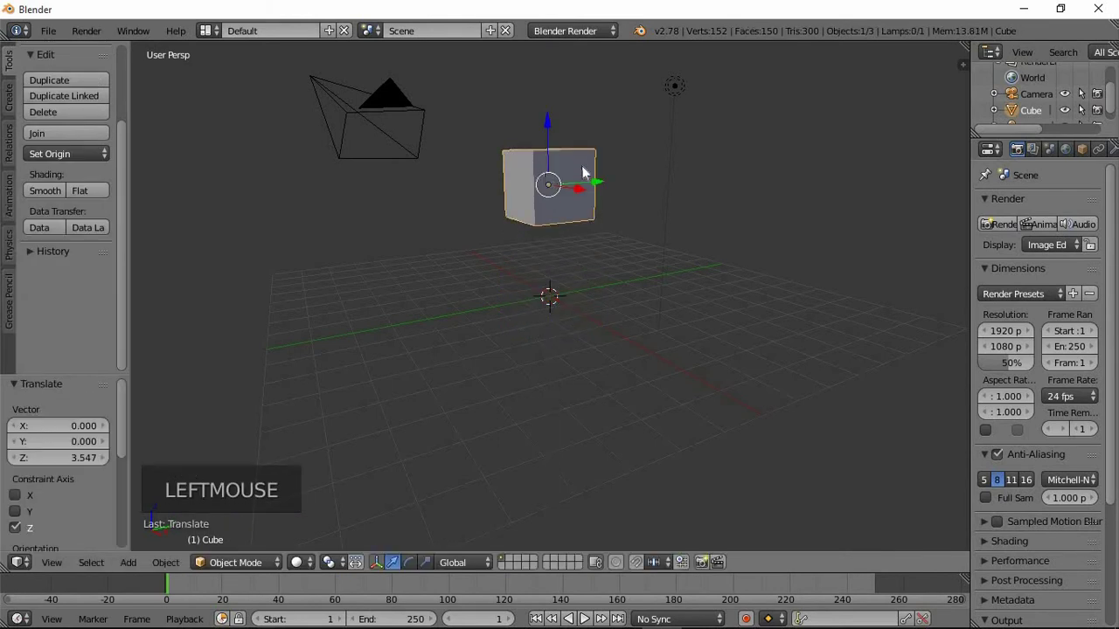
middle_click(571, 251)
scroll(up, 3)
middle_click(558, 257)
key(Tab)
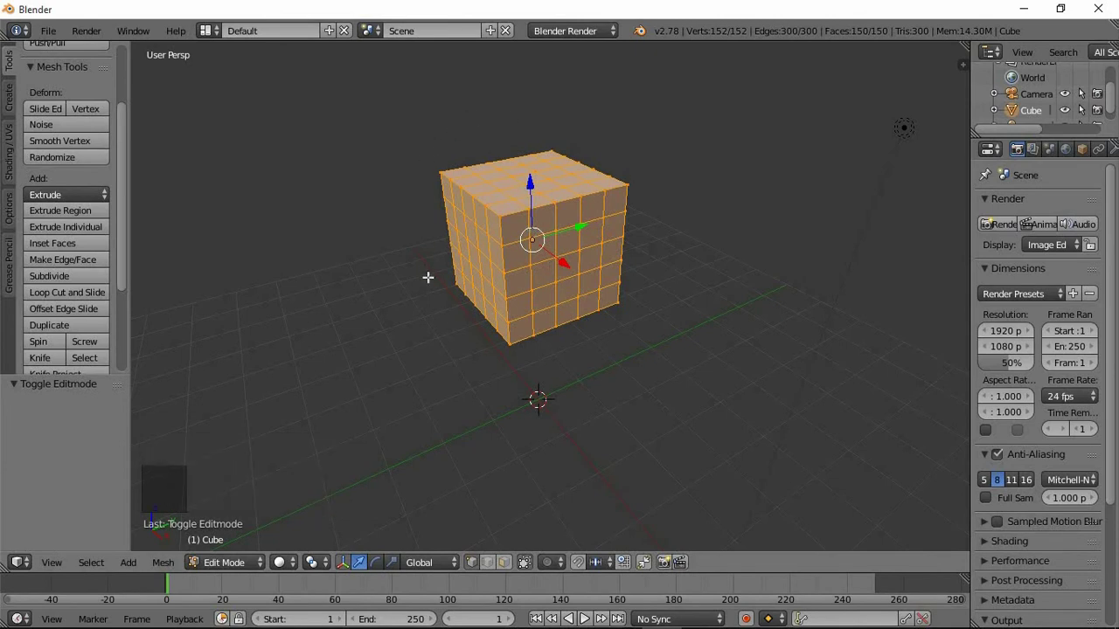
Deselect everything and switch to face selection, ready to pick pip squares.
key(a)
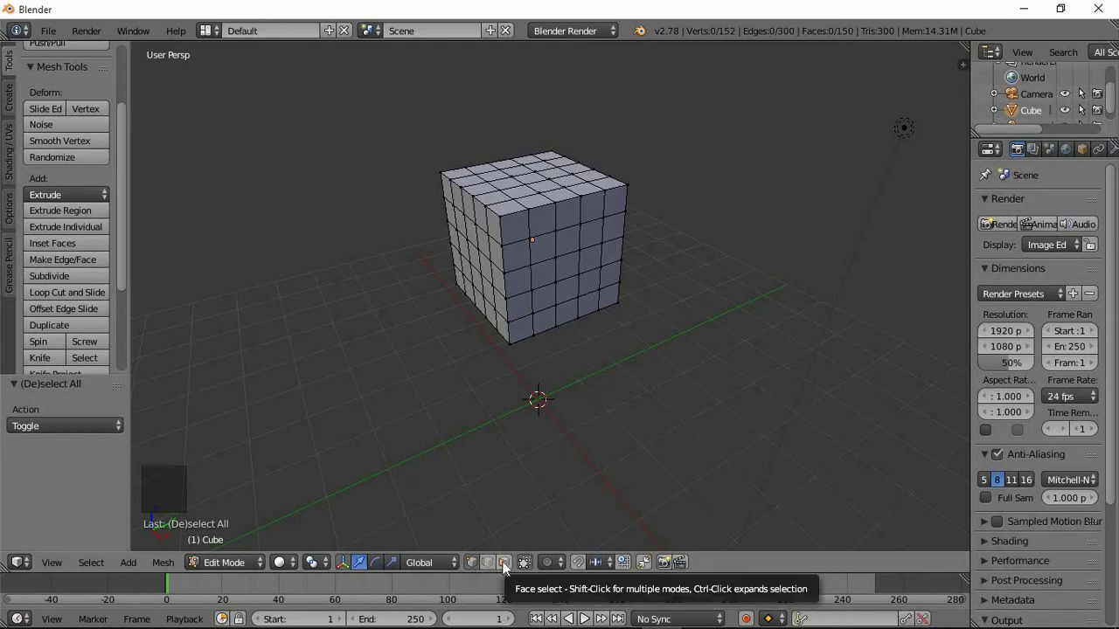
click(510, 567)
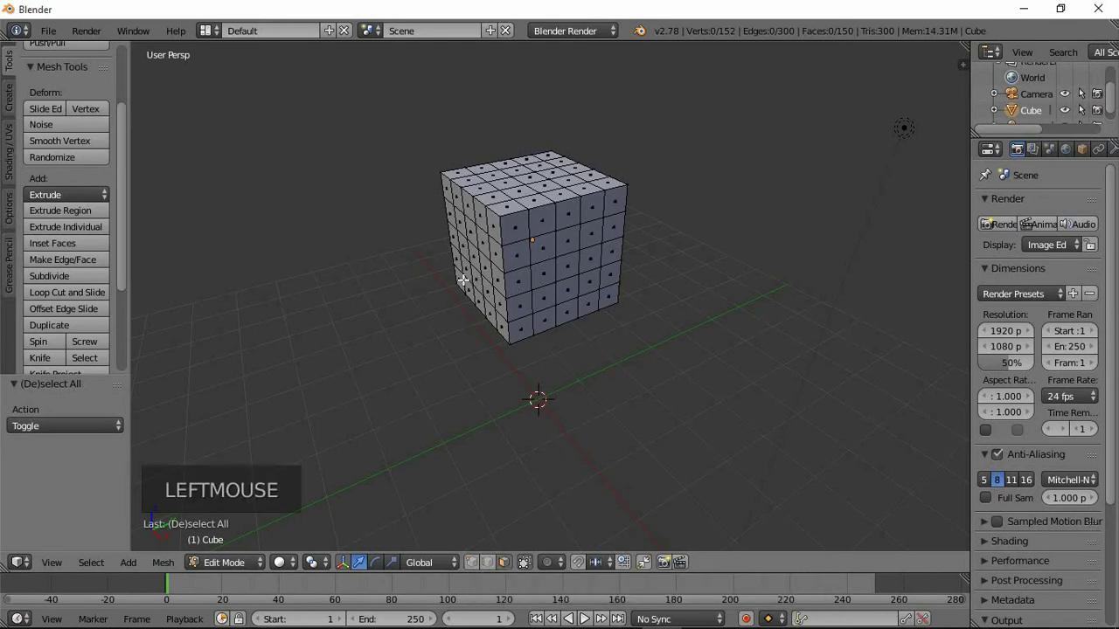
middle_click(519, 197)
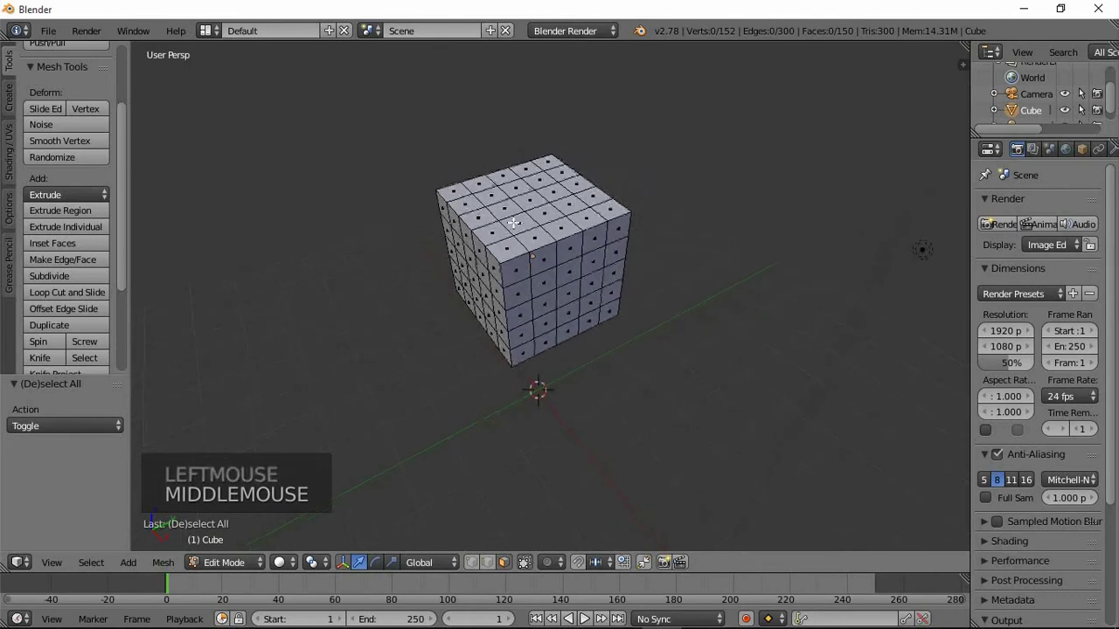
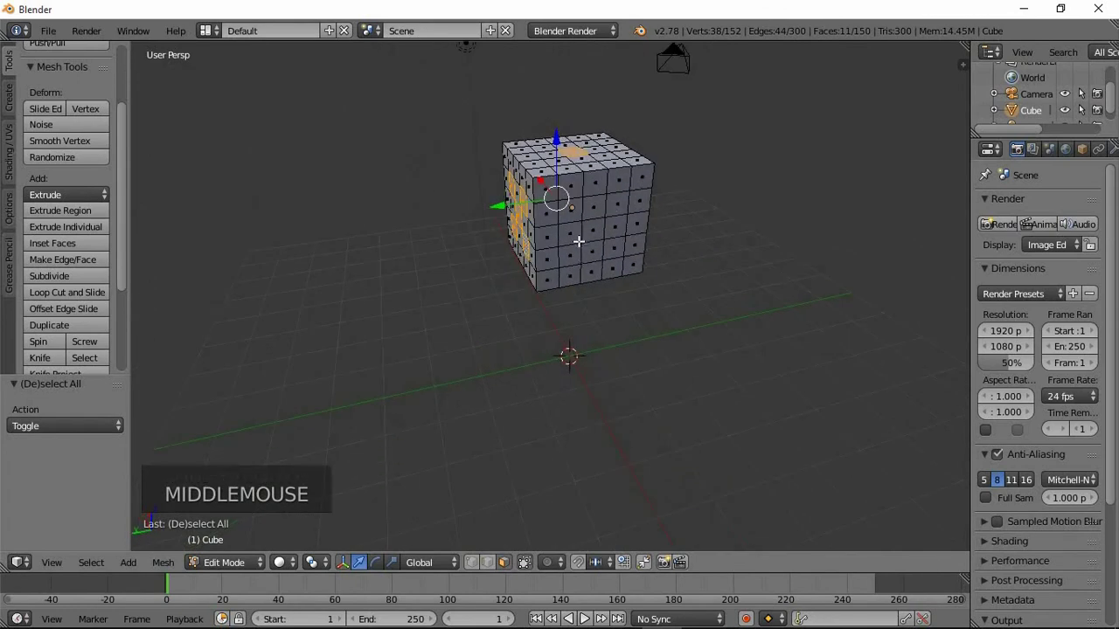
Add four more grid squares to the pip selection and turn to another side.
right_click(580, 211)
right_click(614, 225)
right_click(594, 247)
right_click(567, 256)
middle_click(580, 205)
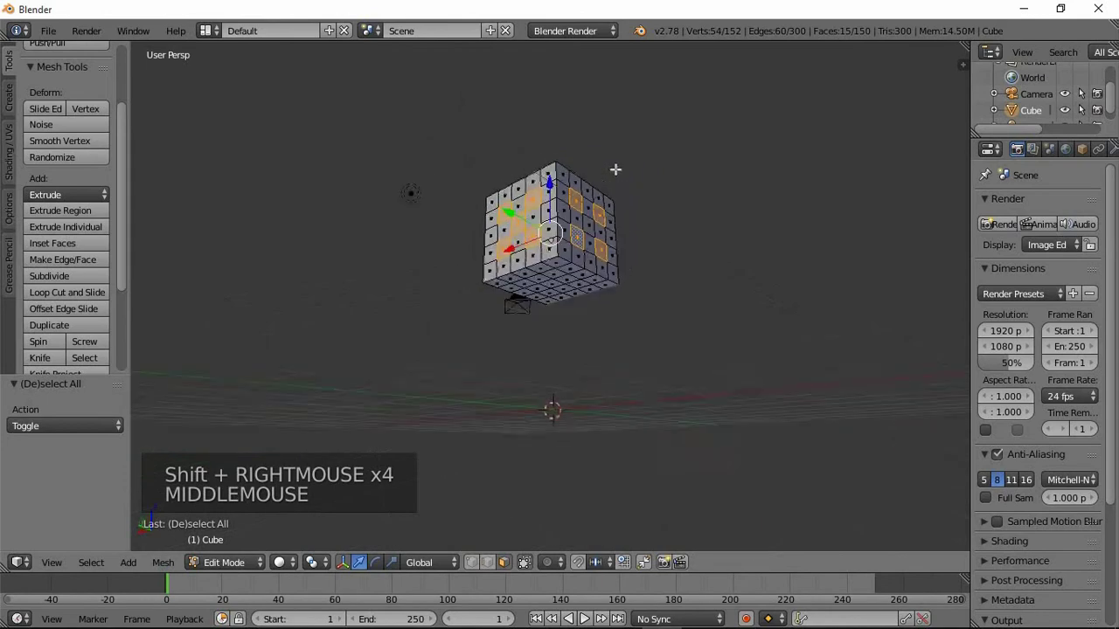
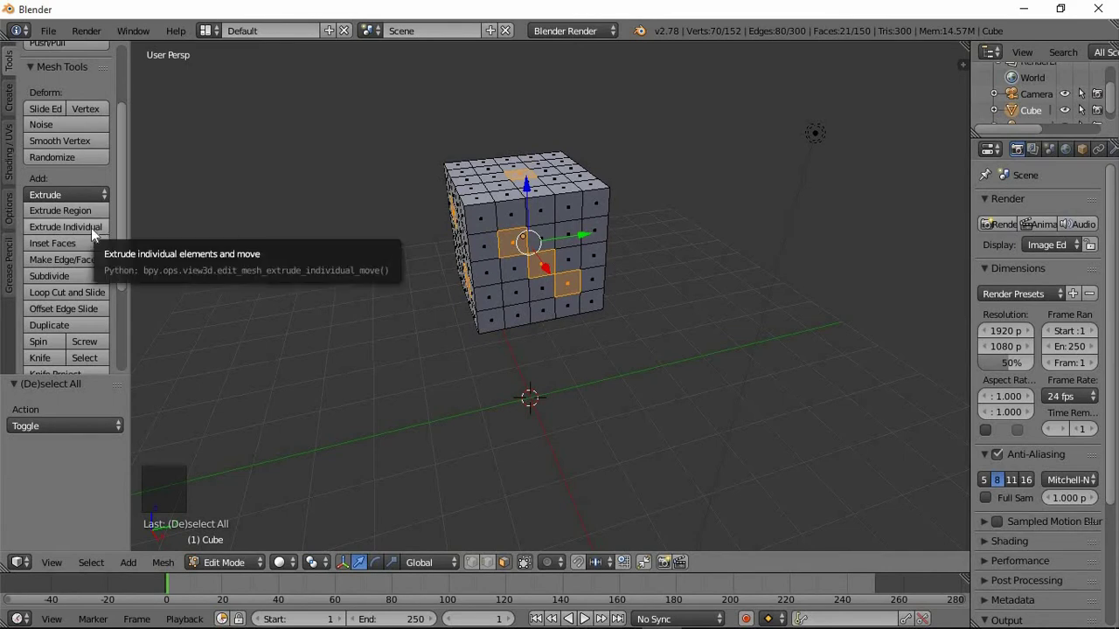
Extrude the 21 selected pip squares individually, bringing the mesh to 234 faces.
click(94, 232)
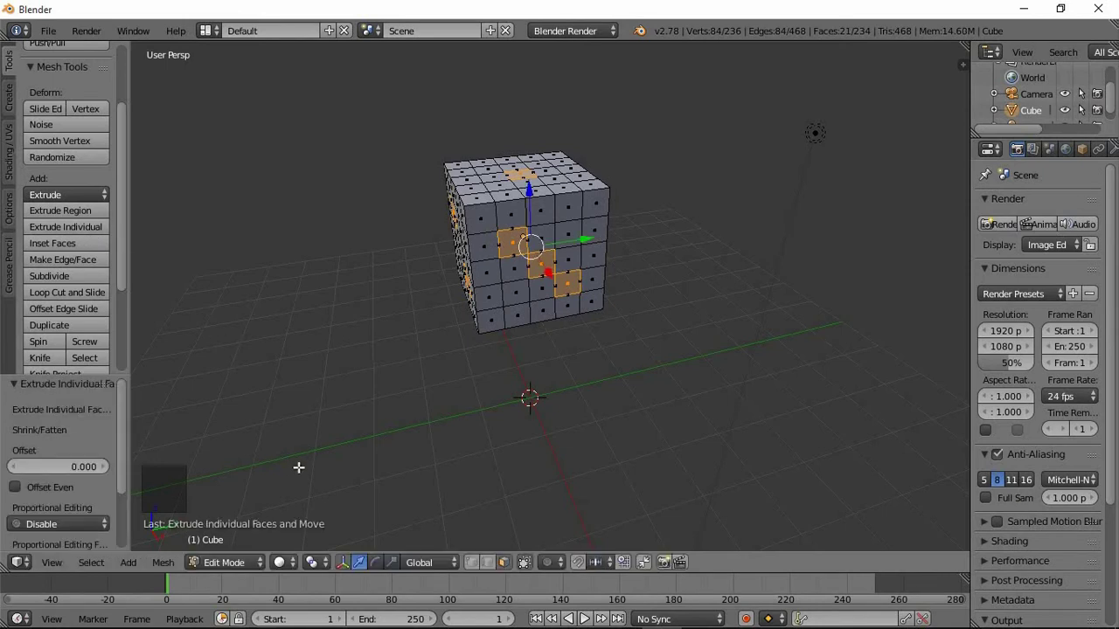
click(327, 566)
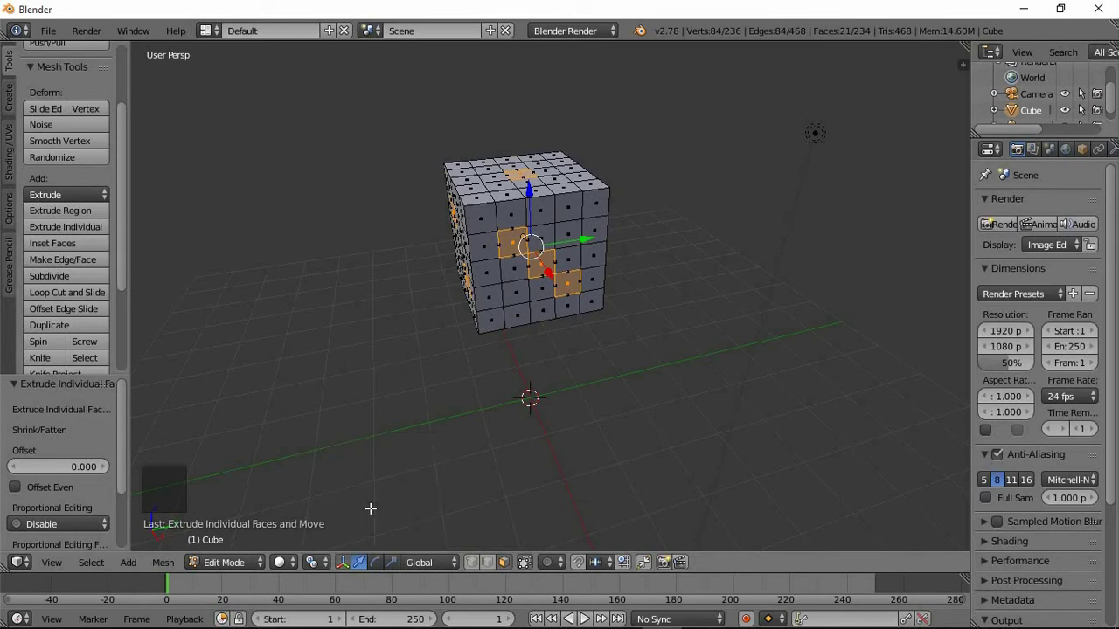
scroll(up, 3)
scroll(up, 3)
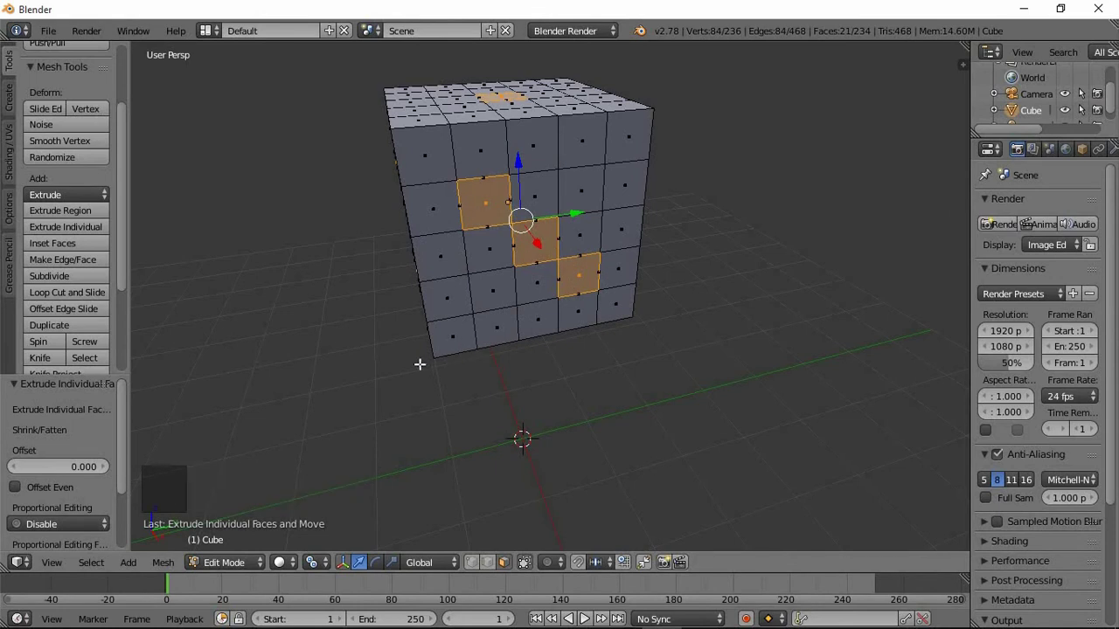
Scale the pip faces to about 0.92, extrude them individually again and push them inward as recessed holes.
key(s)
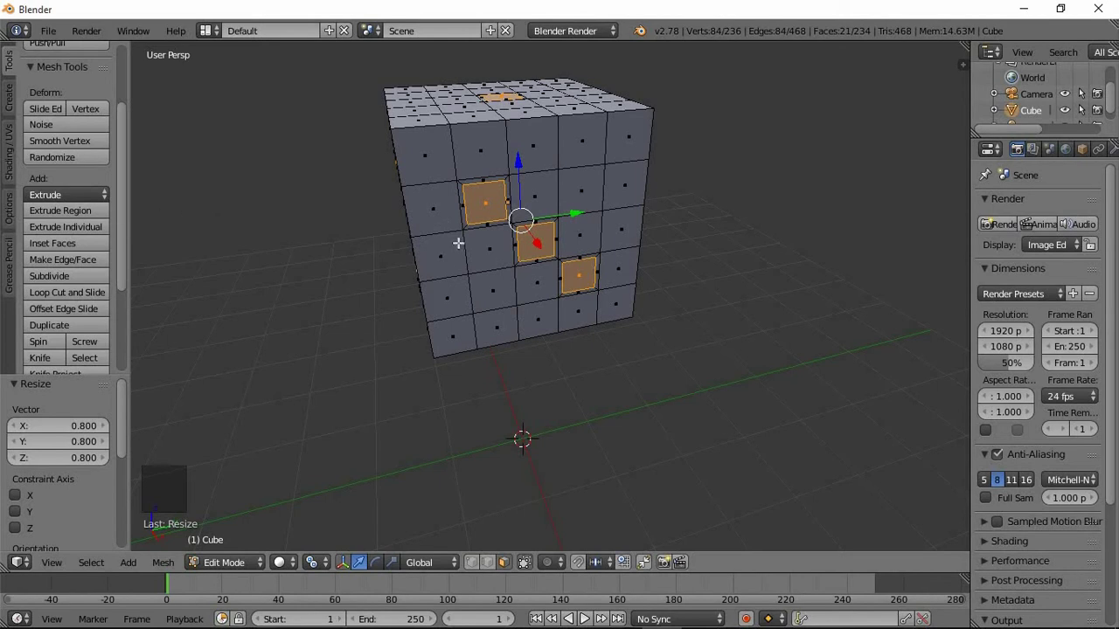
middle_click(351, 253)
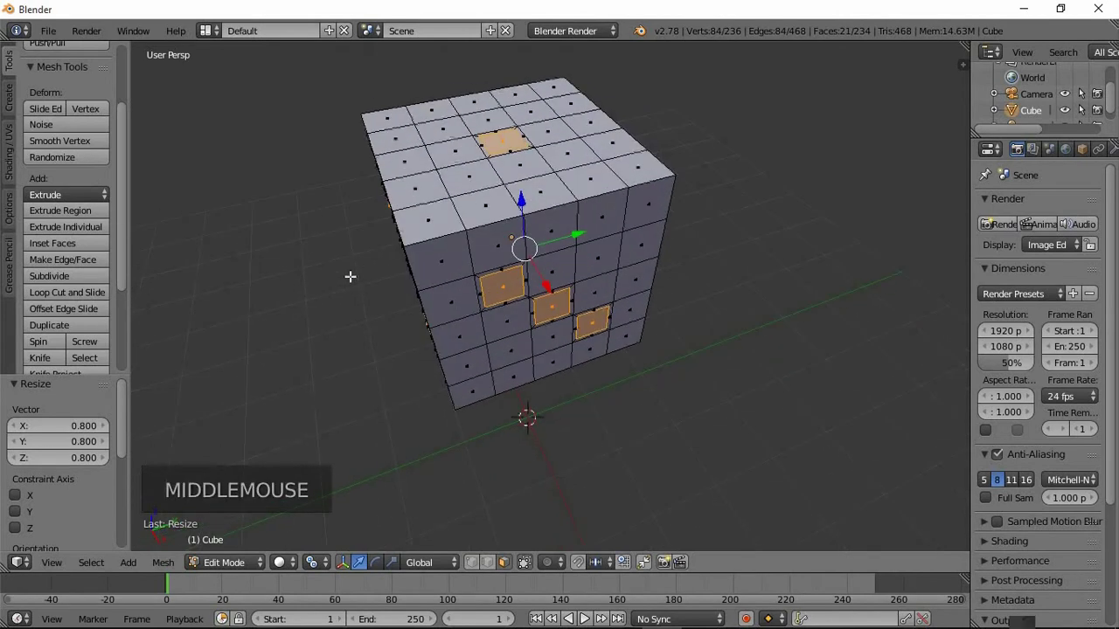
scroll(down, 3)
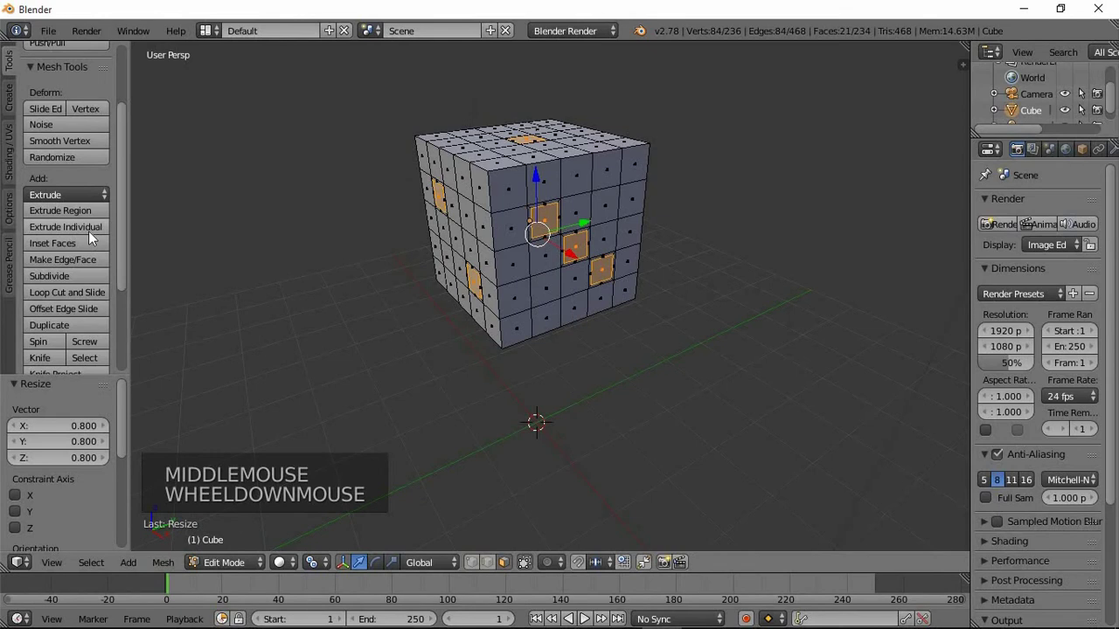
click(94, 240)
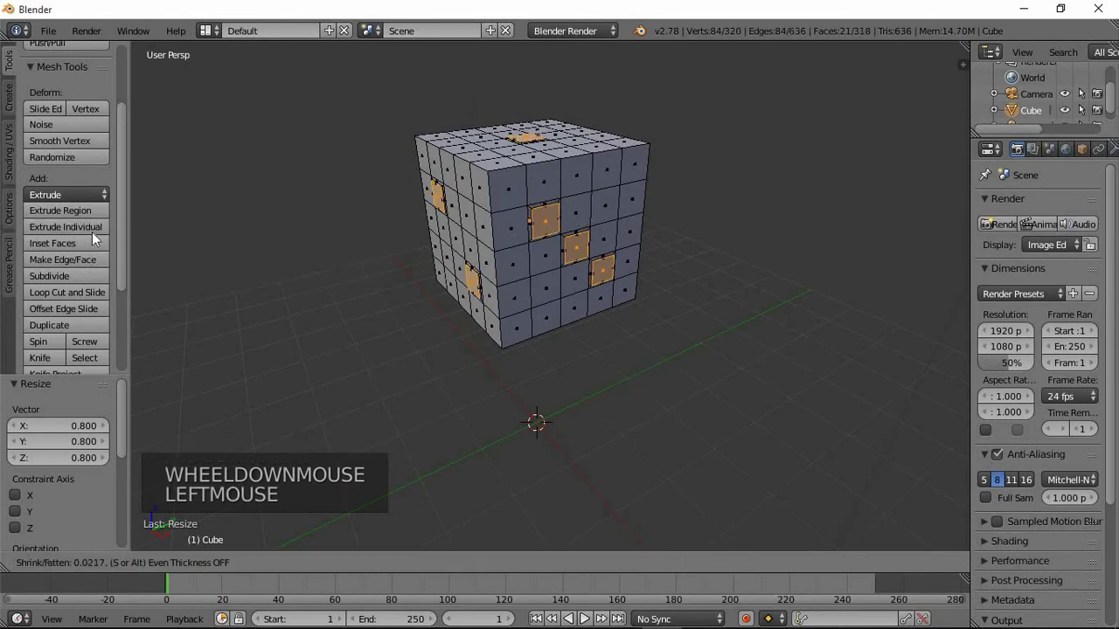
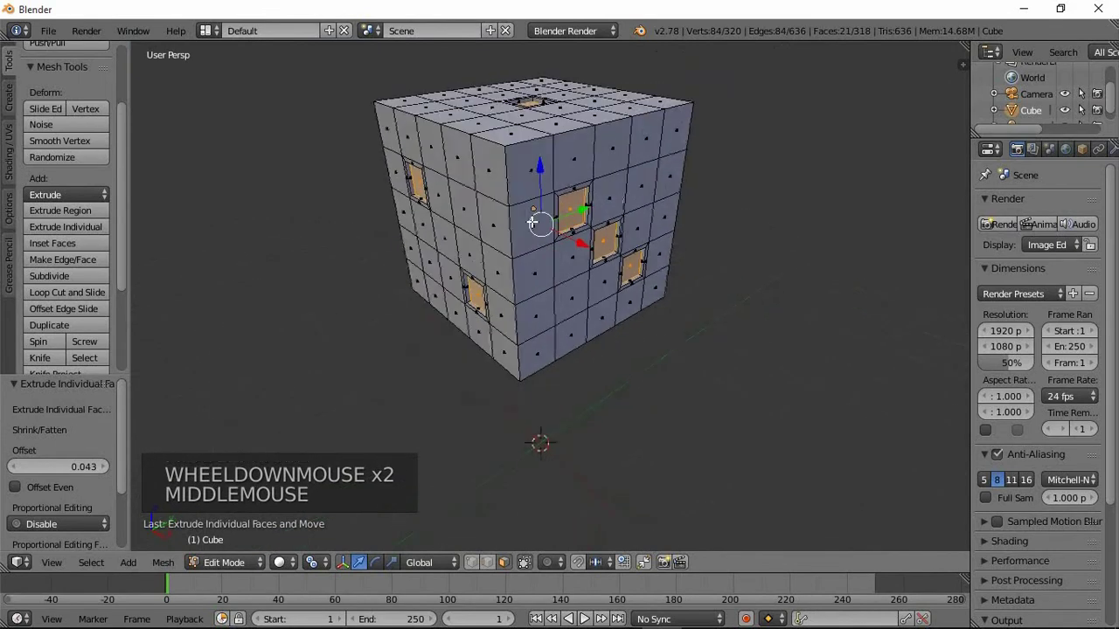
scroll(up, 3)
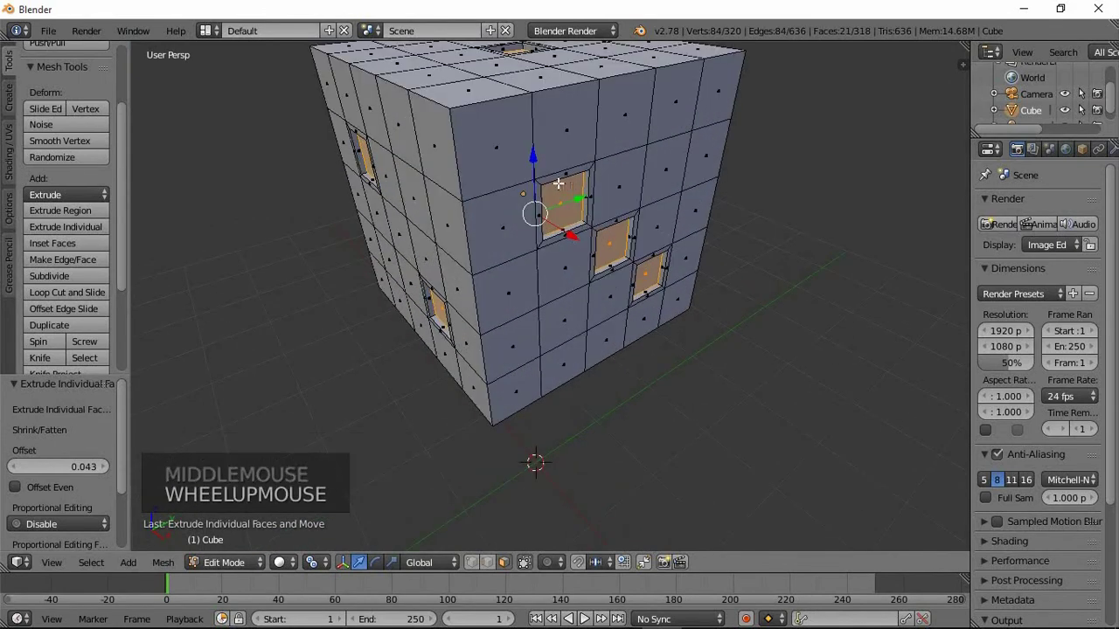
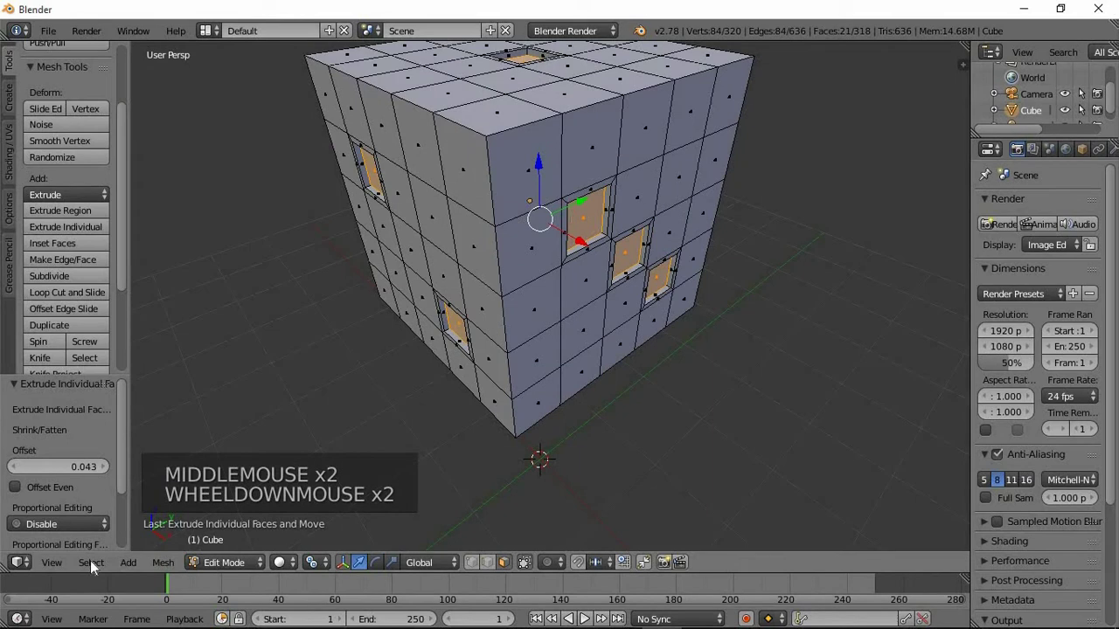
Grow the pip selection to include each hole's walls, 105 of 318 faces.
click(92, 570)
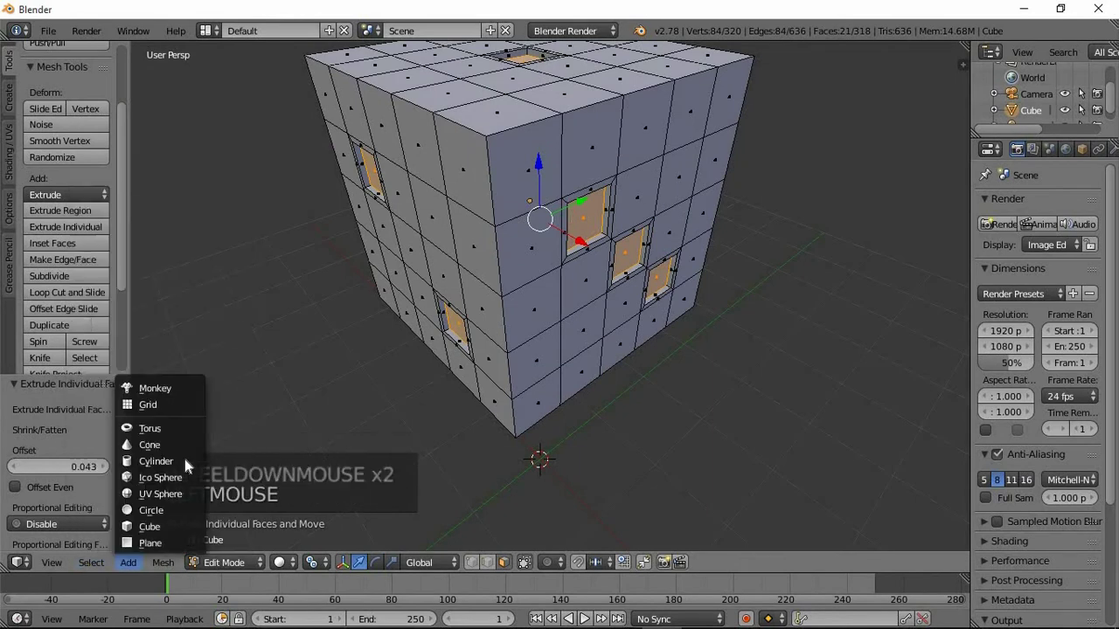
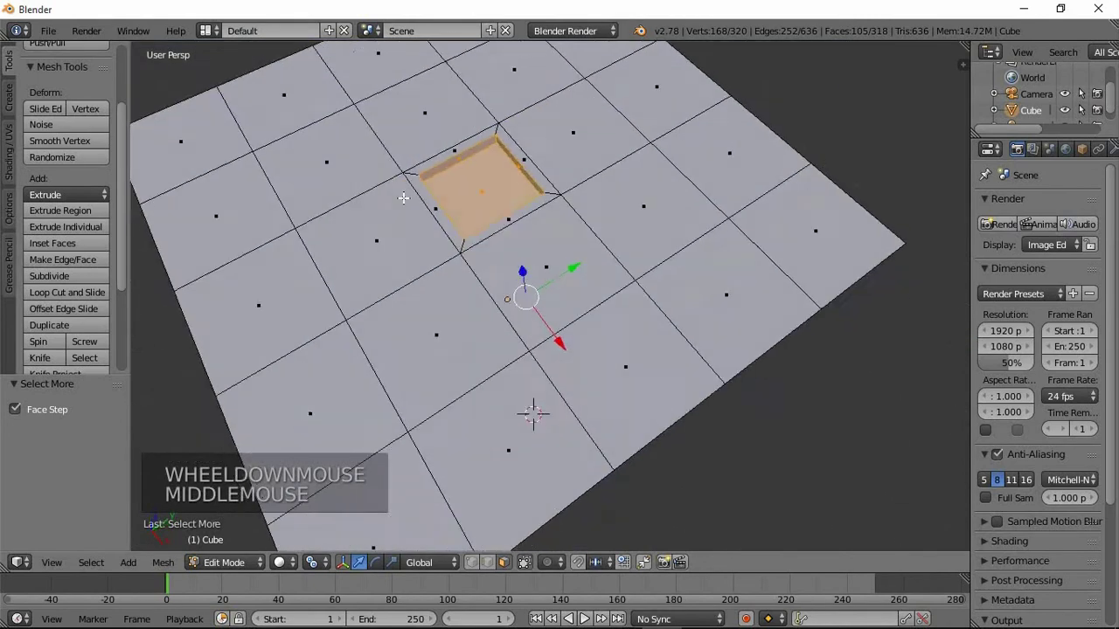
scroll(down, 3)
scroll(down, 3)
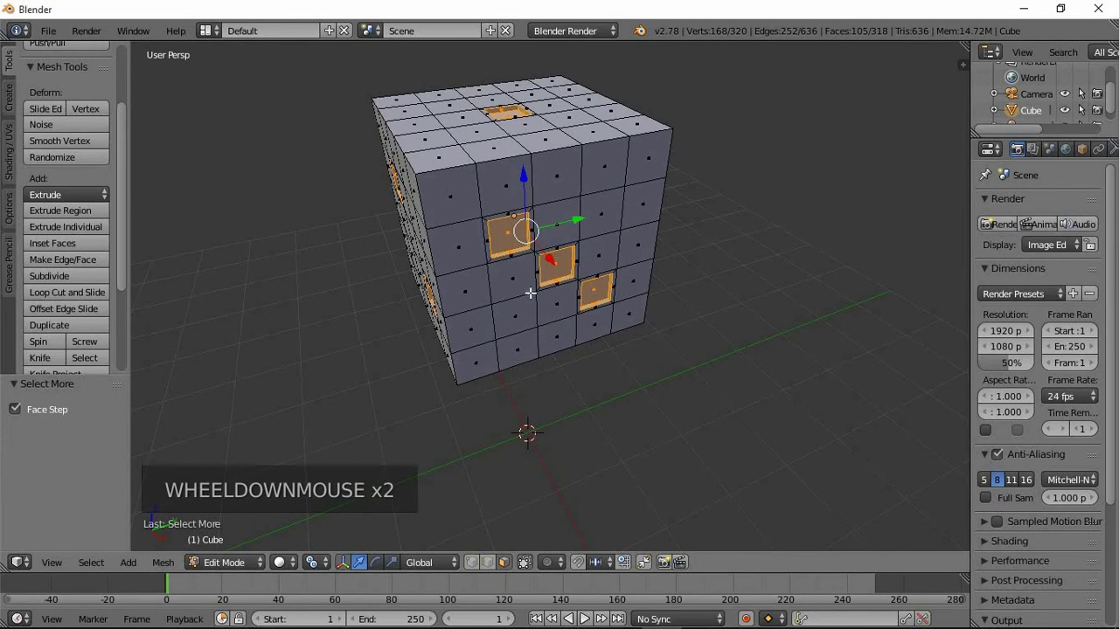
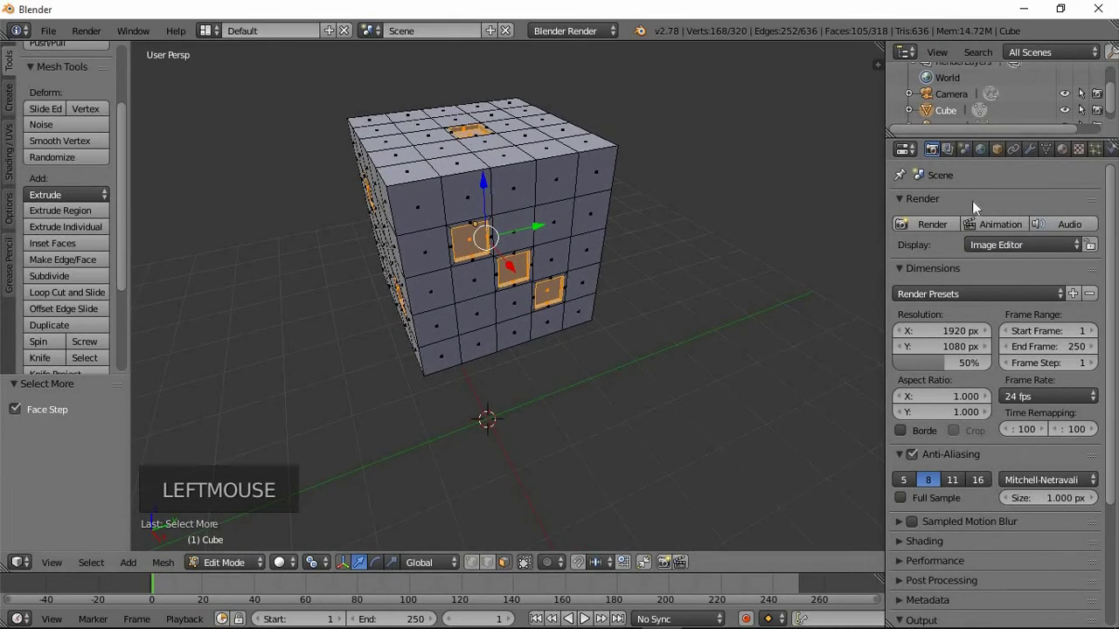
Switch the render engine to Cycles from the cube's material settings.
click(1071, 160)
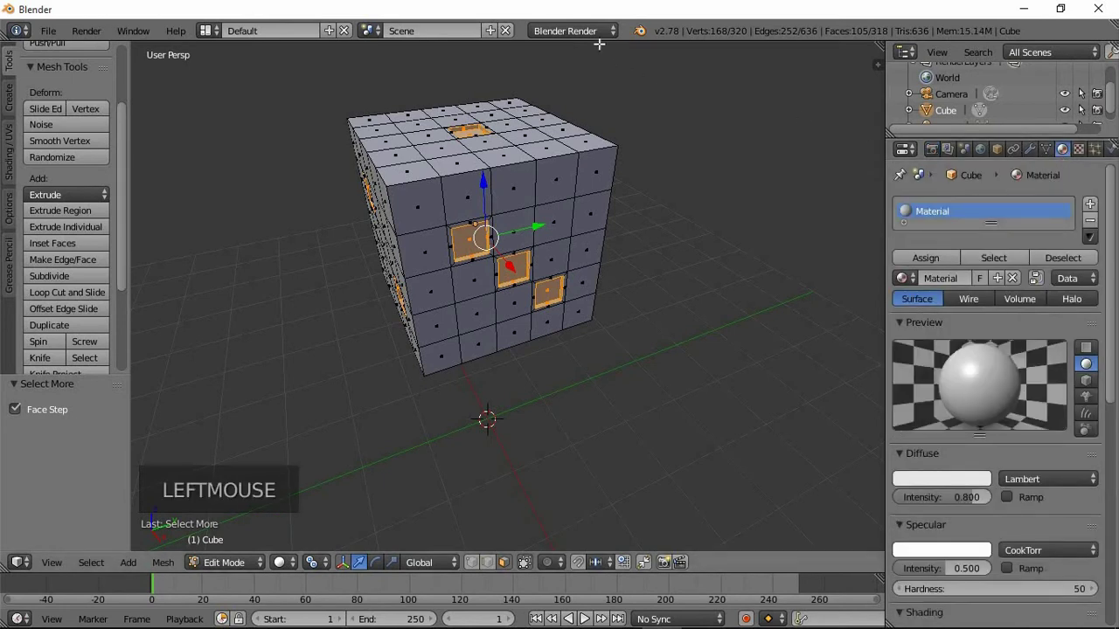
click(597, 42)
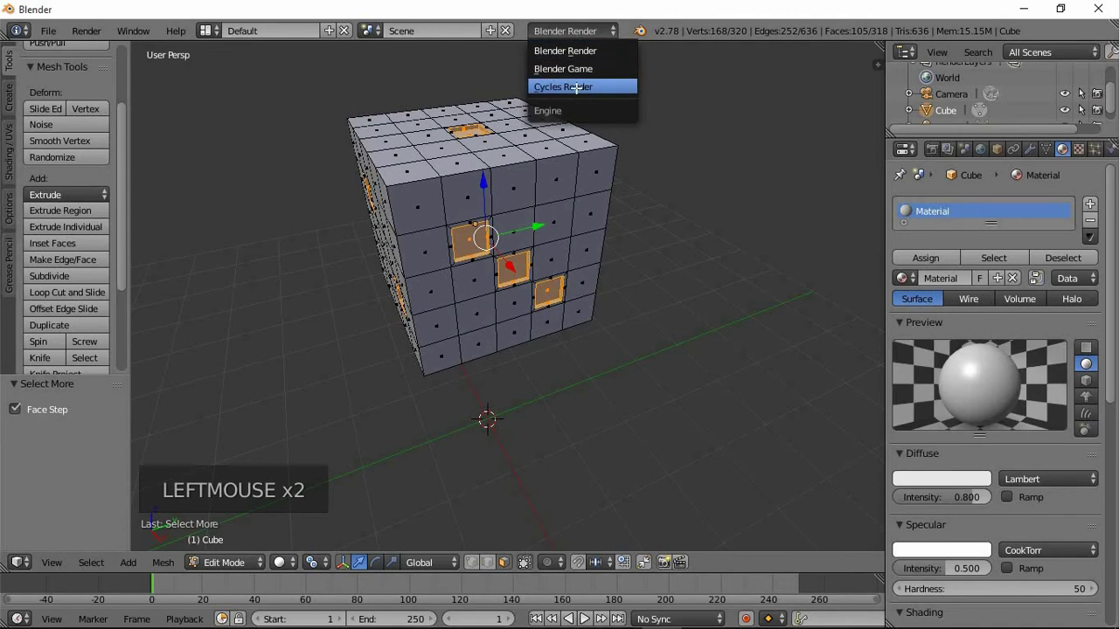
click(999, 368)
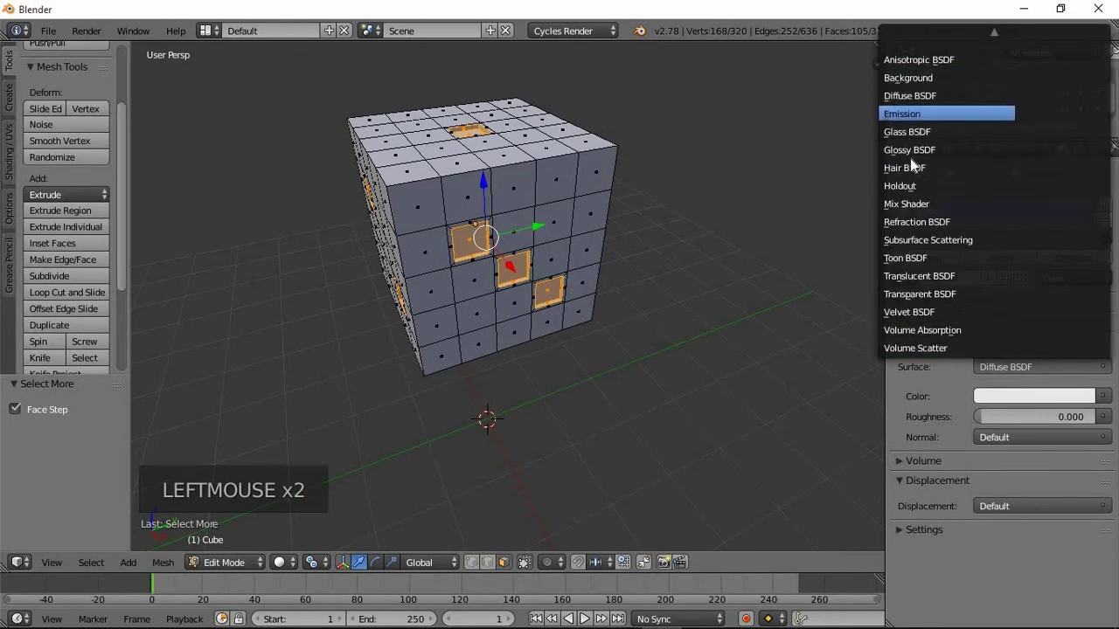
Make the cube material a Mix Shader of Diffuse BSDF and Glossy BSDF.
click(927, 206)
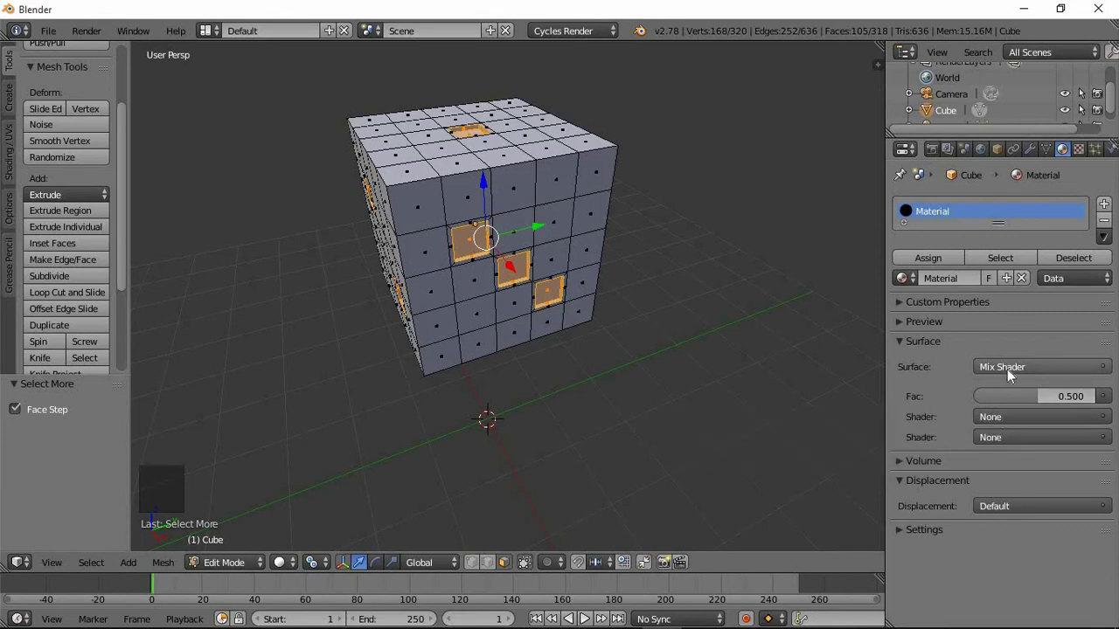
click(1004, 423)
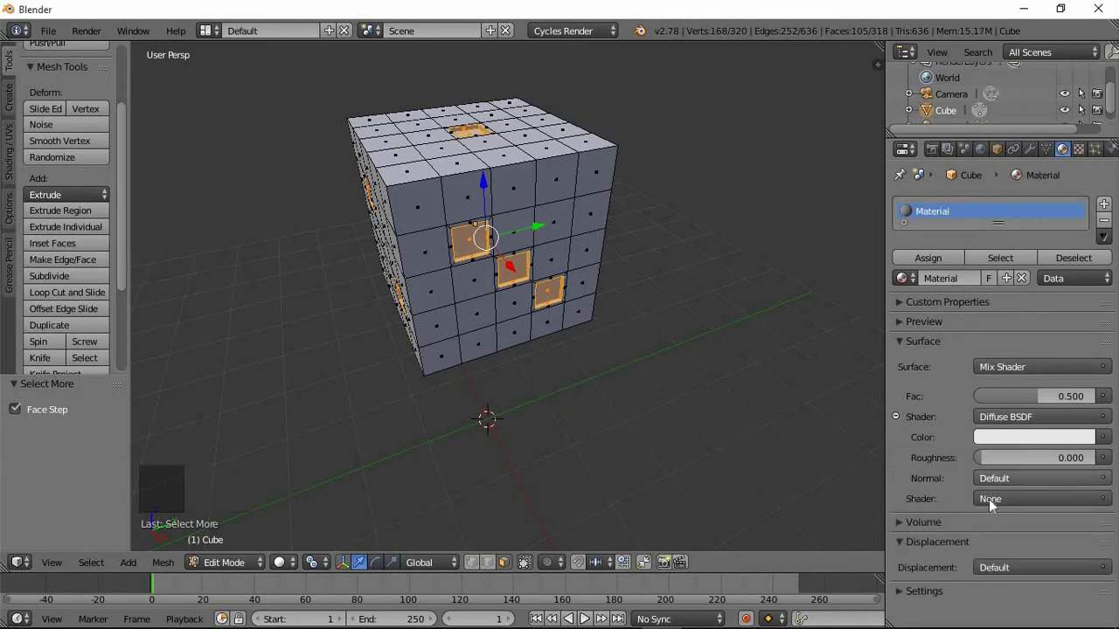
click(996, 505)
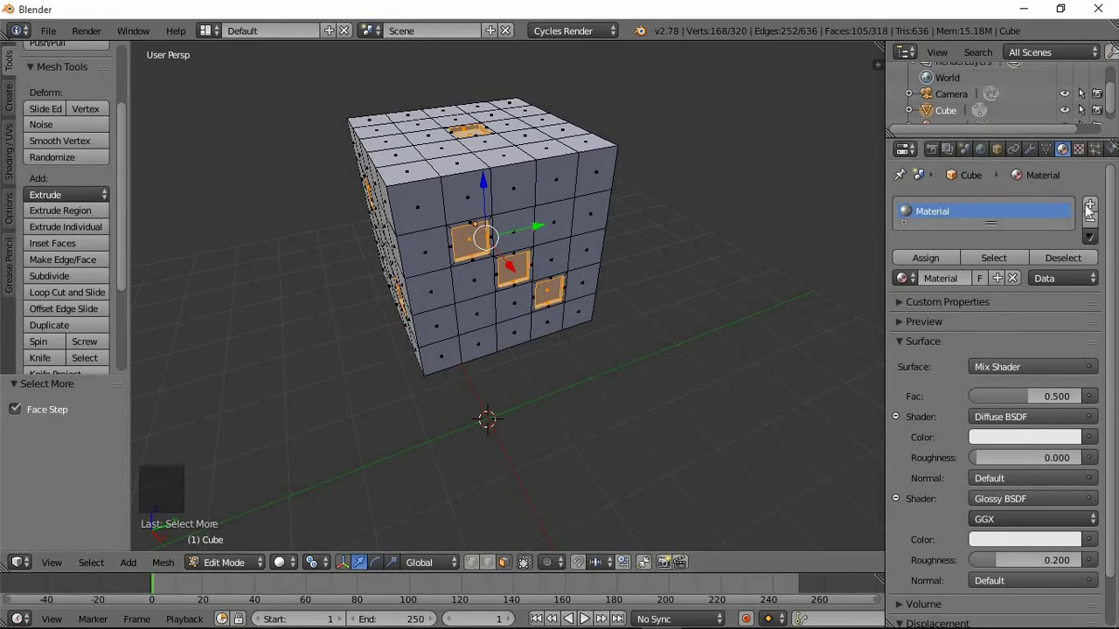
Add Material.001 in a new slot as a Mix Shader with Glossy BSDF as its second shader.
click(1087, 213)
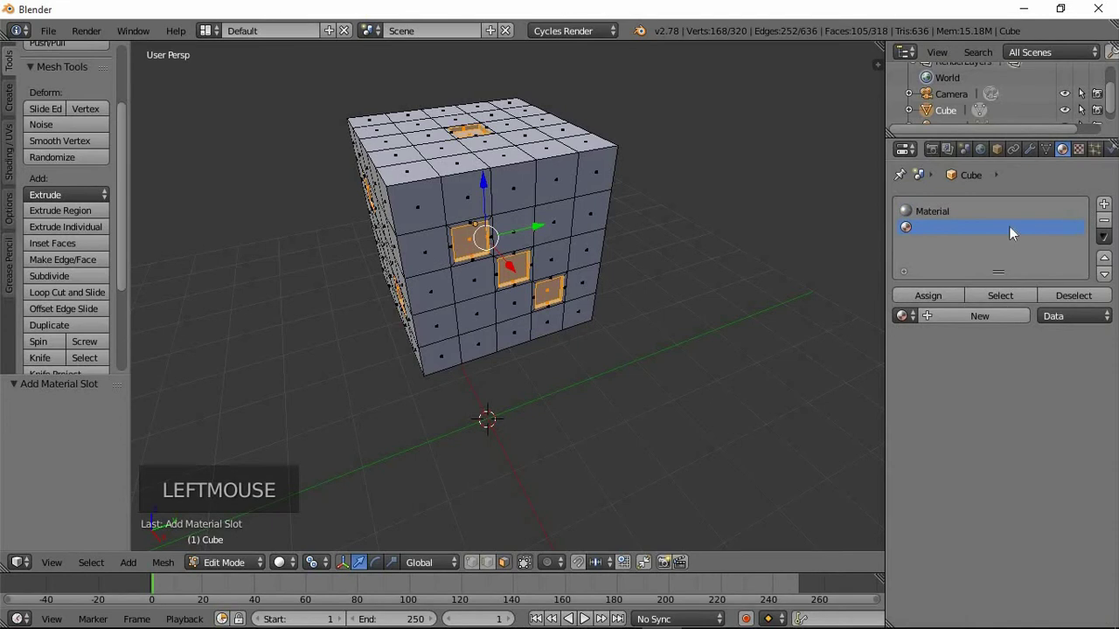
click(958, 320)
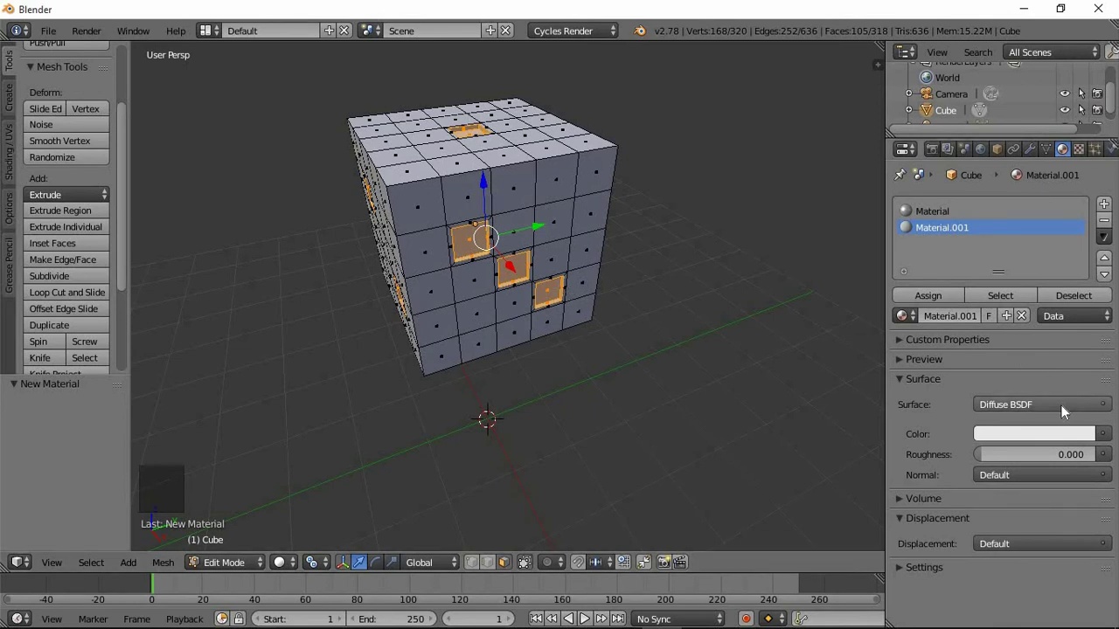
click(1069, 410)
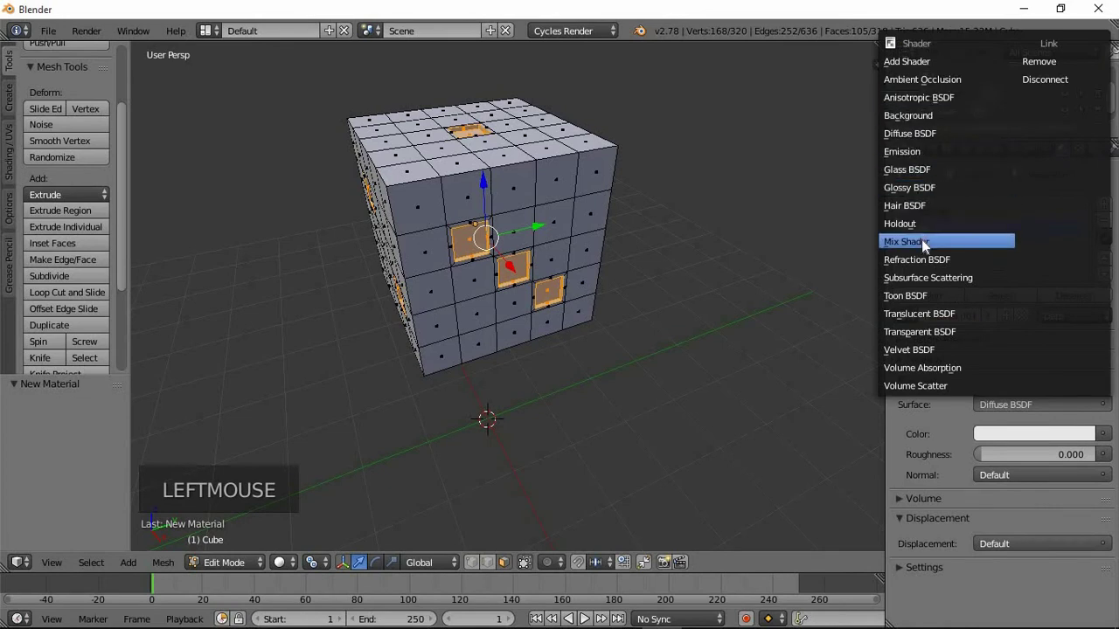
click(1035, 460)
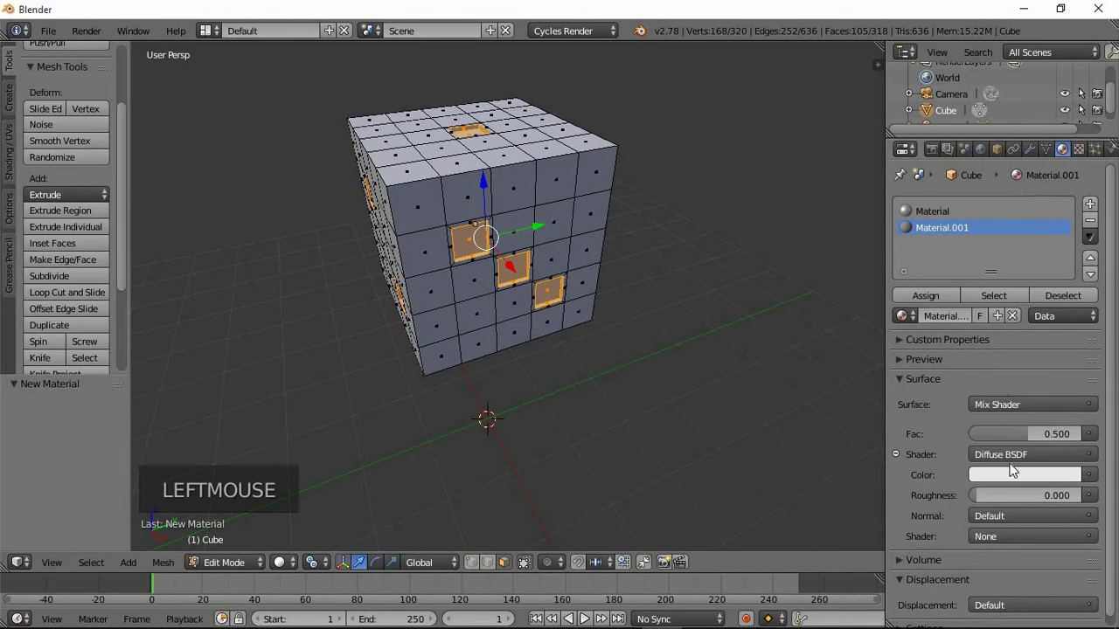
click(1008, 546)
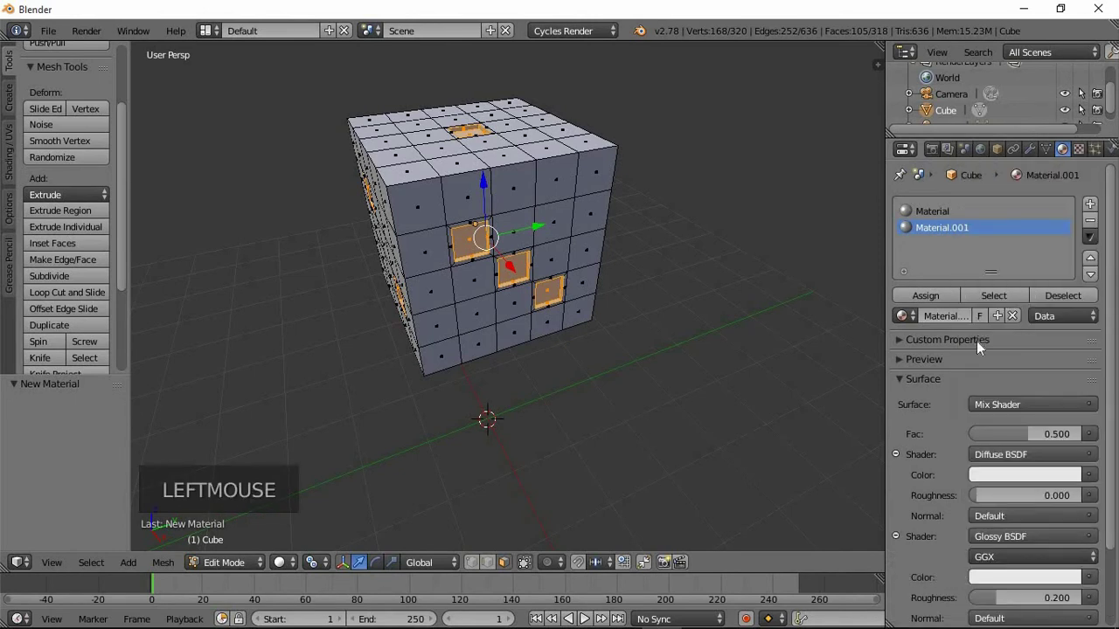
scroll(down, 3)
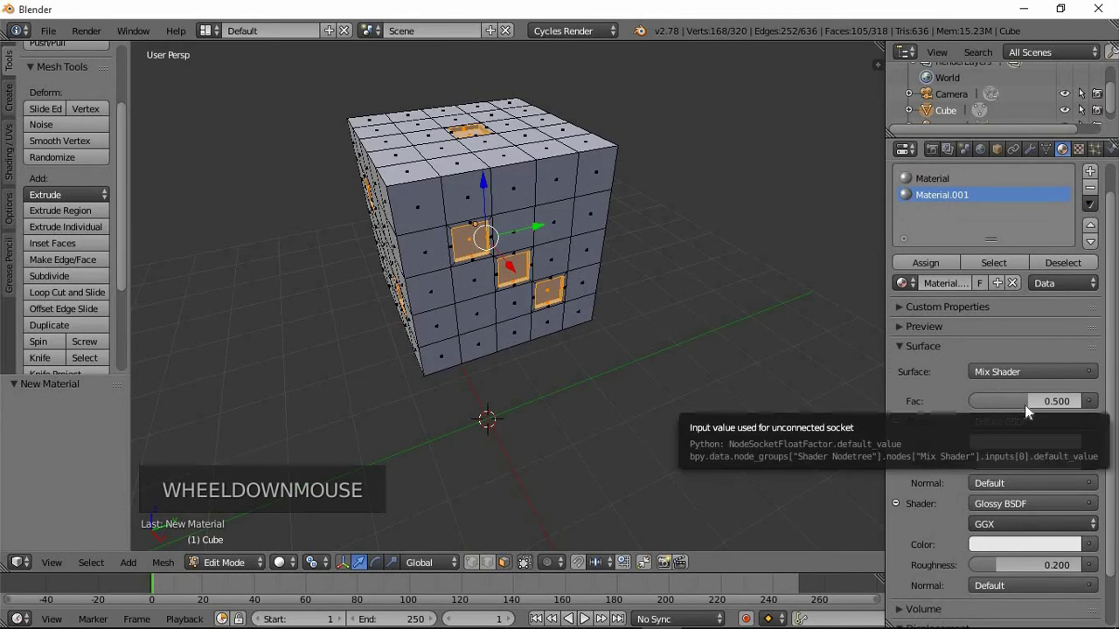
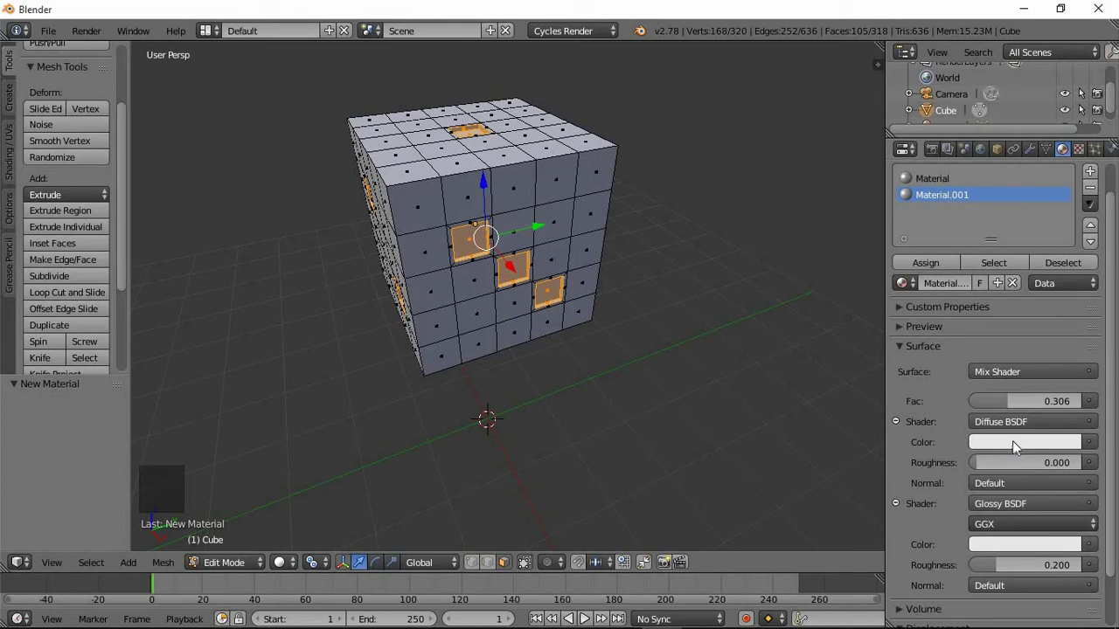
Set Material.001's diffuse colour to black and assign it to the selected pip faces.
click(1018, 449)
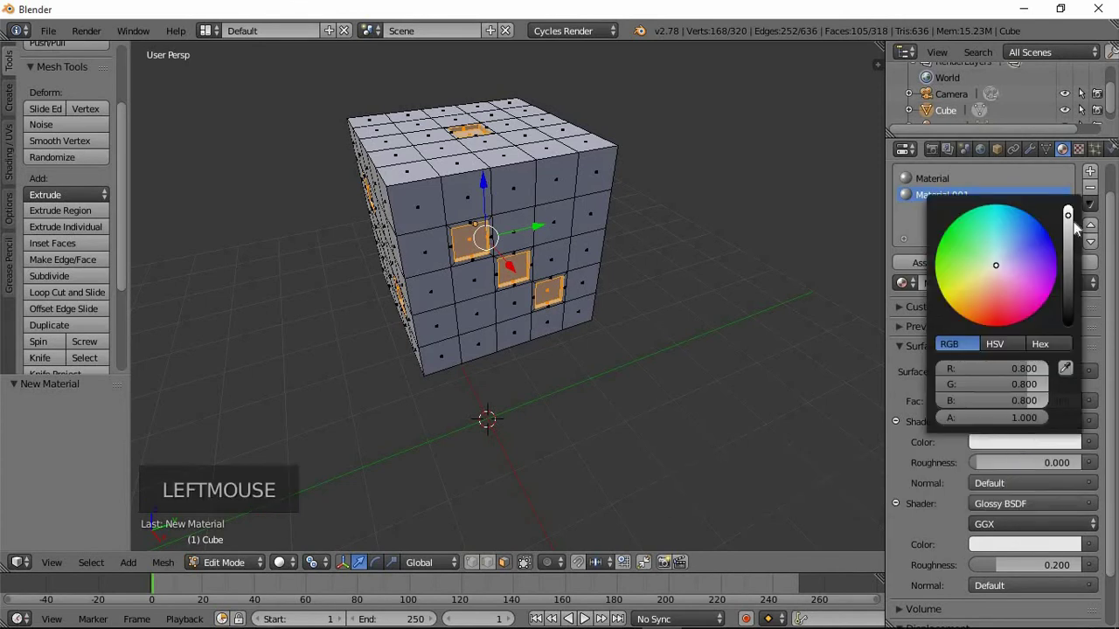
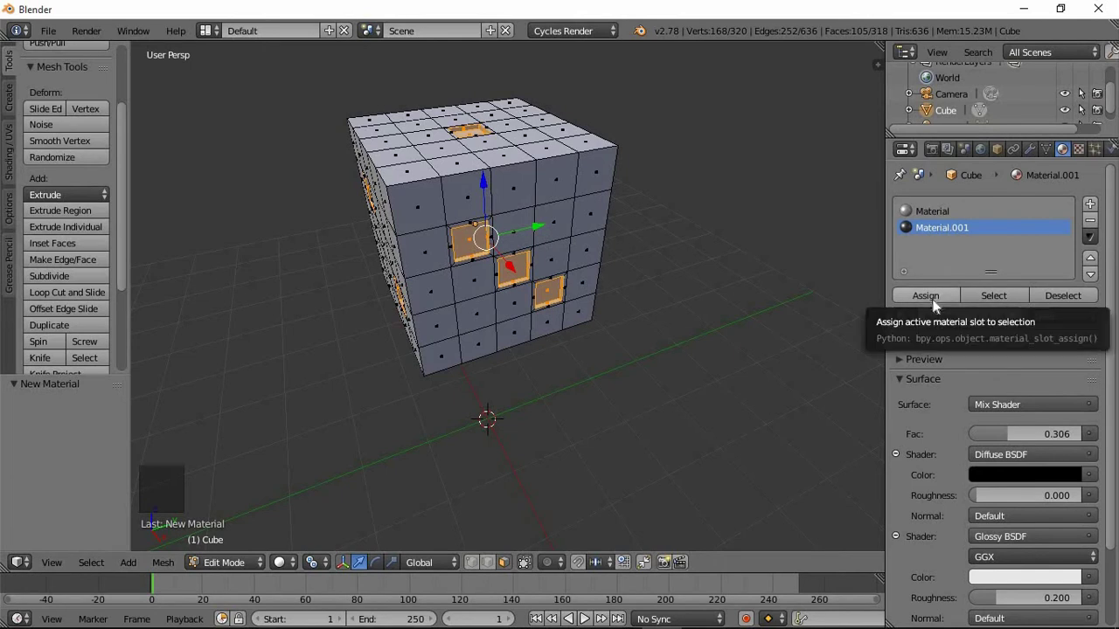
click(940, 306)
click(482, 234)
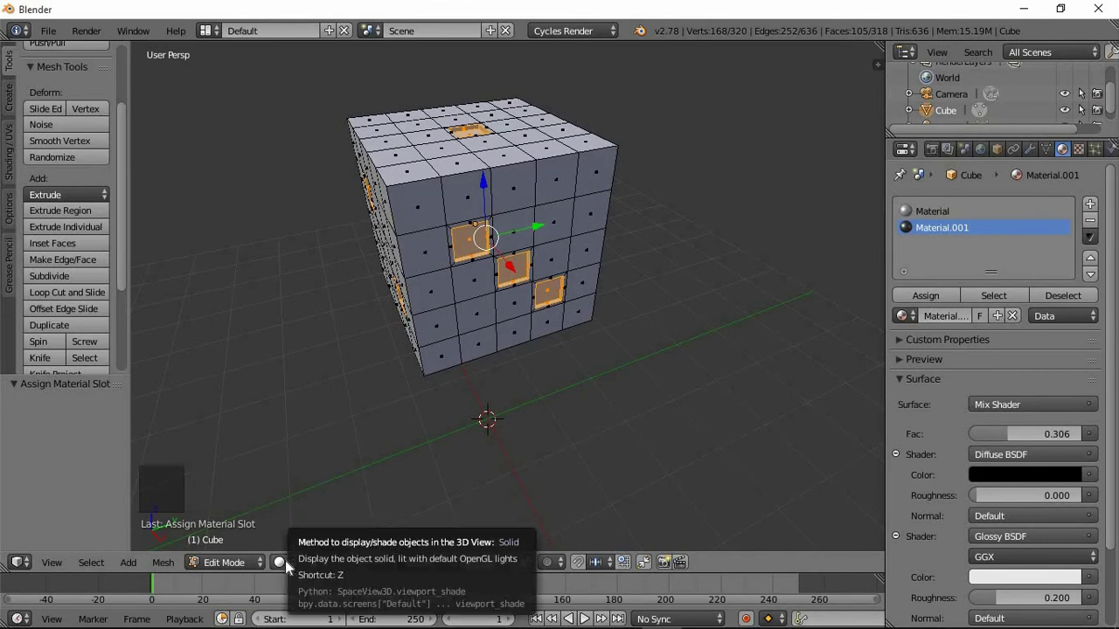
click(289, 564)
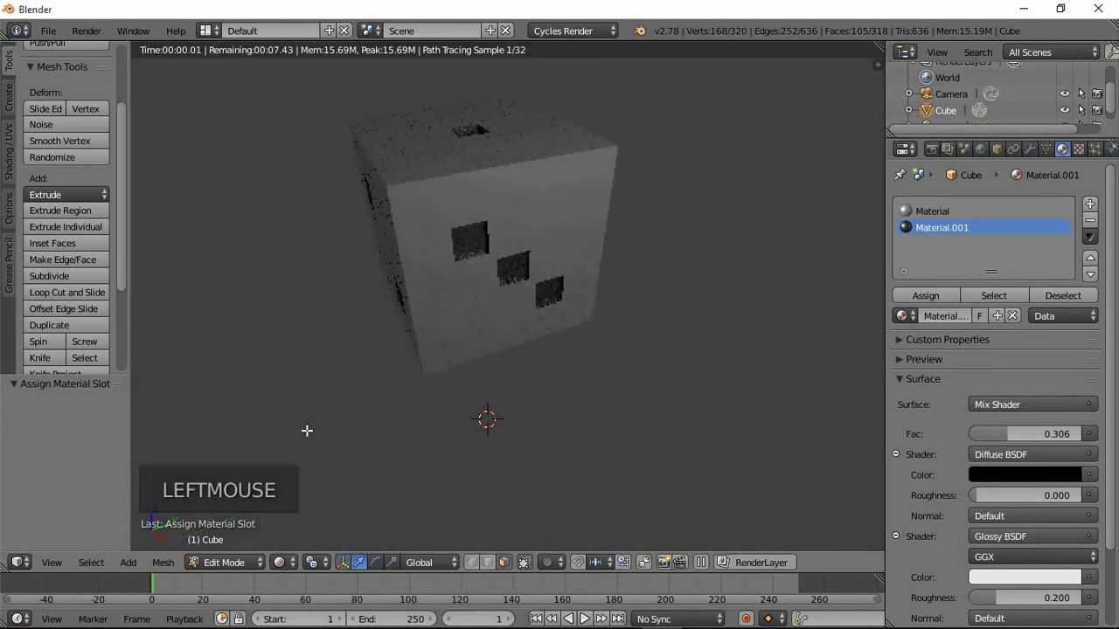
middle_click(449, 290)
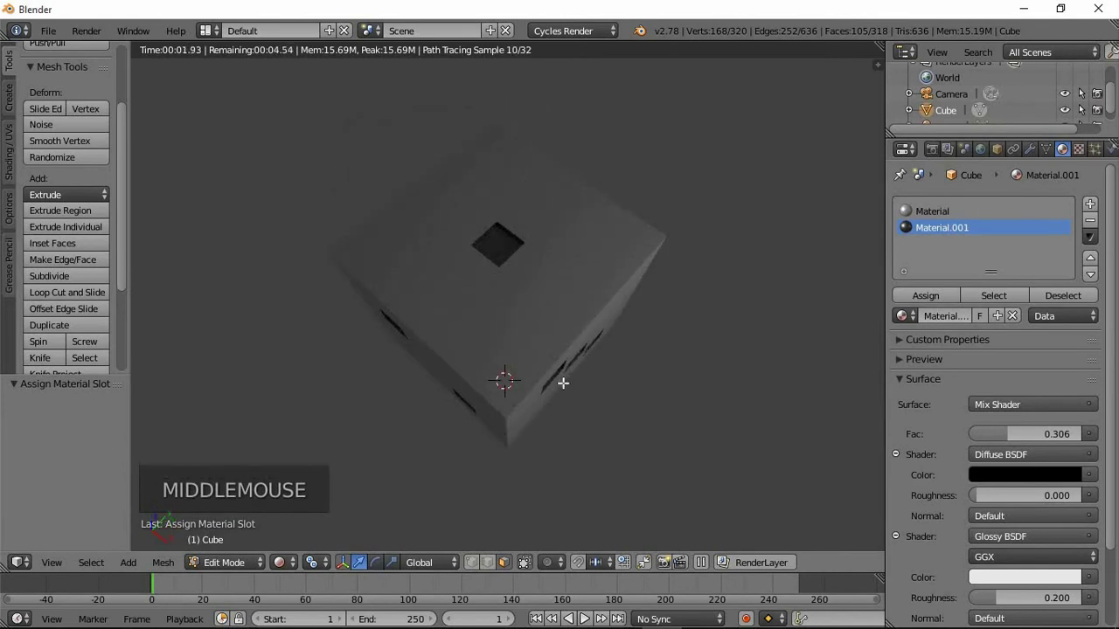
middle_click(518, 298)
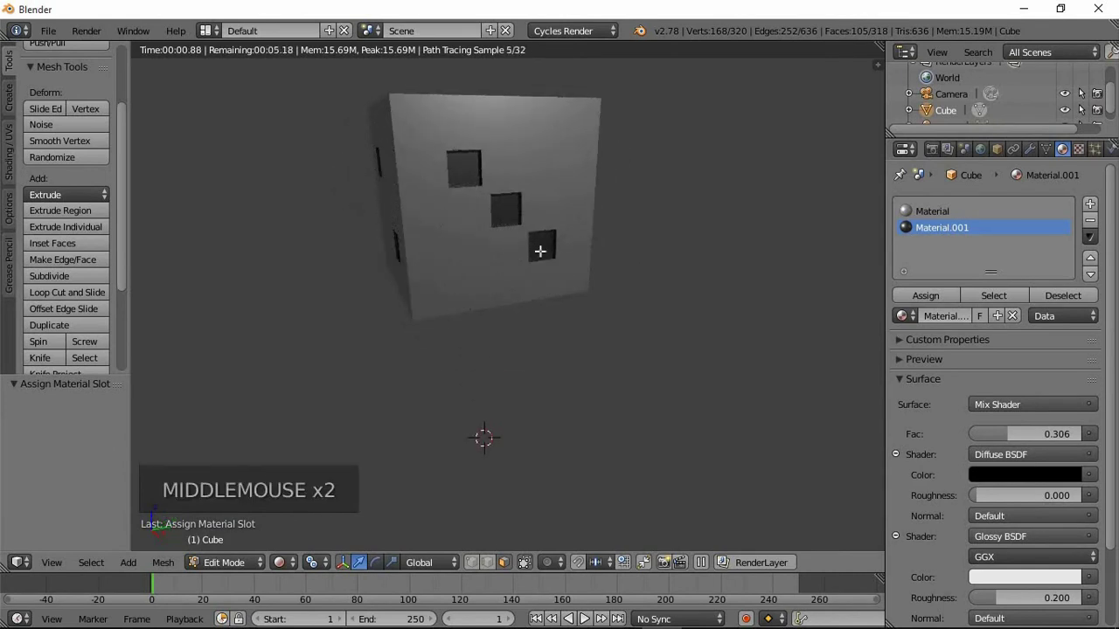
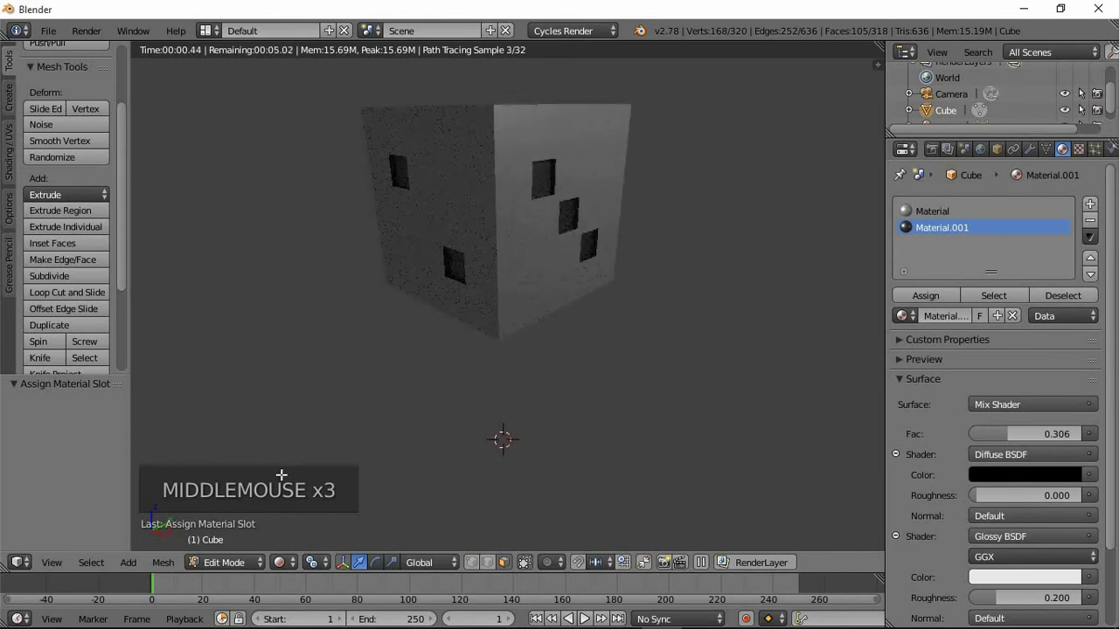
click(299, 573)
middle_click(473, 349)
scroll(down, 3)
middle_click(499, 297)
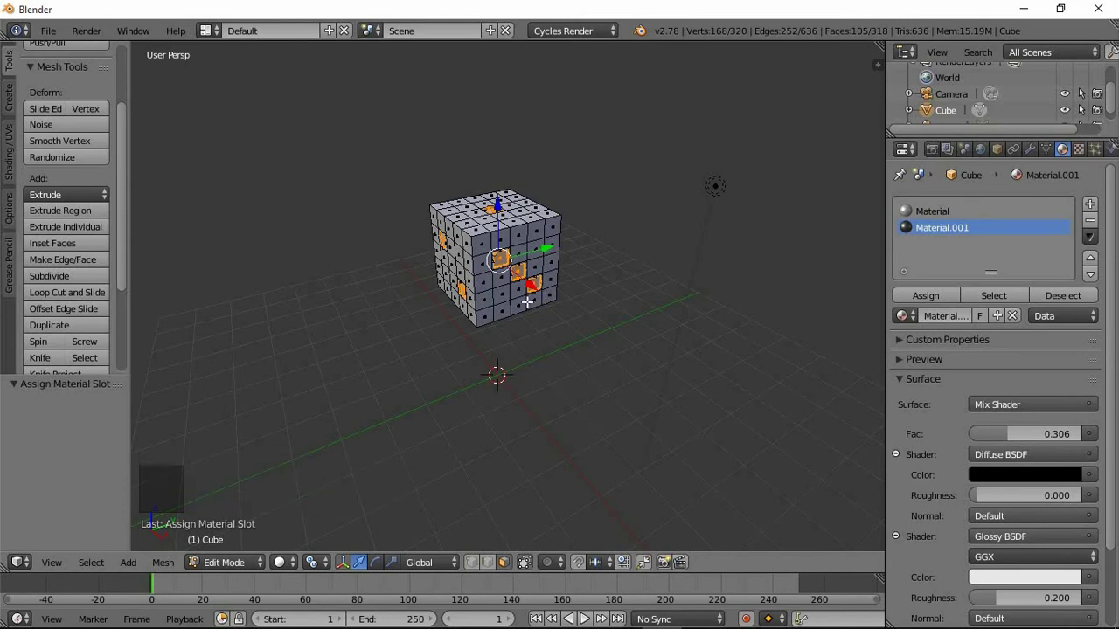
Return to object mode, select the lamp and start moving it along a constrained axis.
key(Tab)
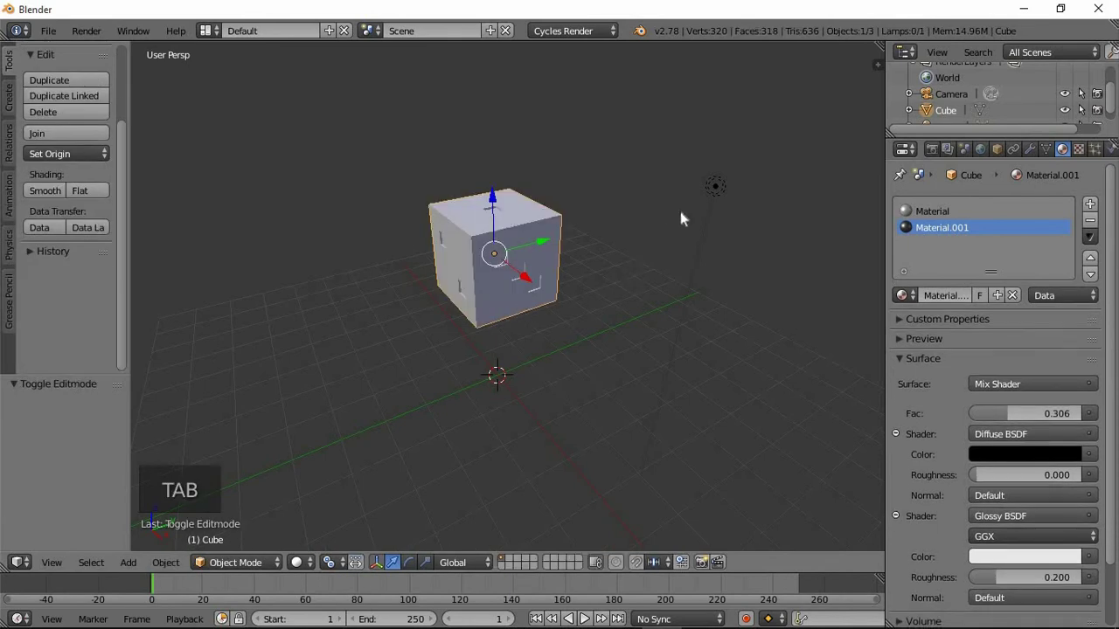
right_click(718, 193)
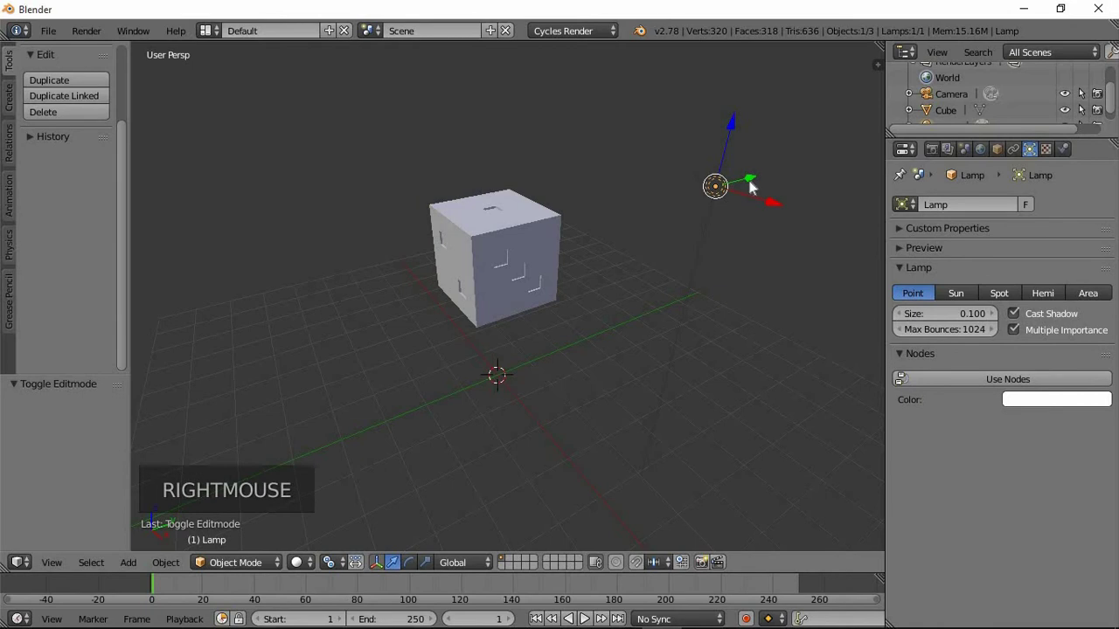
click(744, 190)
middle_click(546, 338)
key(KP_0)
scroll(down, 3)
middle_click(545, 242)
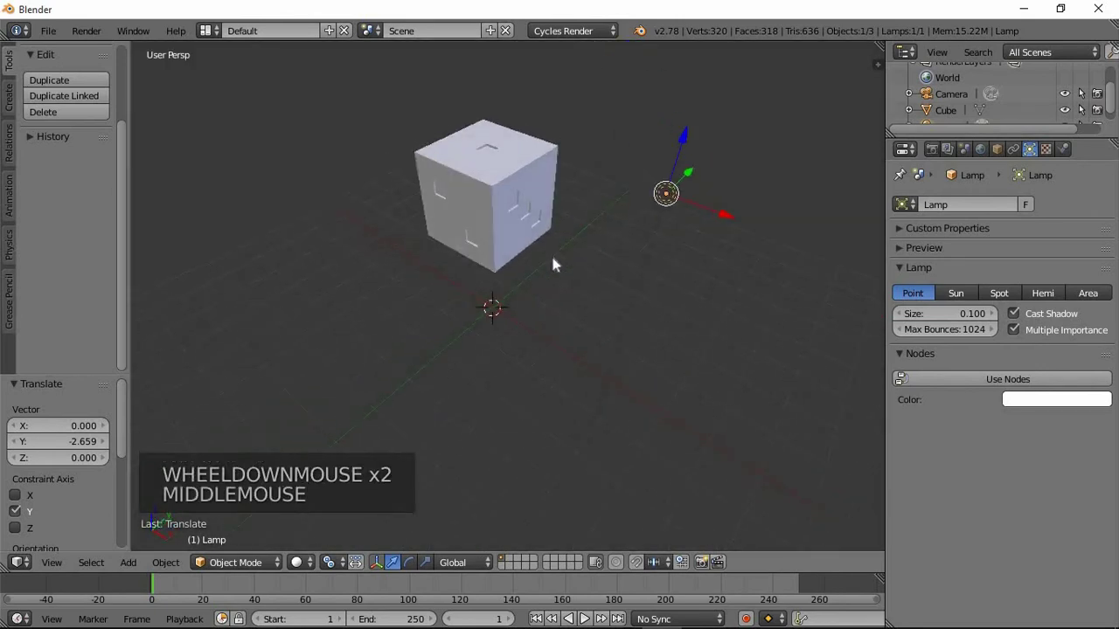
click(691, 208)
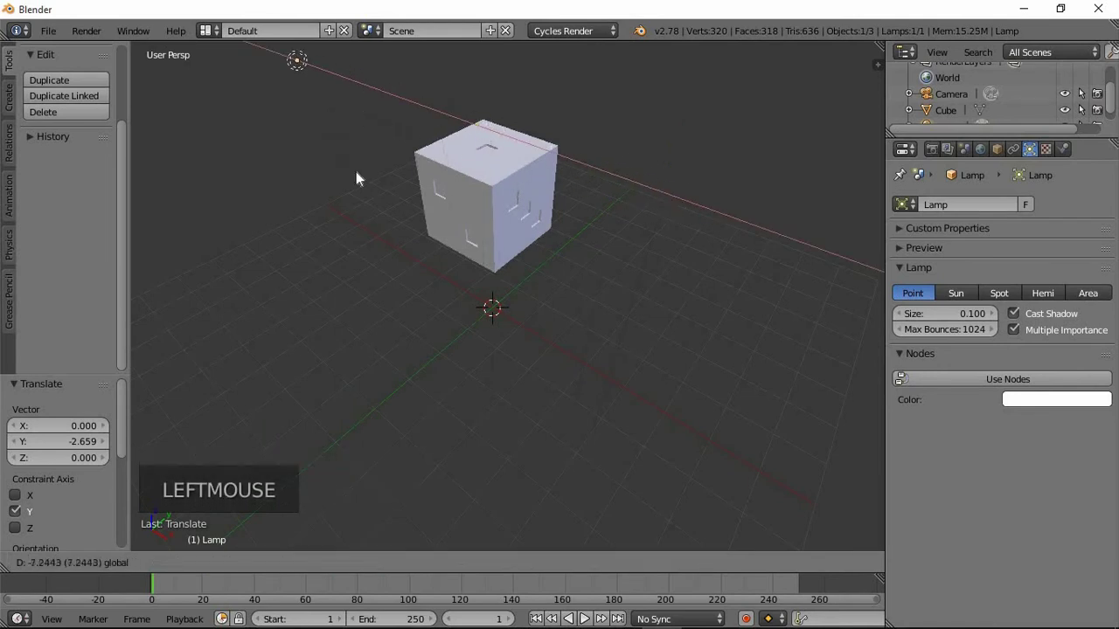
Move the lamp along Z until it hangs just above the die and confirm its position.
middle_click(431, 242)
click(271, 159)
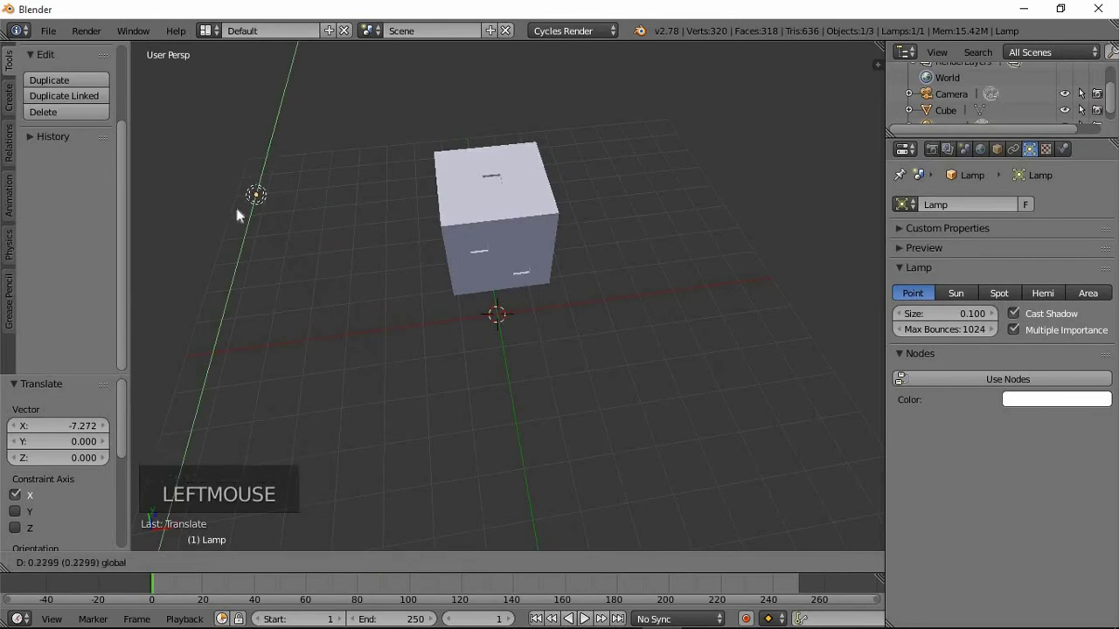
click(341, 203)
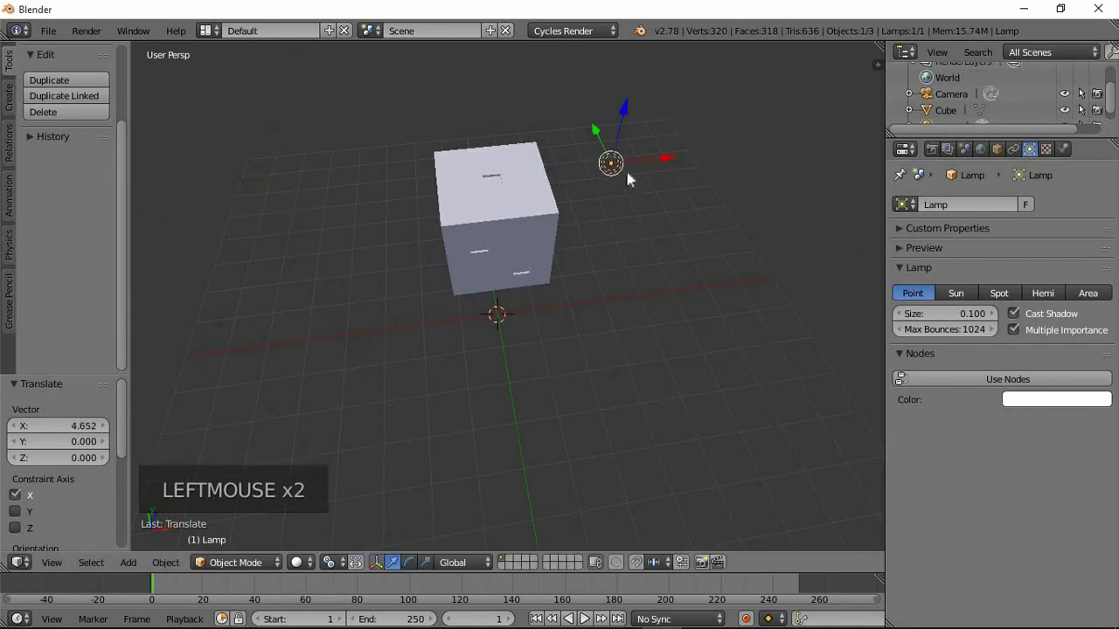
click(609, 123)
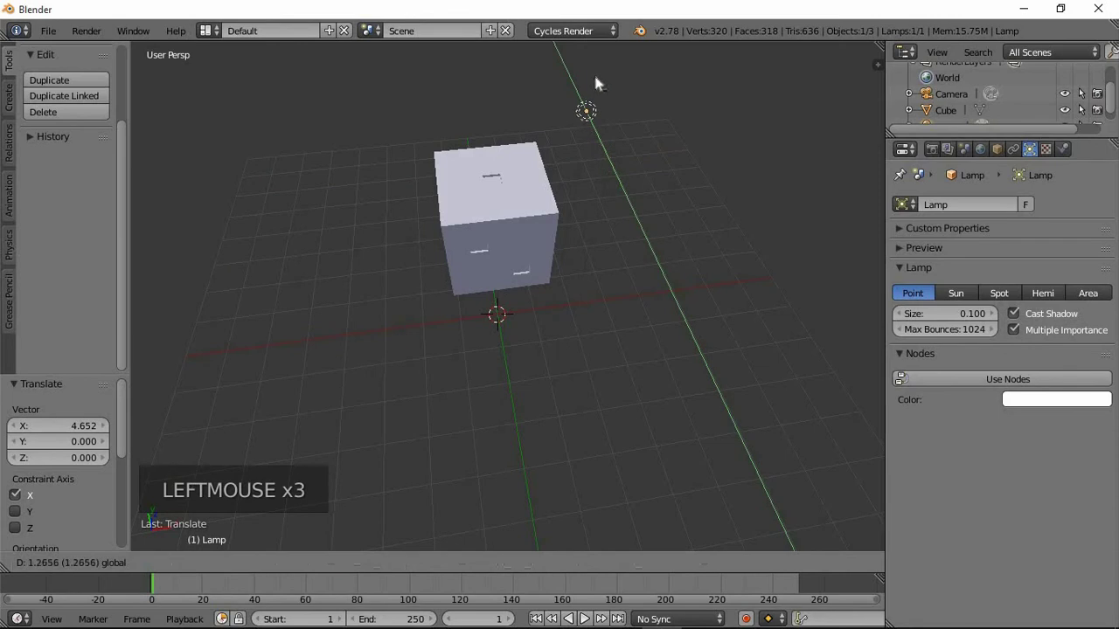
middle_click(663, 267)
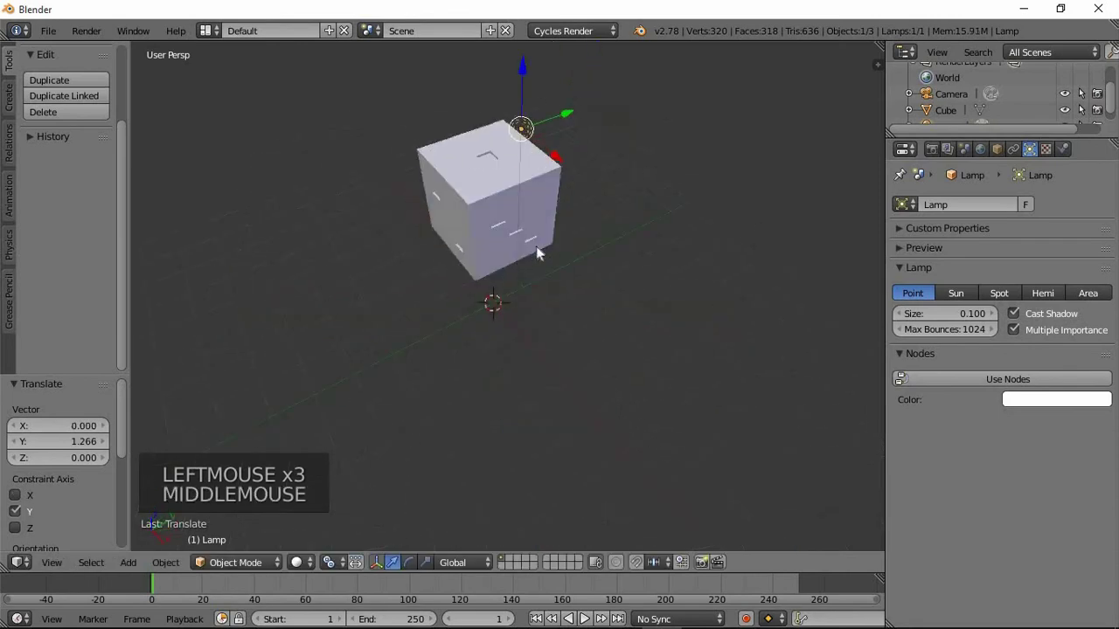
scroll(down, 3)
click(523, 162)
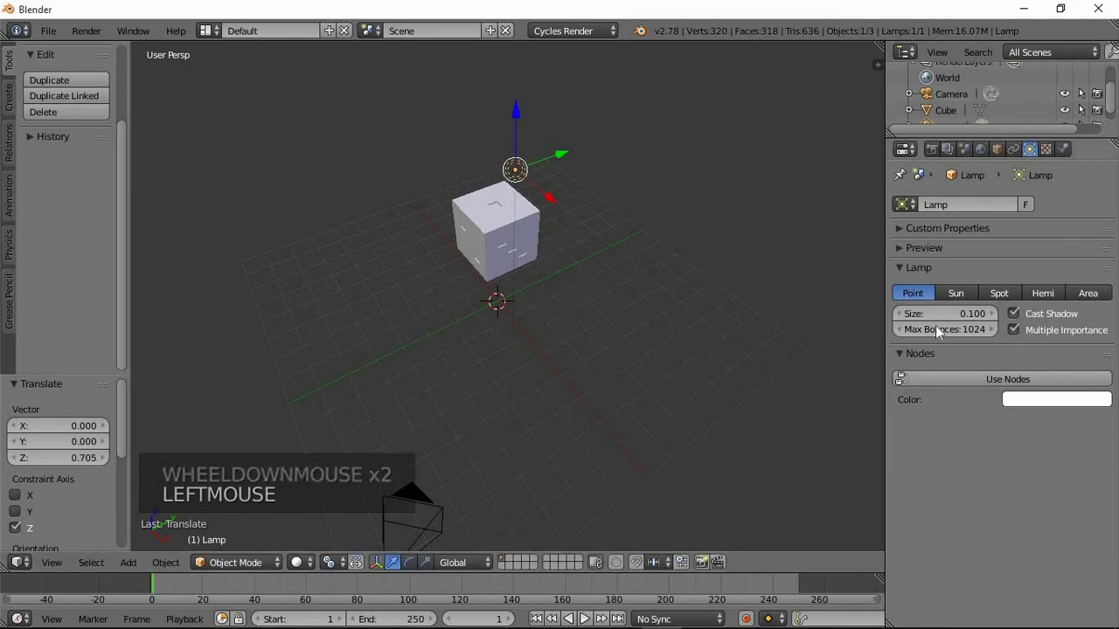
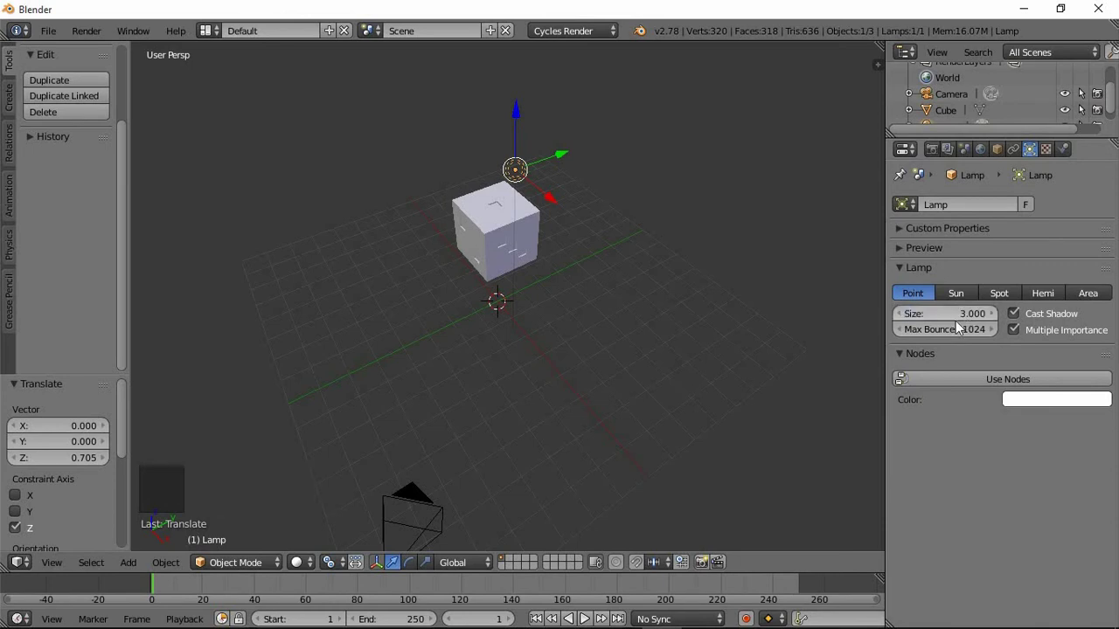
Enable lamp nodes with emission strength 3000 and switch the viewport to Rendered shading.
click(964, 388)
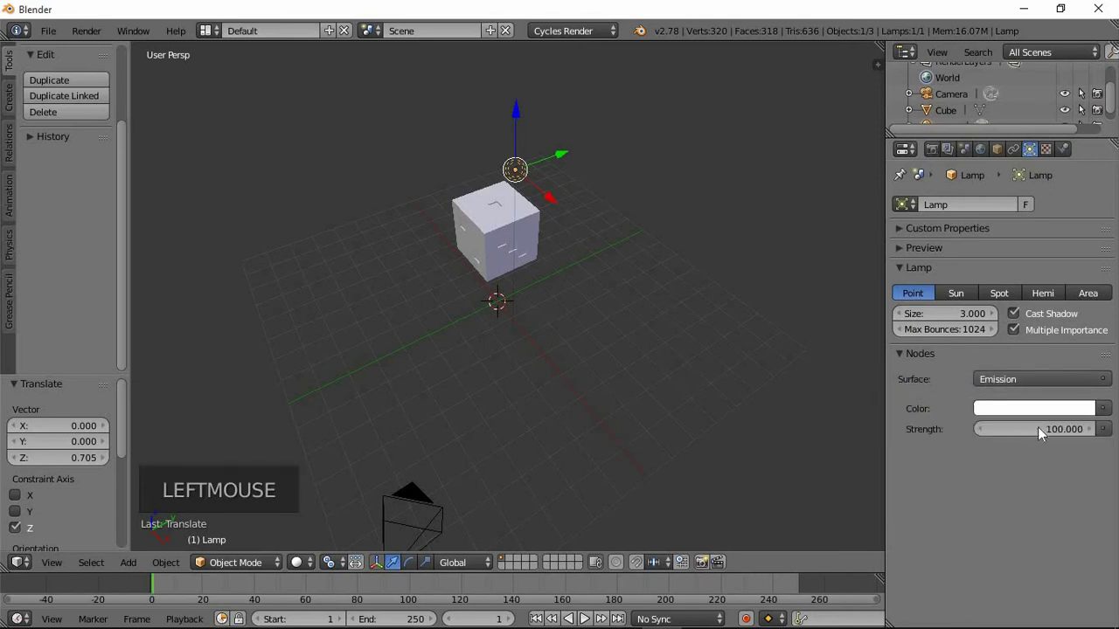
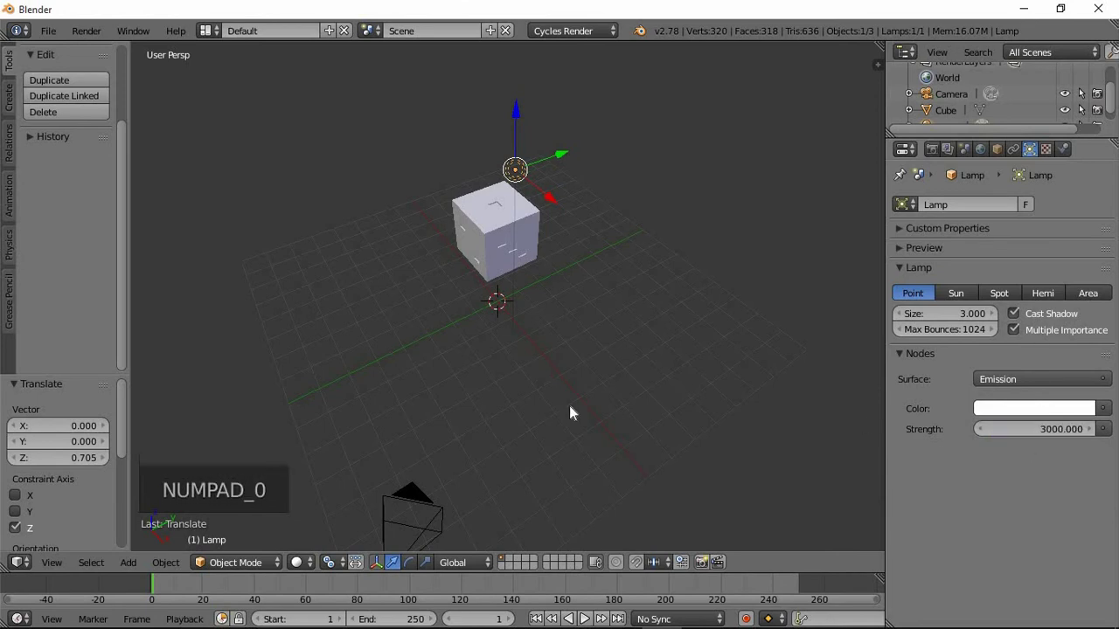
click(308, 572)
scroll(up, 3)
middle_click(518, 276)
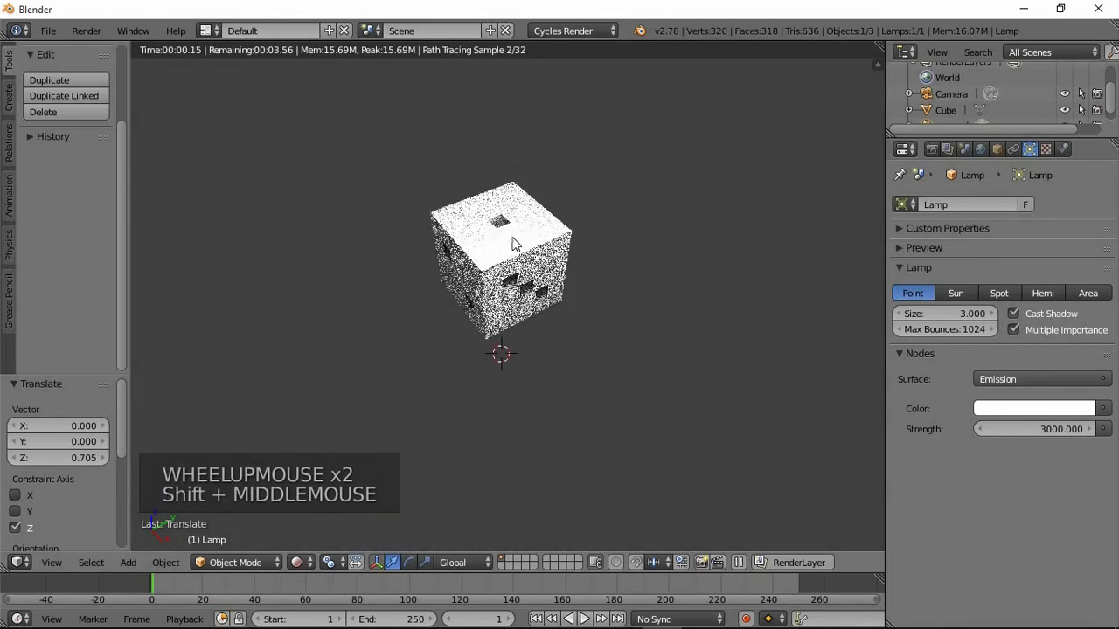
scroll(up, 3)
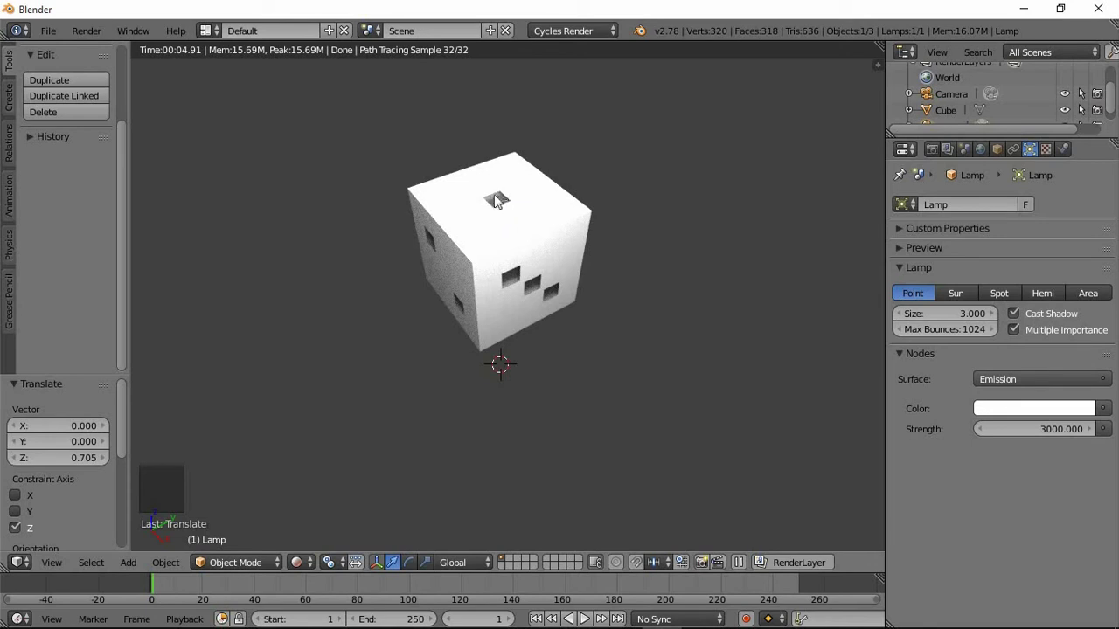
Switch back to Solid shading, orbit to a front view and select the die to show Material.001.
click(313, 570)
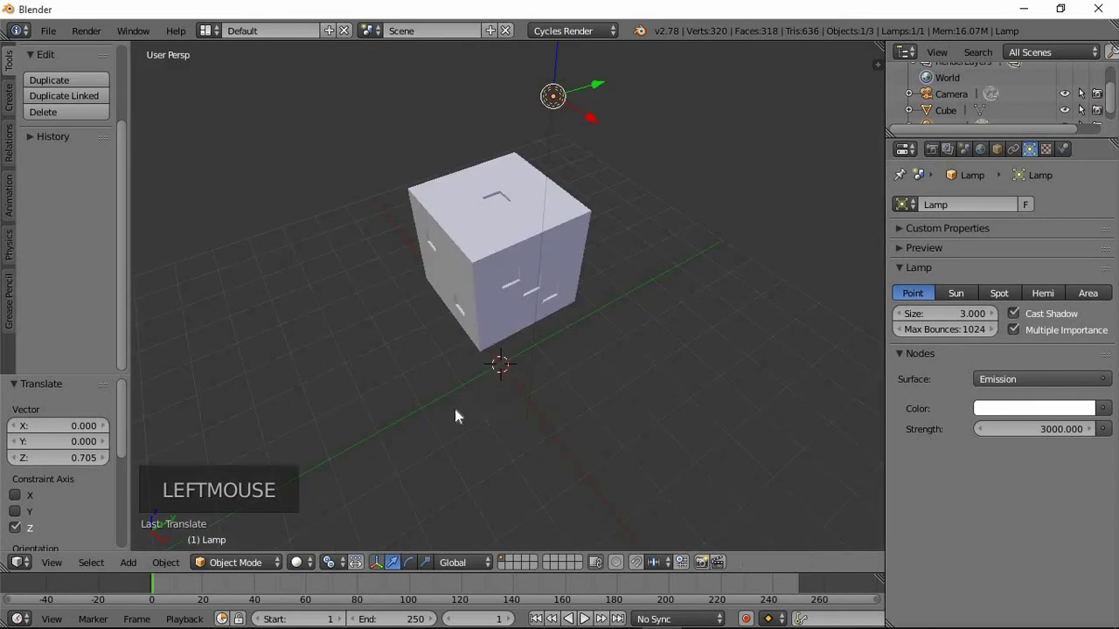
middle_click(515, 350)
scroll(down, 3)
middle_click(613, 345)
scroll(up, 3)
middle_click(528, 279)
middle_click(529, 249)
scroll(up, 3)
middle_click(516, 261)
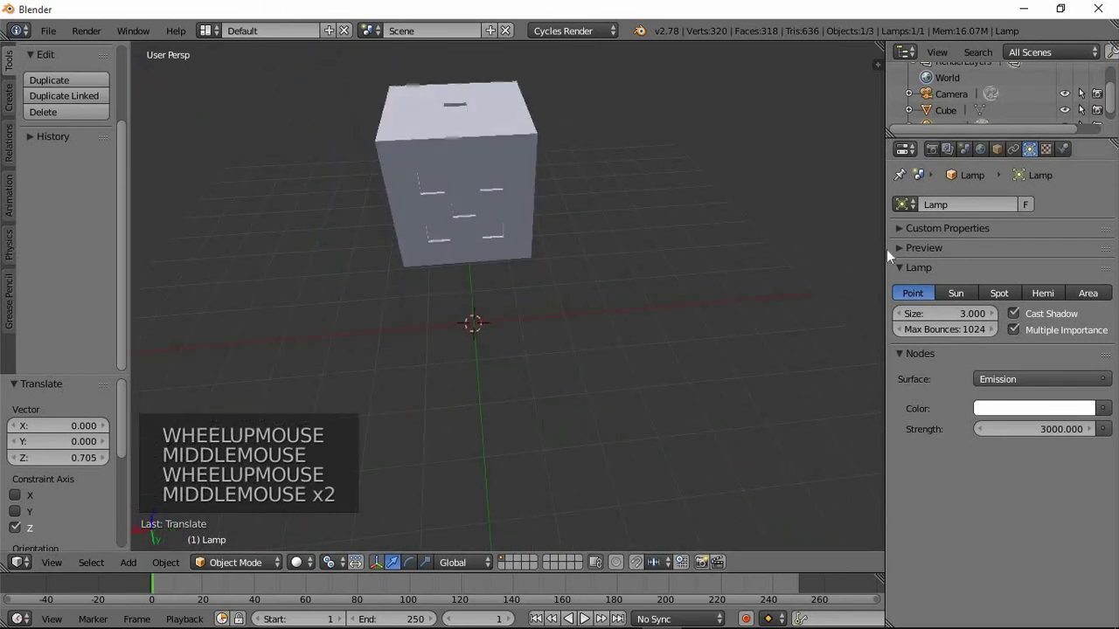
key(Tab)
right_click(487, 229)
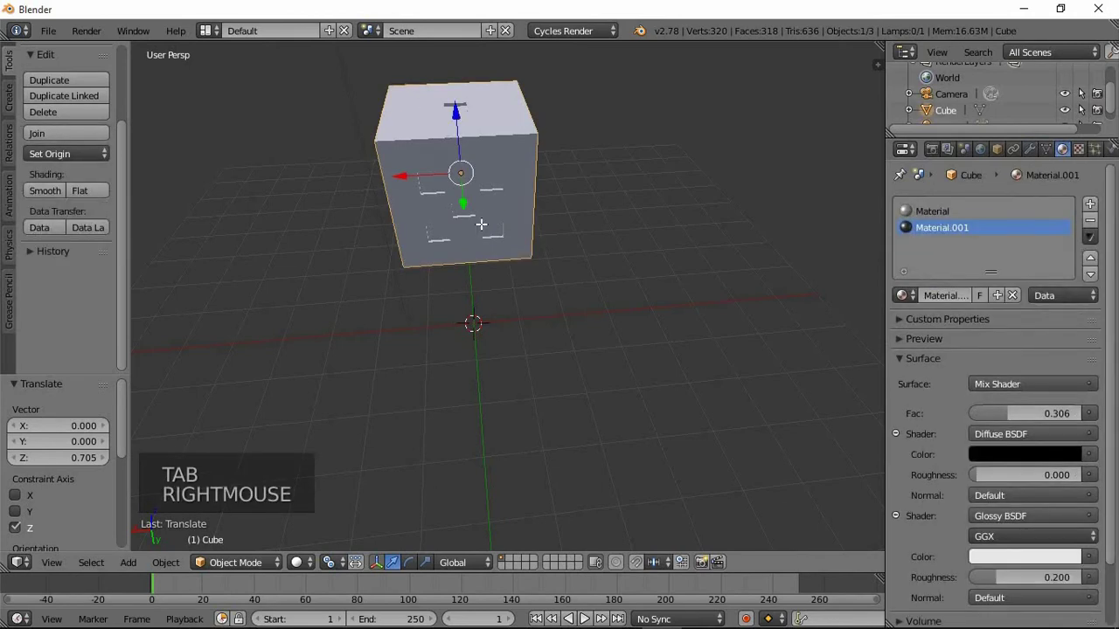
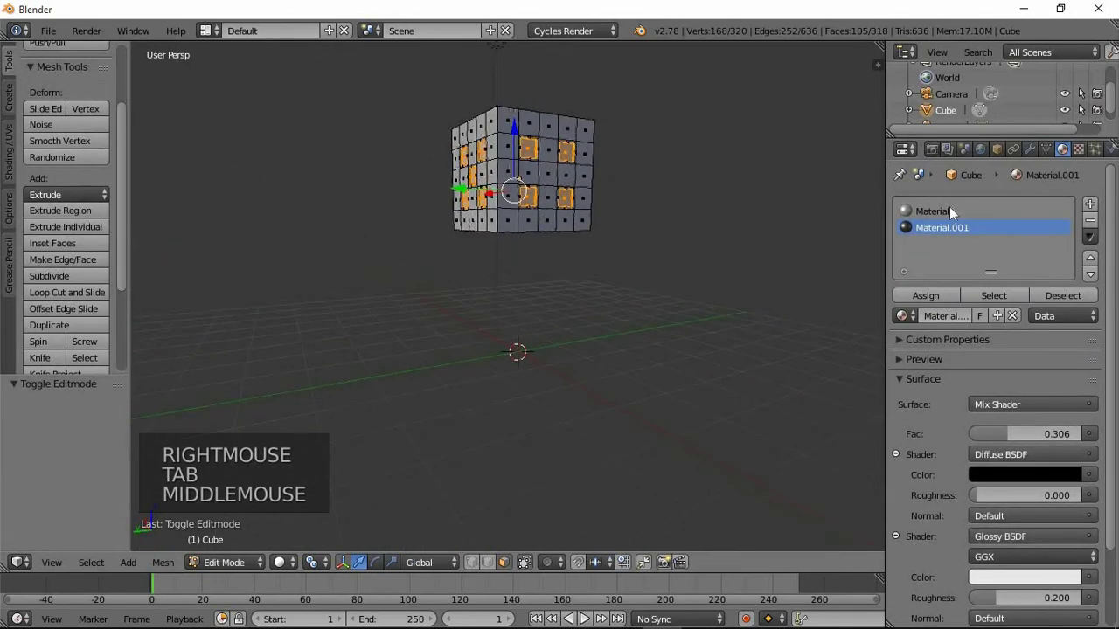
Add a Subdivision Surface modifier to the die with View and Render levels at 3.
click(1038, 159)
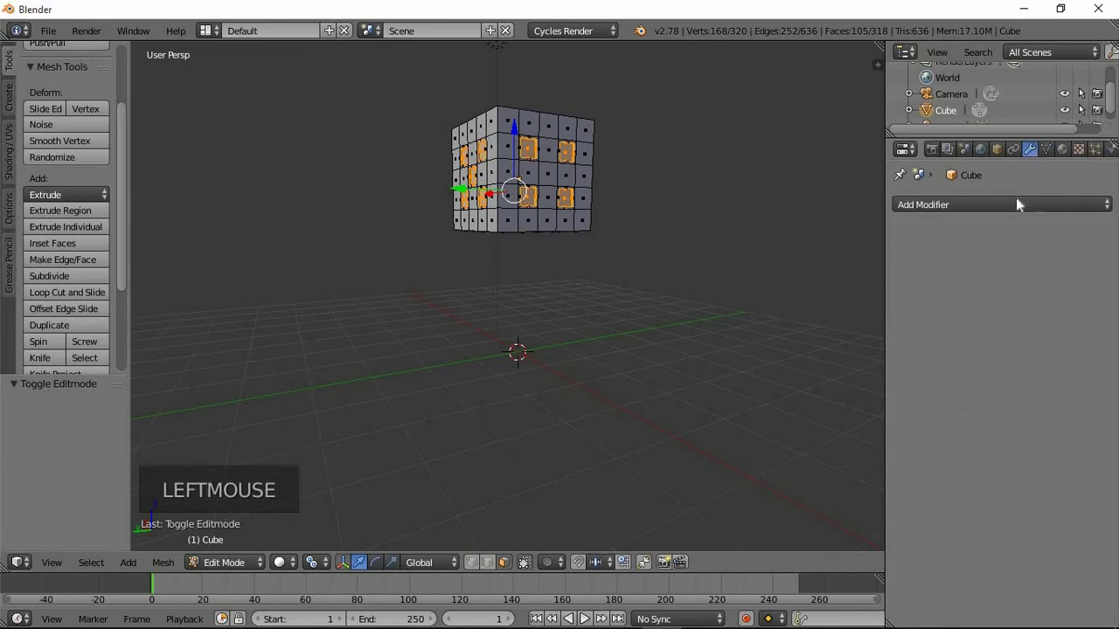
click(1023, 203)
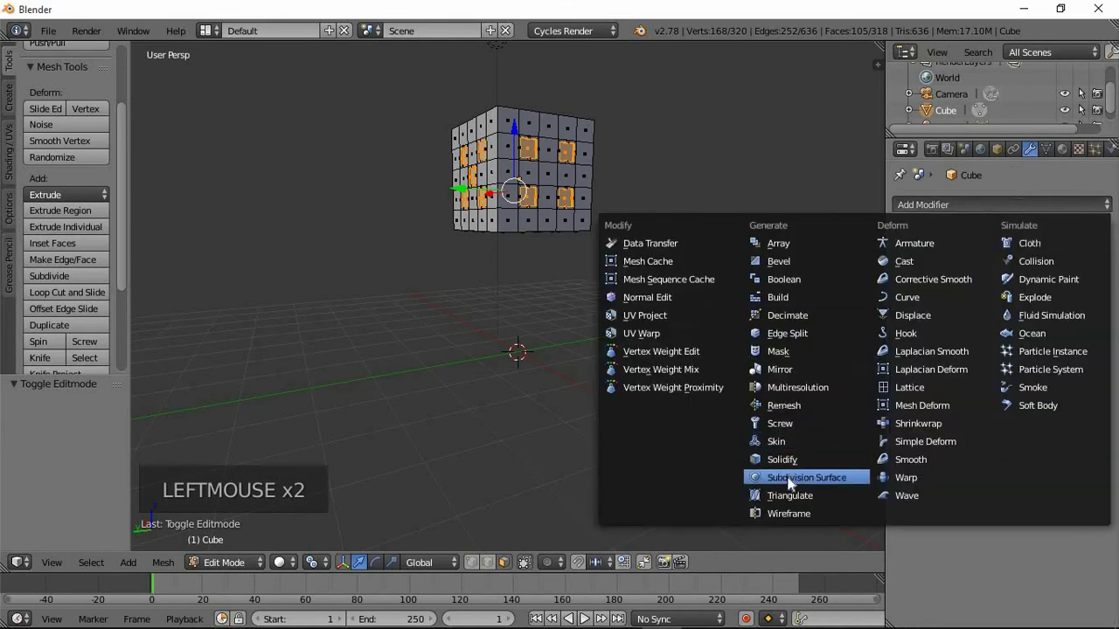
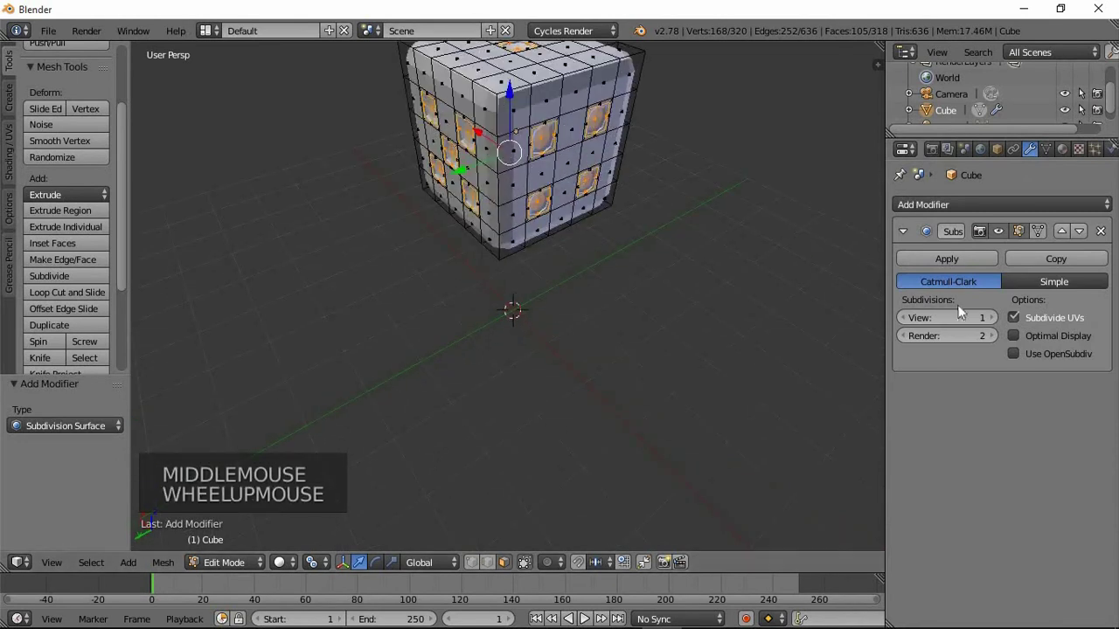
middle_click(569, 156)
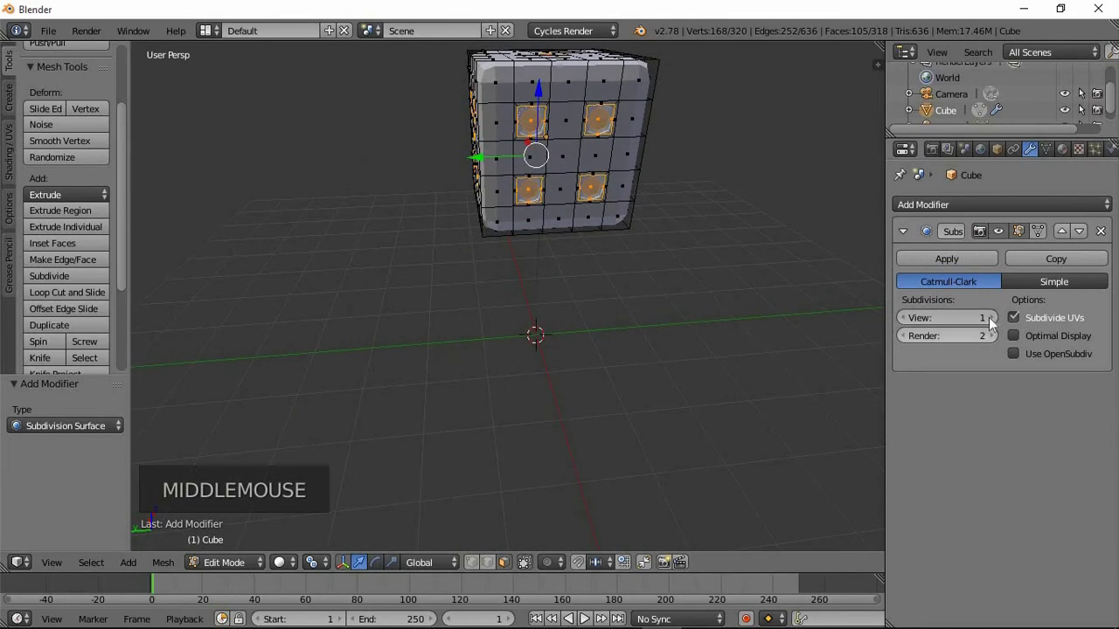
click(991, 325)
click(991, 325)
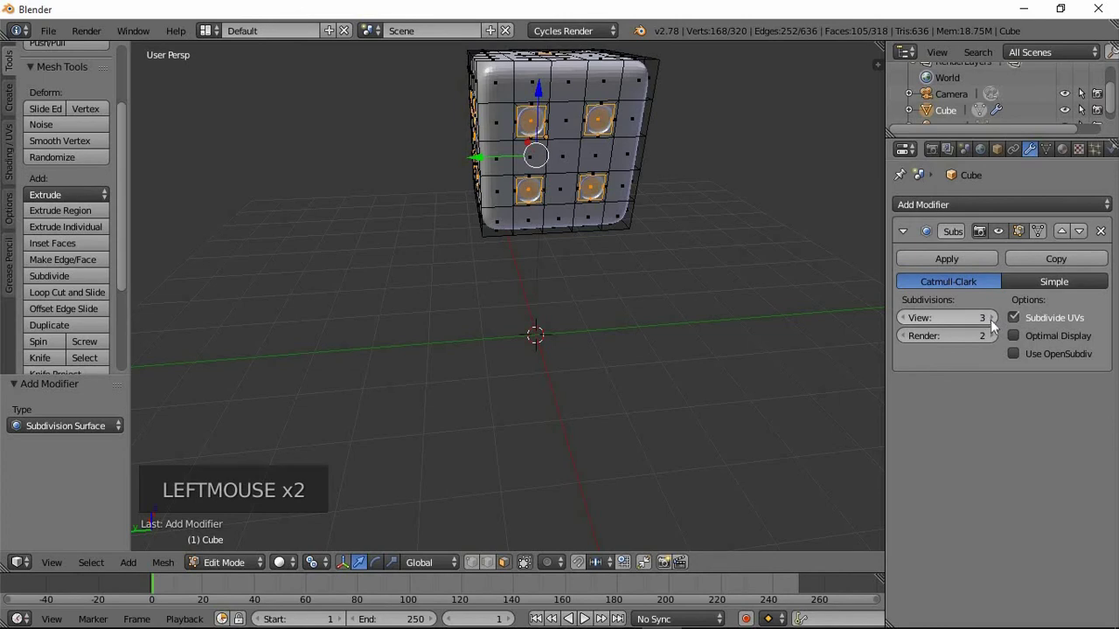
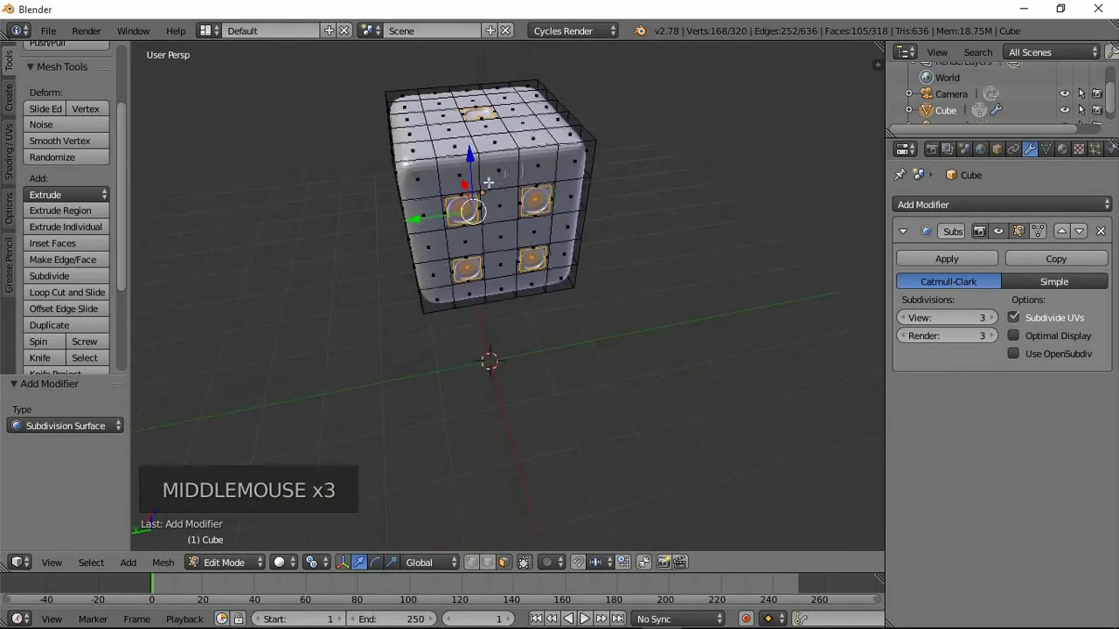
scroll(up, 3)
middle_click(390, 188)
scroll(up, 3)
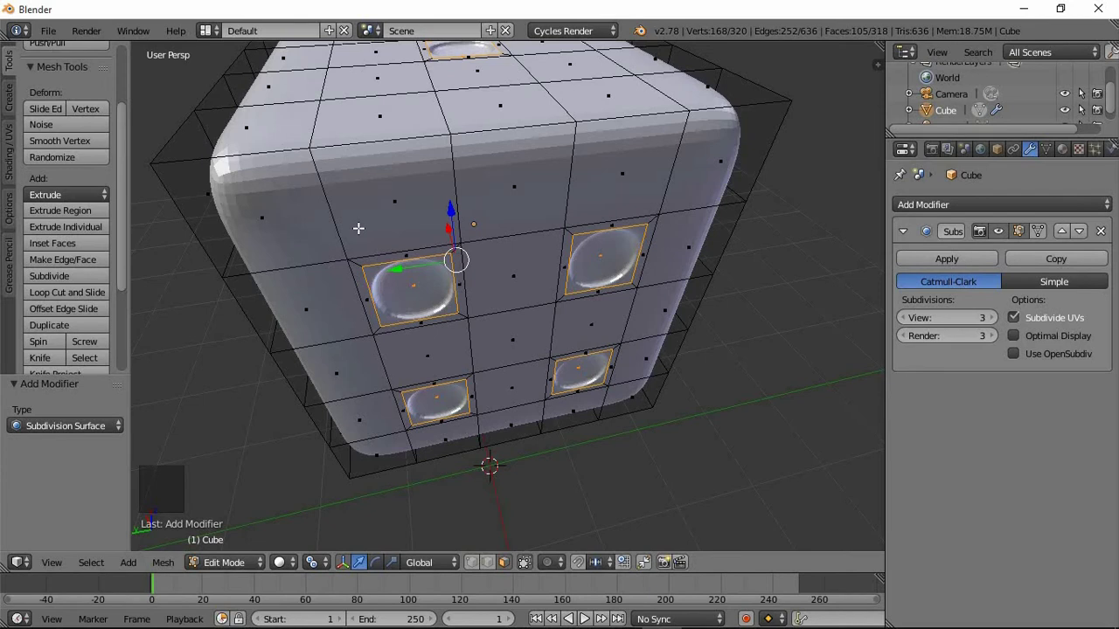
Return to object mode and apply Shade Smooth to the subdivided die.
key(Tab)
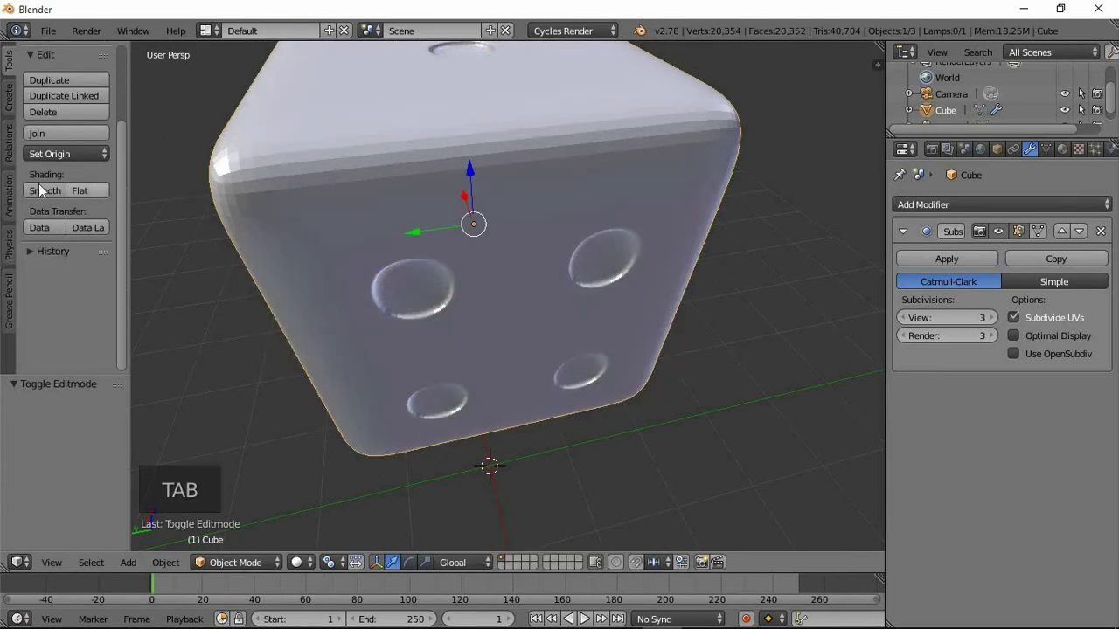
click(52, 195)
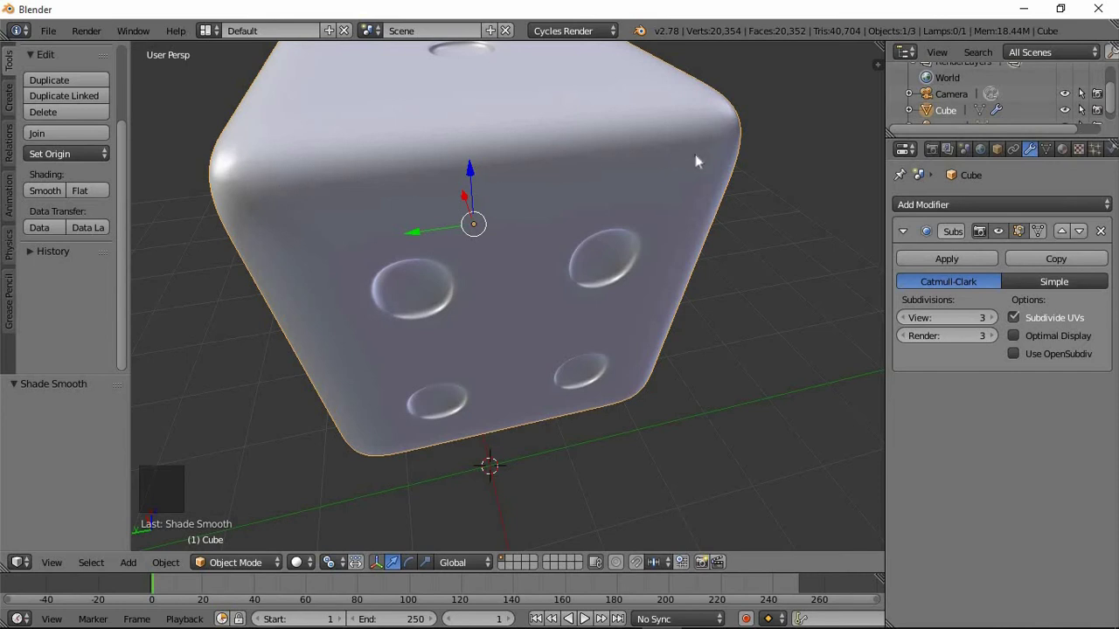
middle_click(455, 268)
scroll(down, 3)
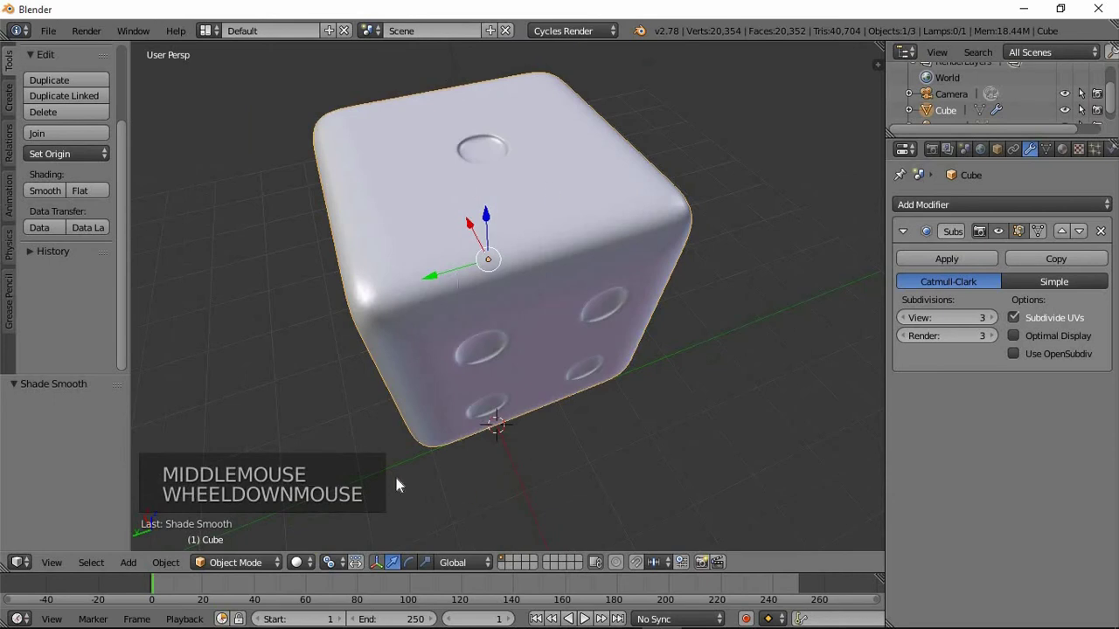
Preview the smooth die in Rendered shading from several angles, then return to Solid view.
click(311, 562)
middle_click(451, 327)
middle_click(539, 318)
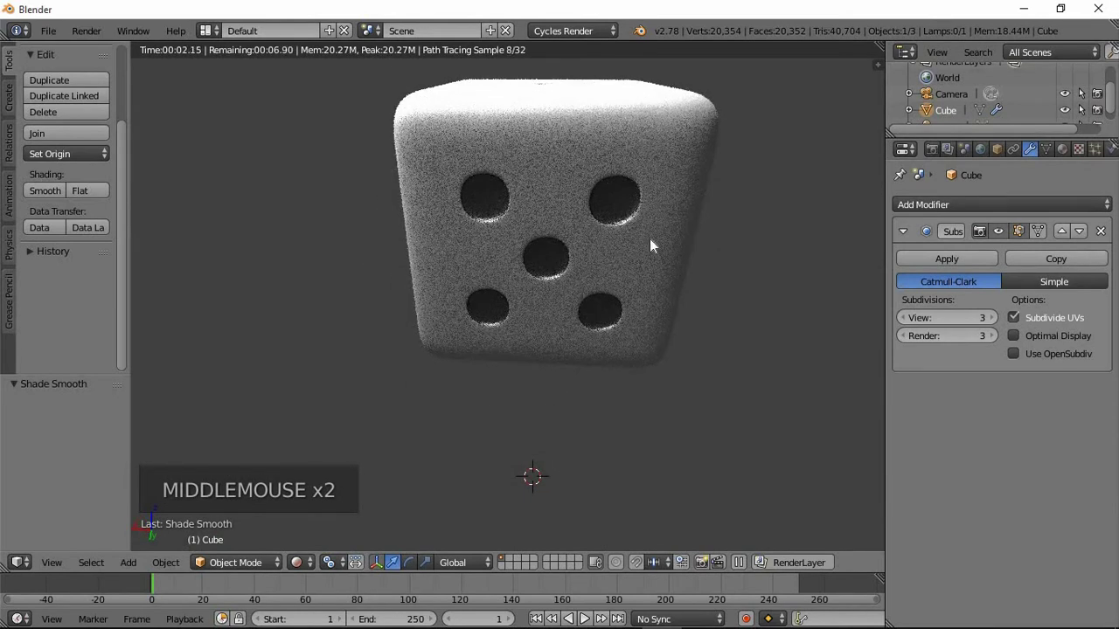
middle_click(549, 254)
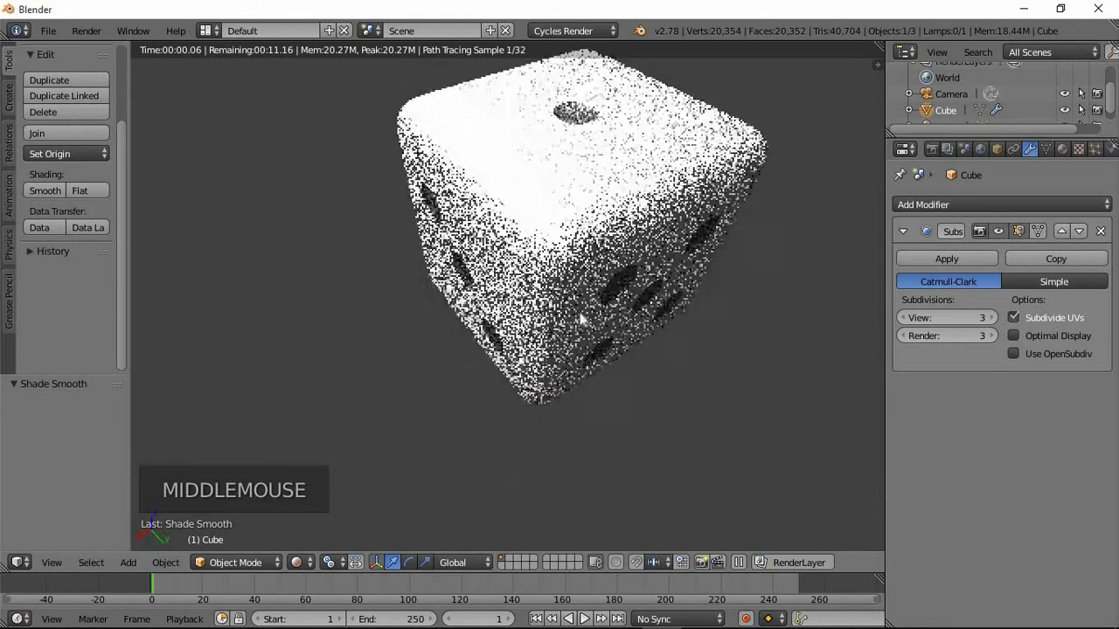
scroll(down, 3)
click(306, 562)
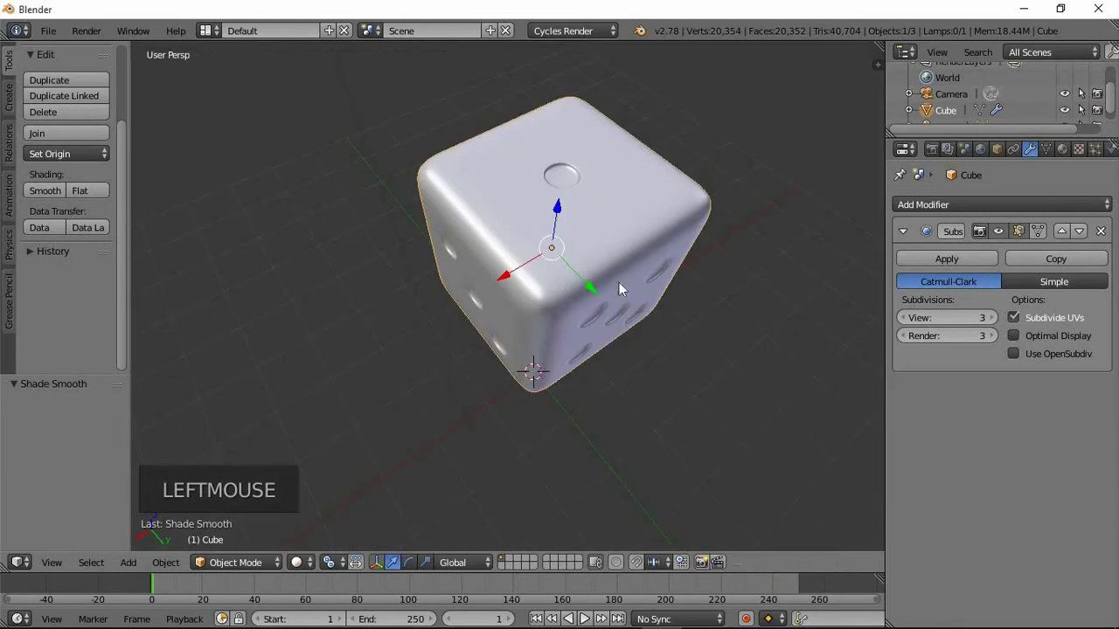
middle_click(595, 302)
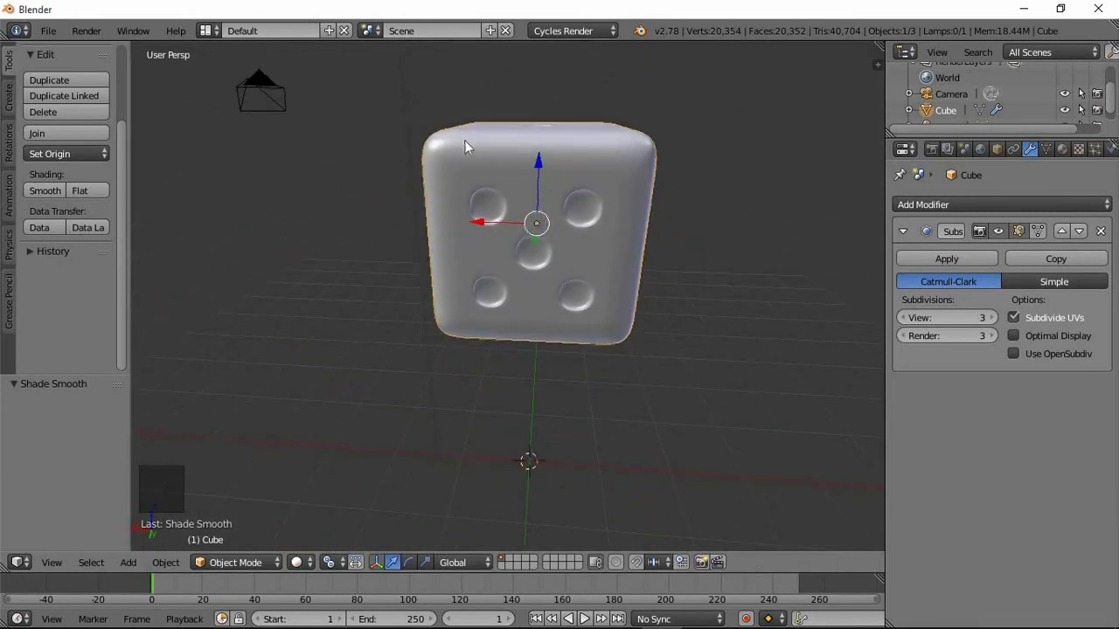
middle_click(513, 209)
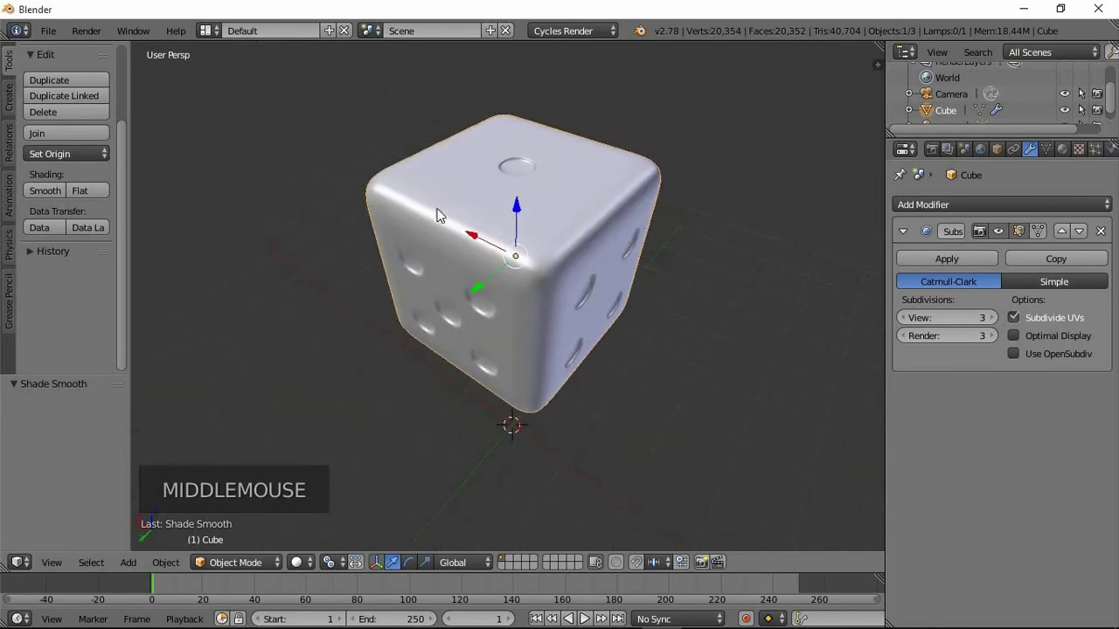
Enter edit mode, select the die's corner vertices and scale them with S.
key(Tab)
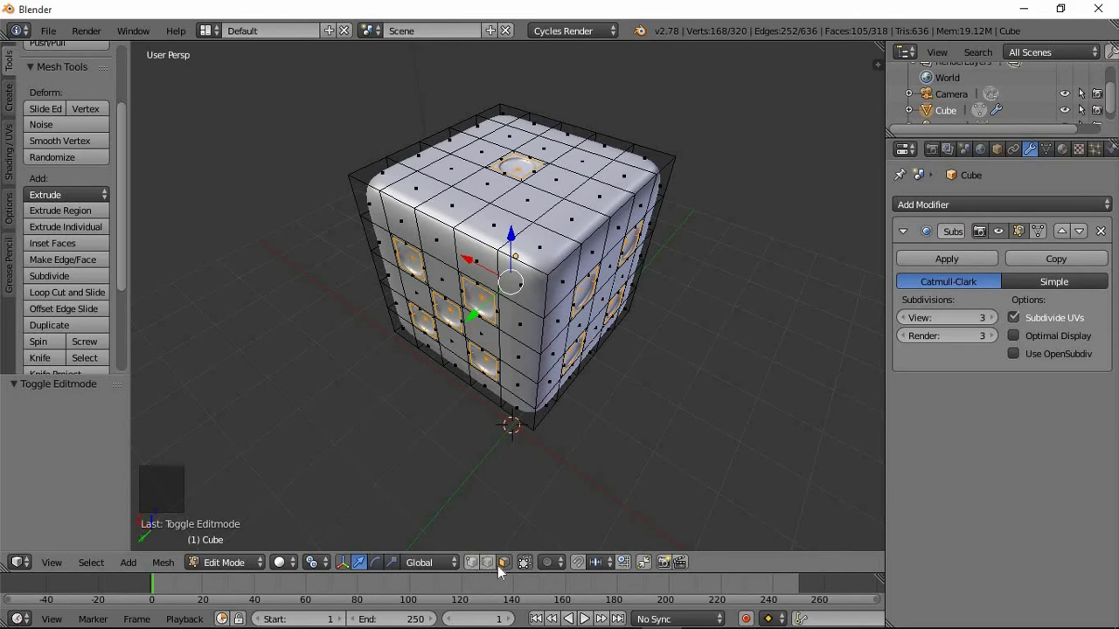
click(474, 573)
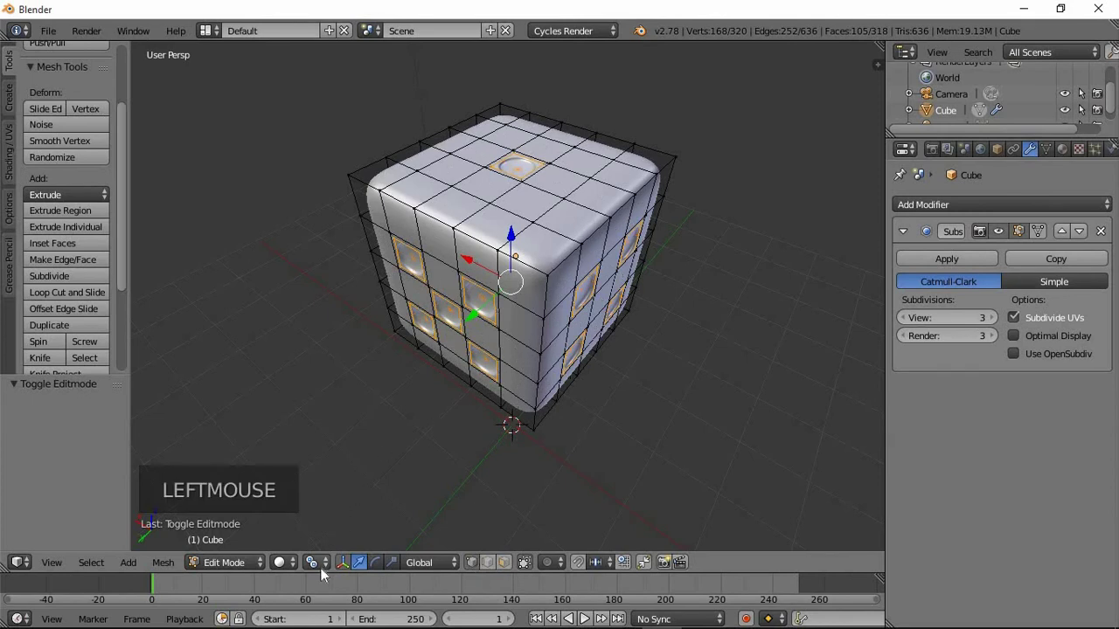
click(326, 572)
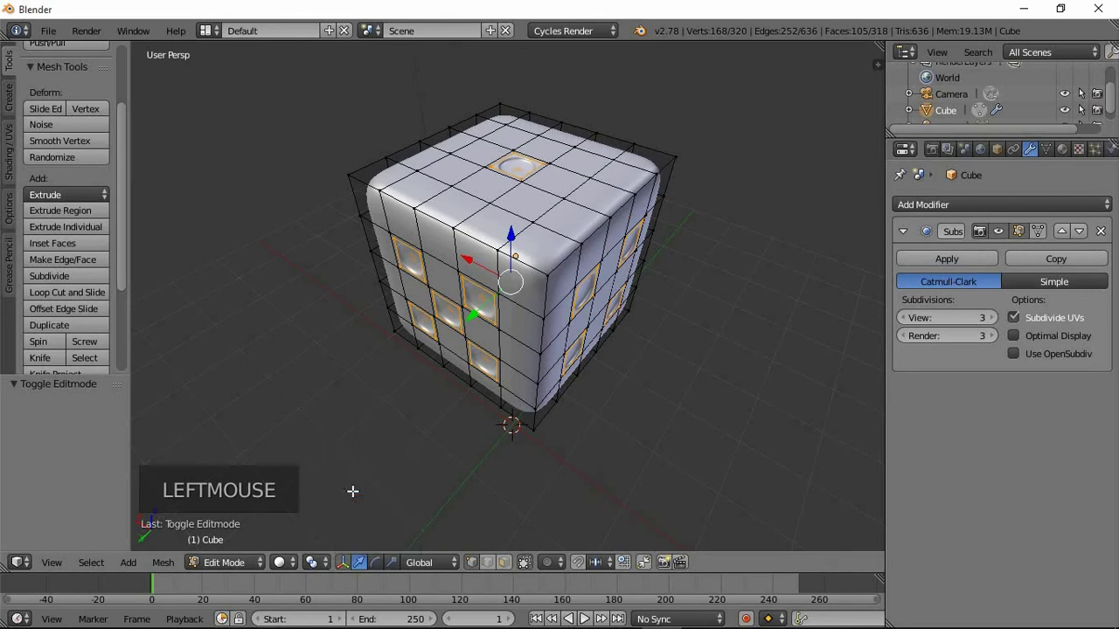
key(a)
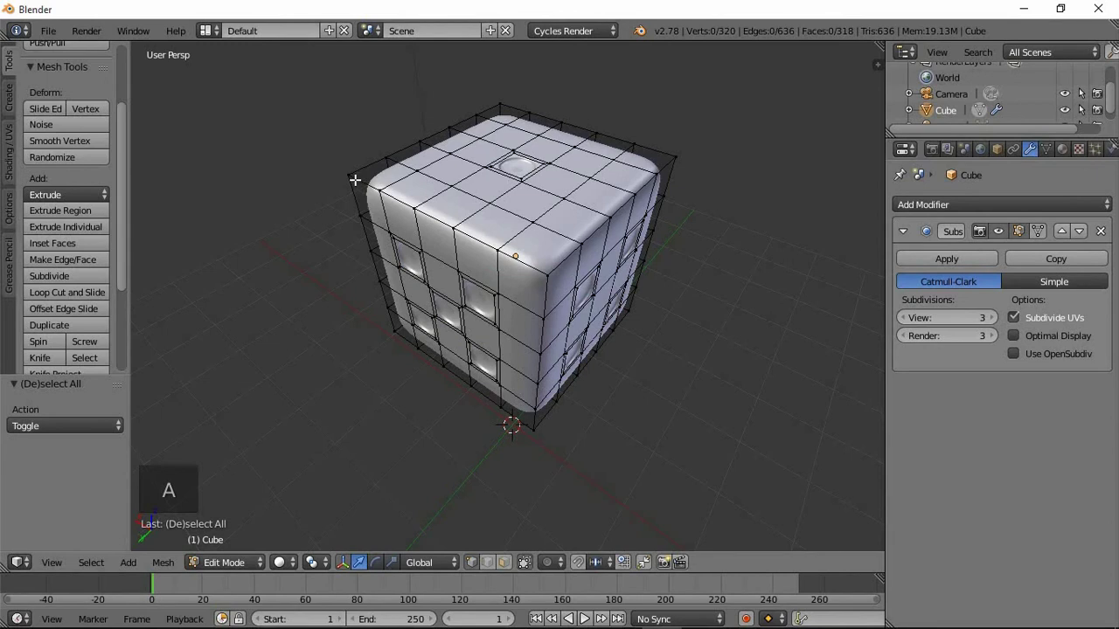
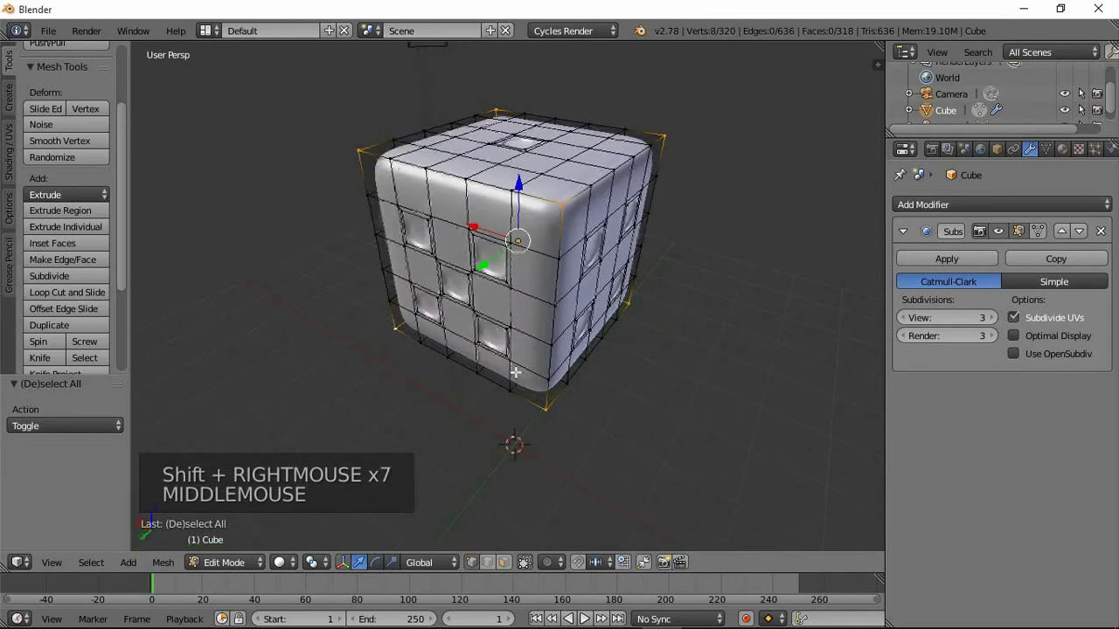
key(s)
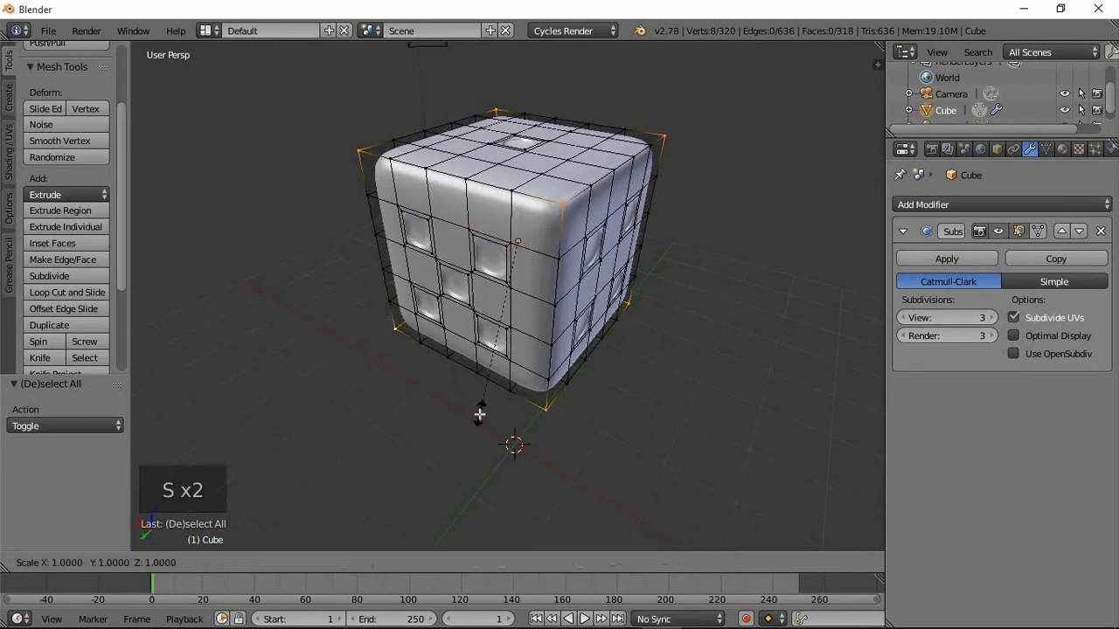
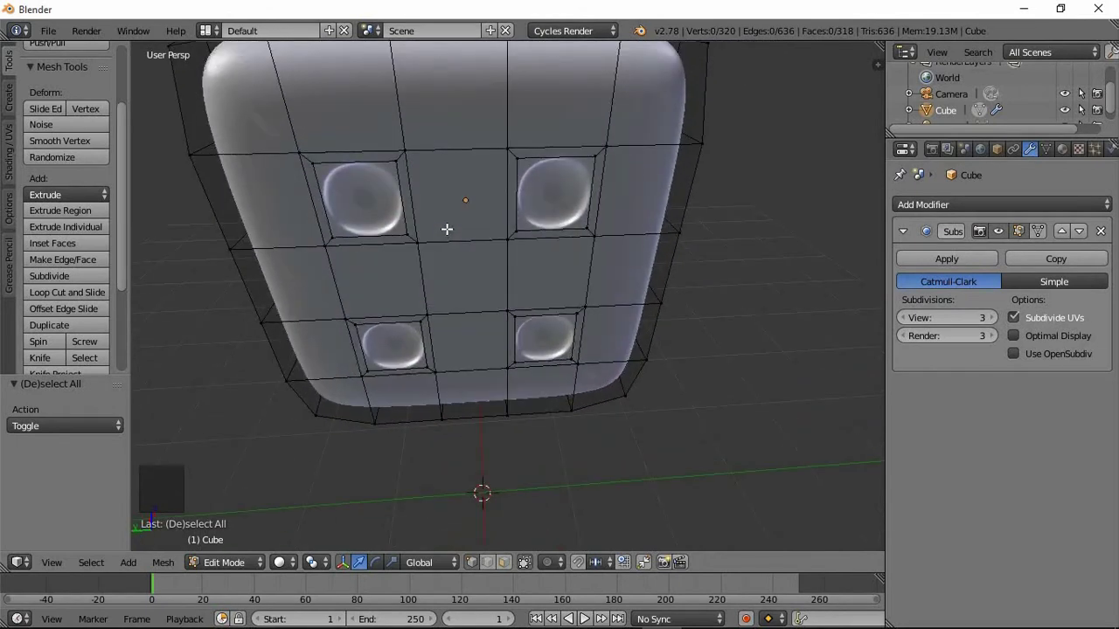
Undo the scaling and rescale the eight corner vertices only slightly.
key(ctrl+z)
key(ctrl+z)
middle_click(452, 229)
key(s)
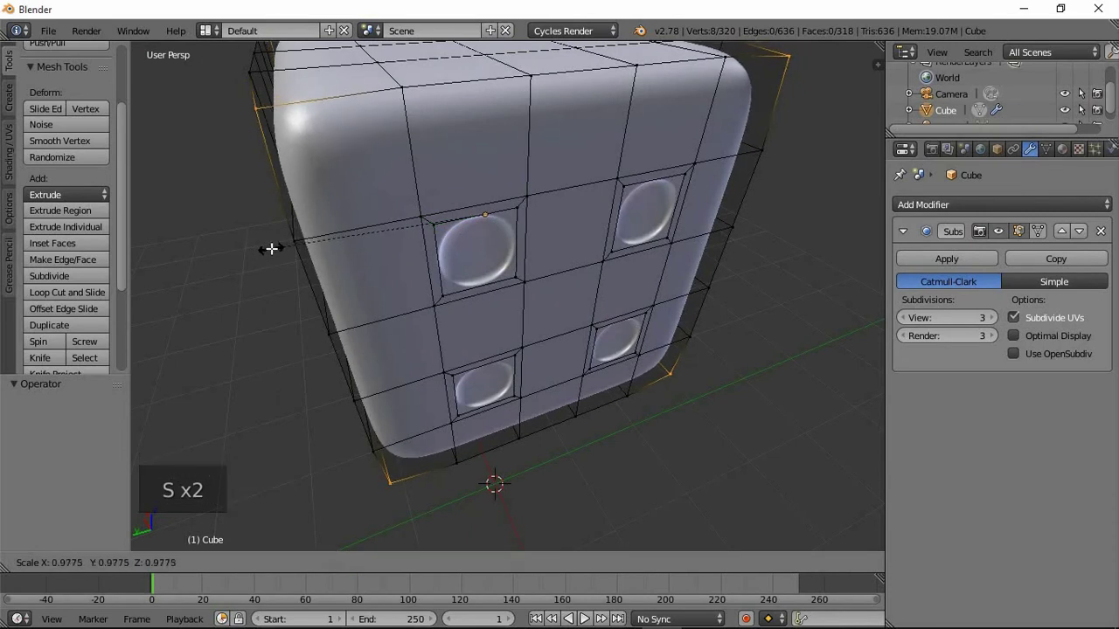
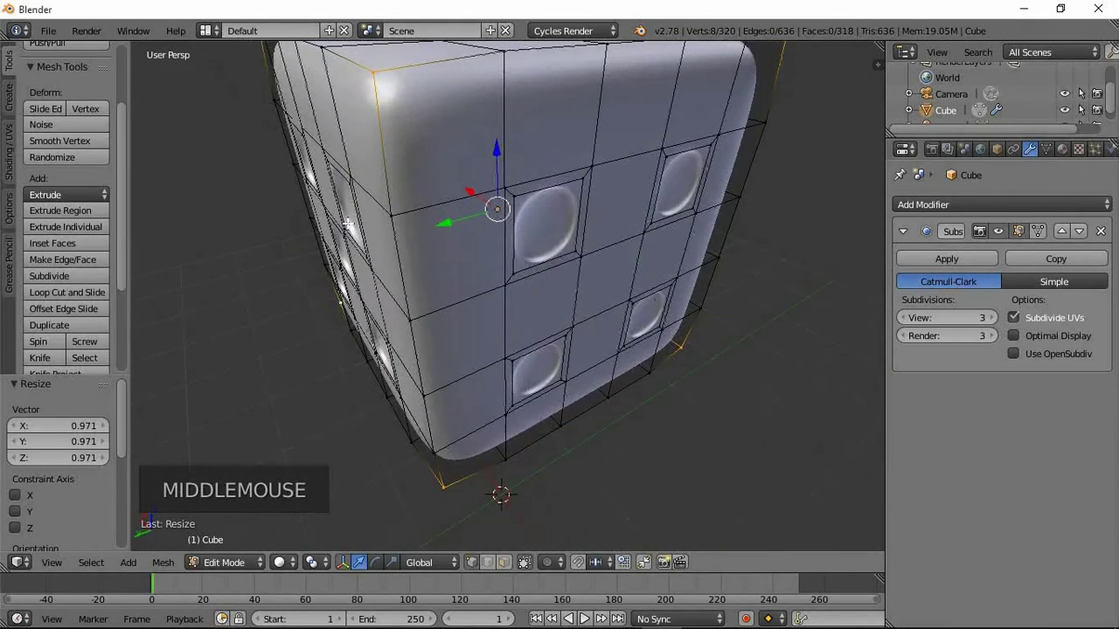
scroll(down, 3)
Leave edit mode and orbit to inspect the finished die from its four-pip side and an angled view.
key(Tab)
middle_click(550, 259)
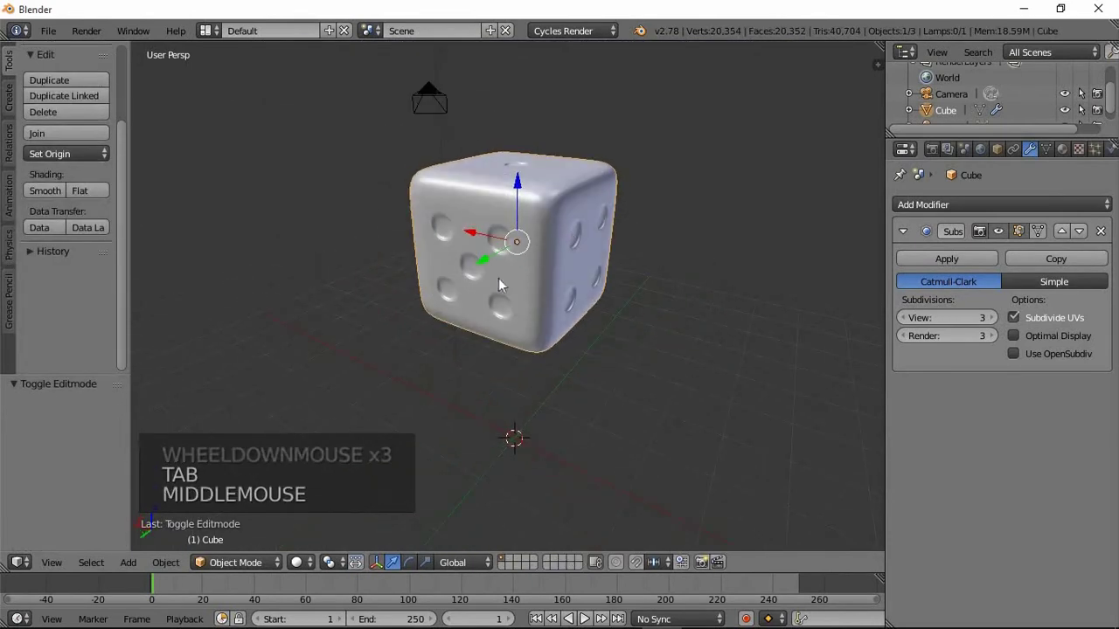
middle_click(518, 308)
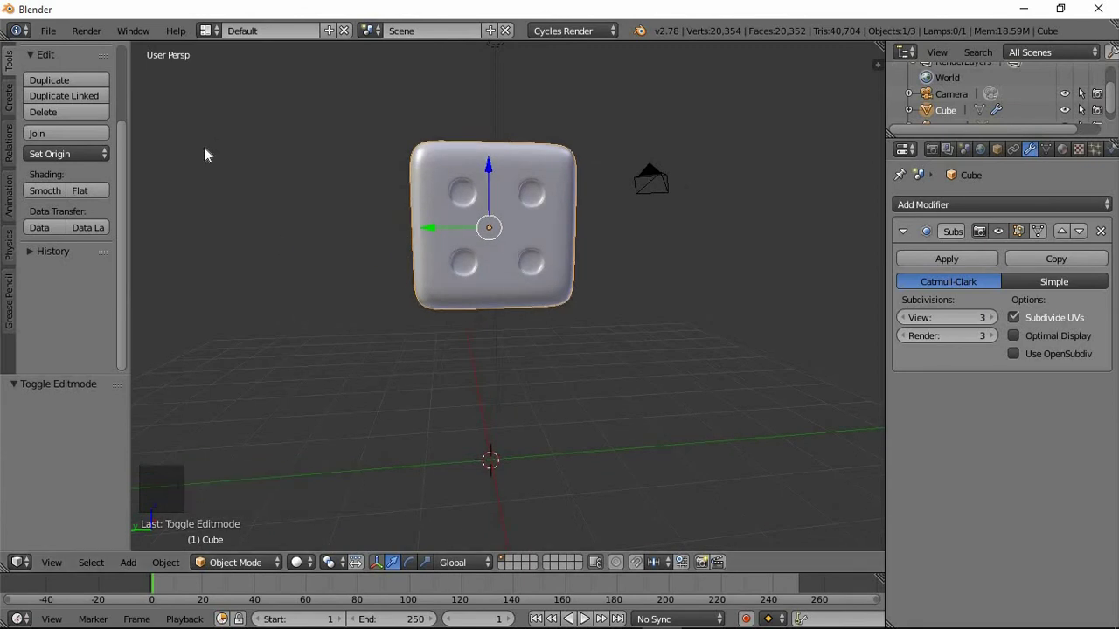
scroll(up, 3)
click(129, 203)
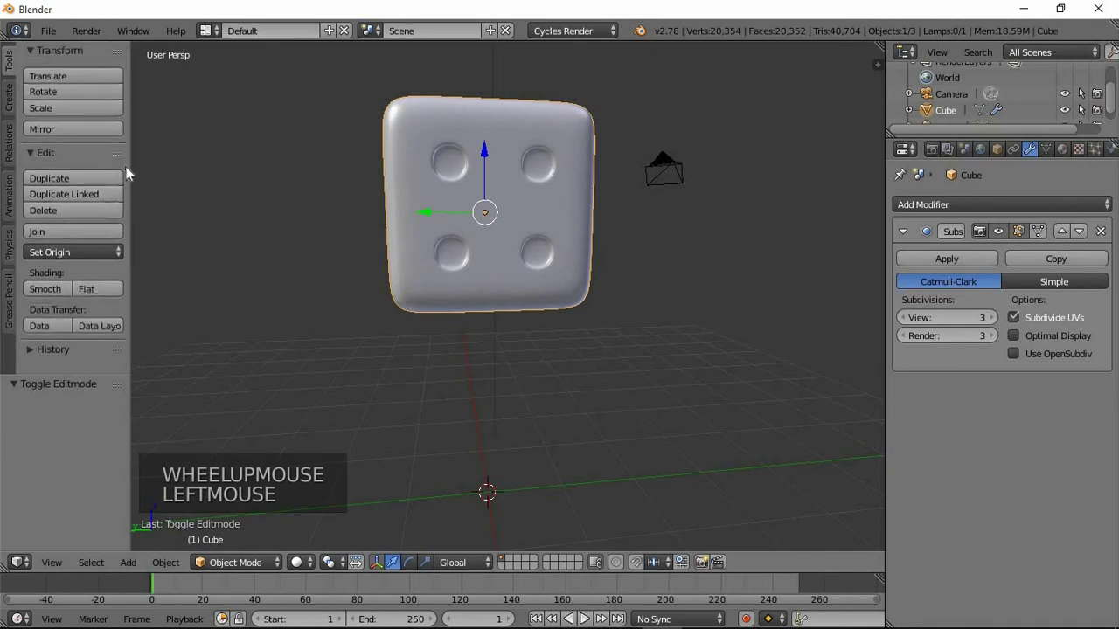
middle_click(489, 231)
scroll(down, 3)
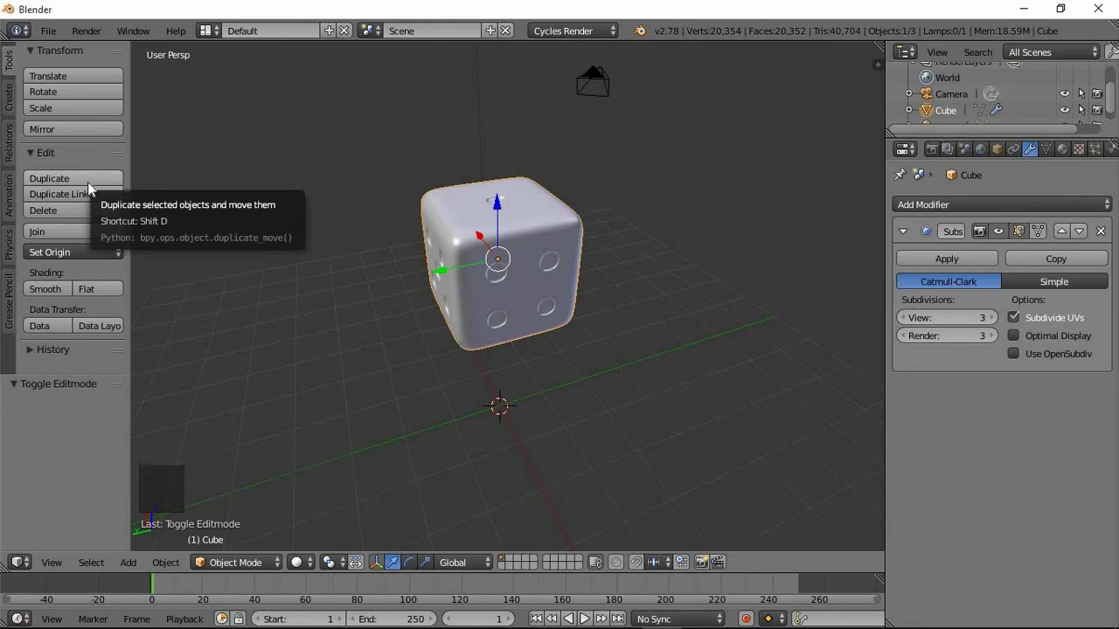
Duplicate the die with Shift+D and place the copy beside the original.
key(shift+d)
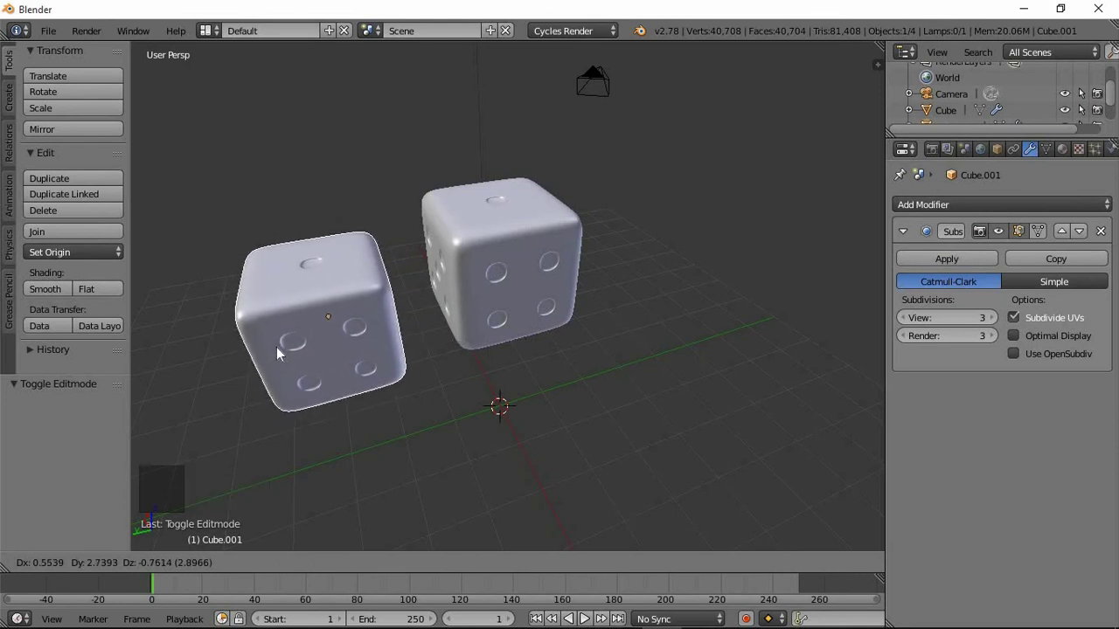
middle_click(408, 324)
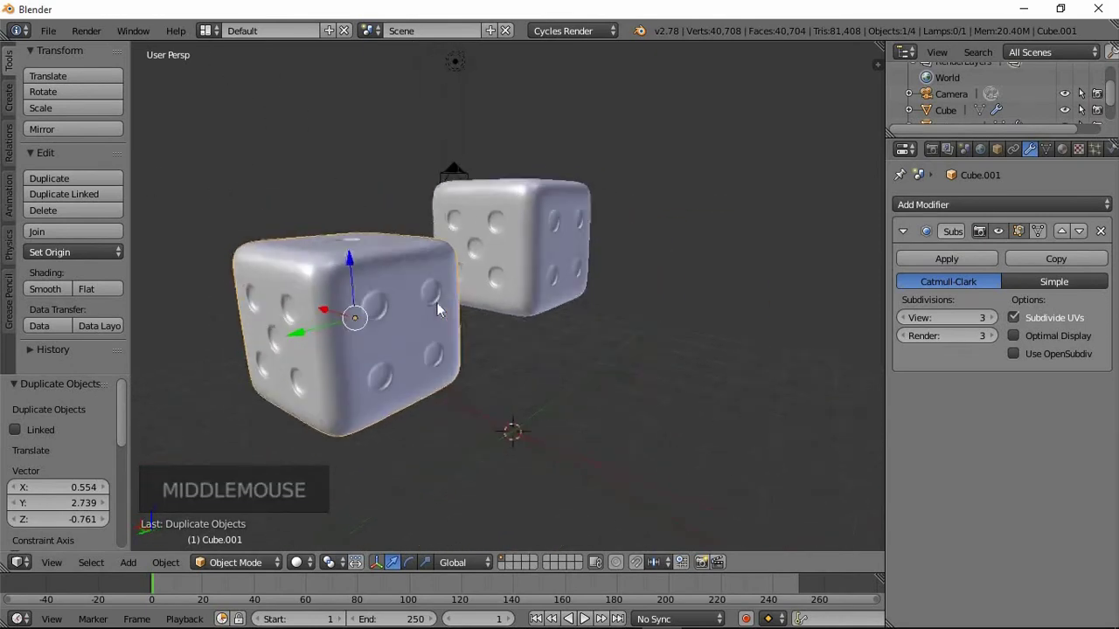
scroll(down, 3)
middle_click(470, 349)
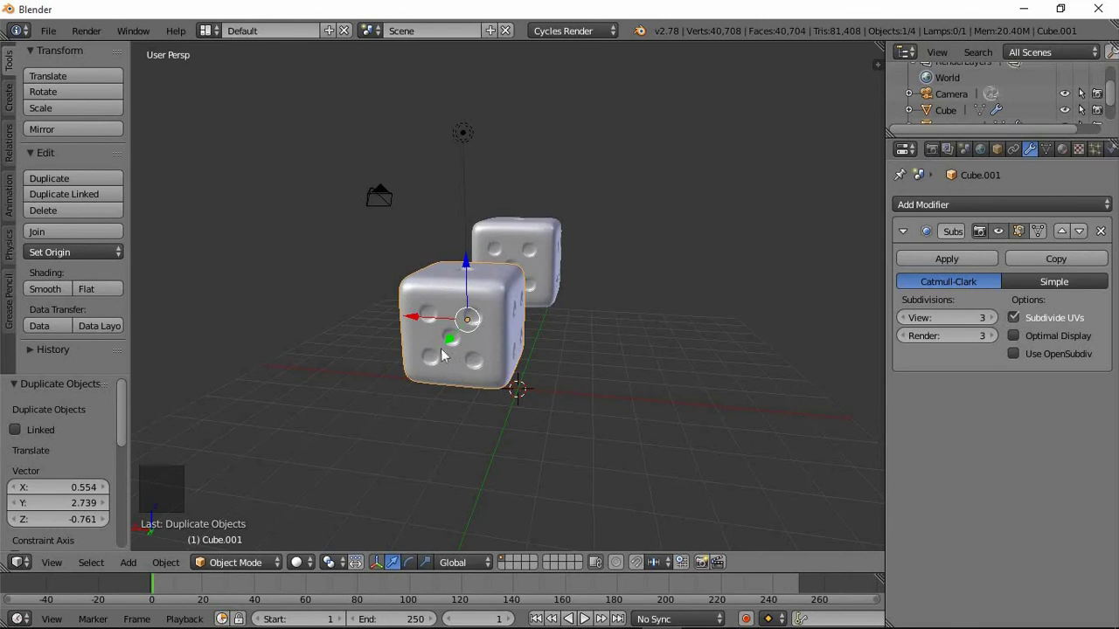
middle_click(474, 345)
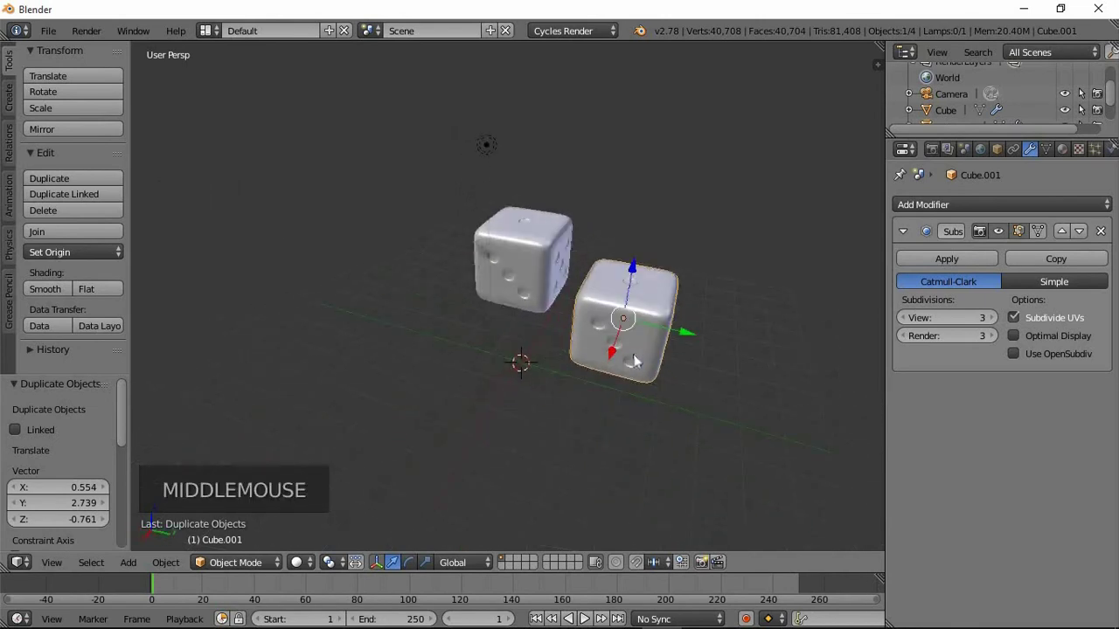
Select the original die and lift it along Z above the duplicate.
right_click(522, 288)
right_click(523, 262)
click(530, 225)
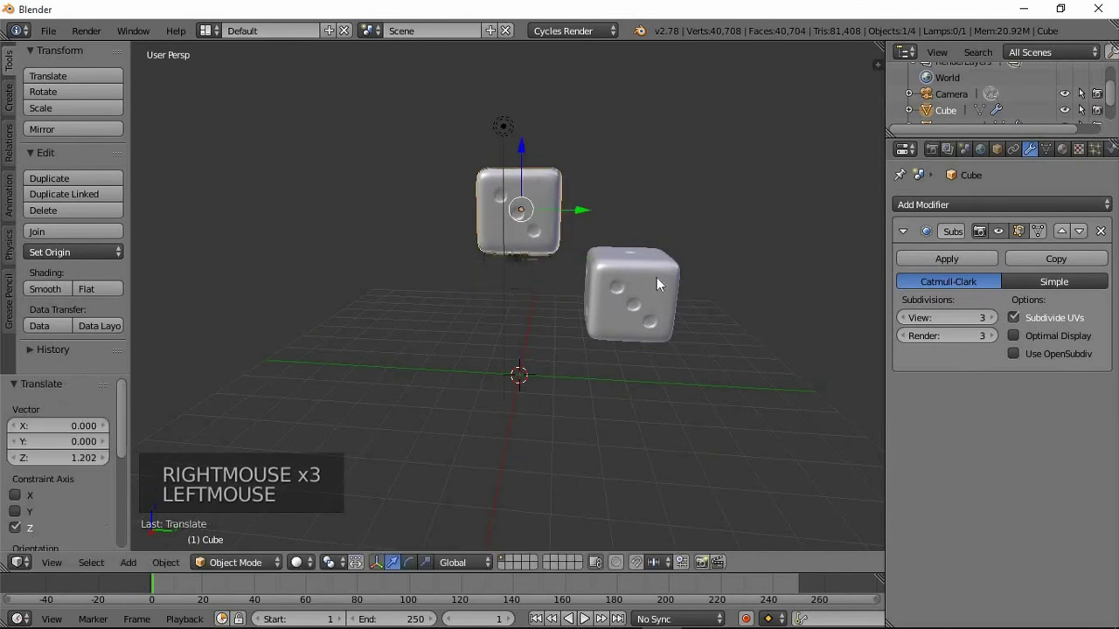
Select the lamp and raise it along Z a little higher above the two dice.
middle_click(654, 305)
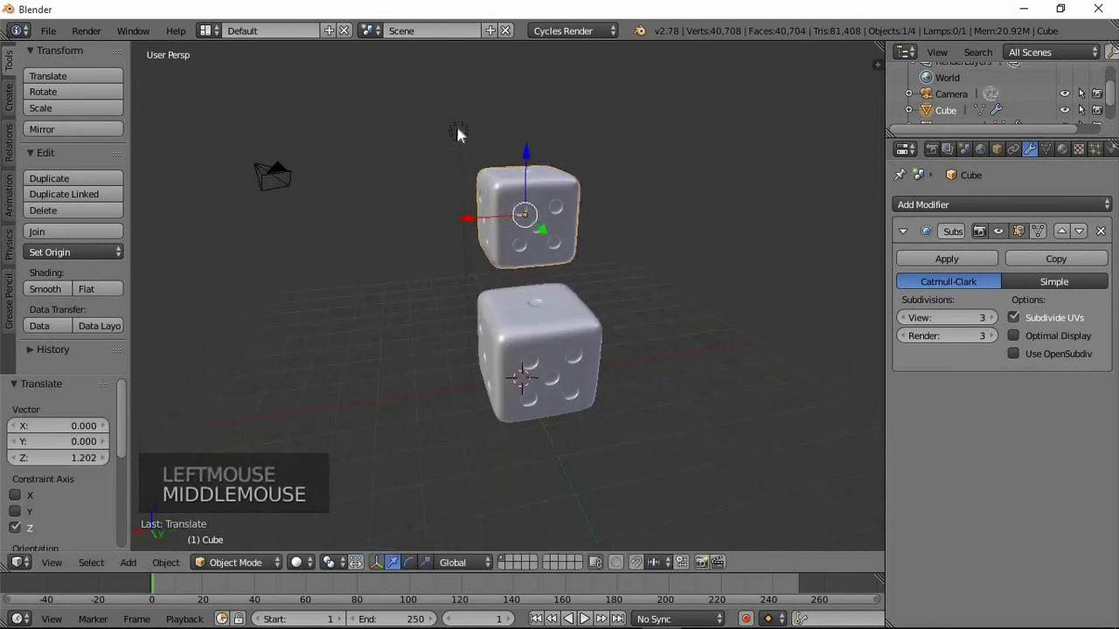
right_click(466, 139)
click(386, 138)
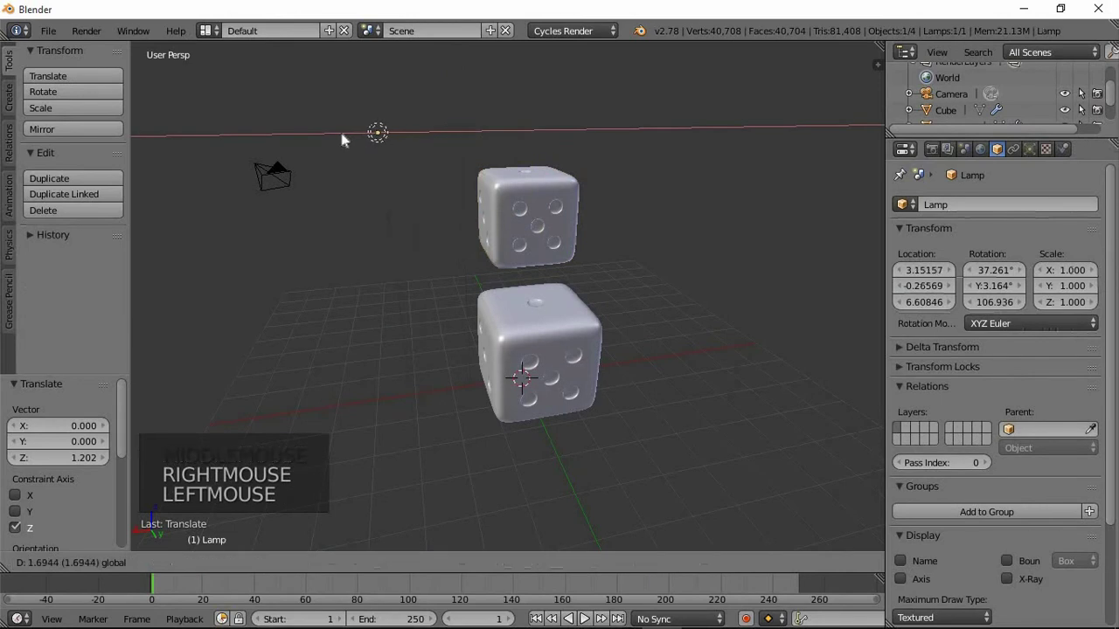
click(371, 62)
middle_click(411, 179)
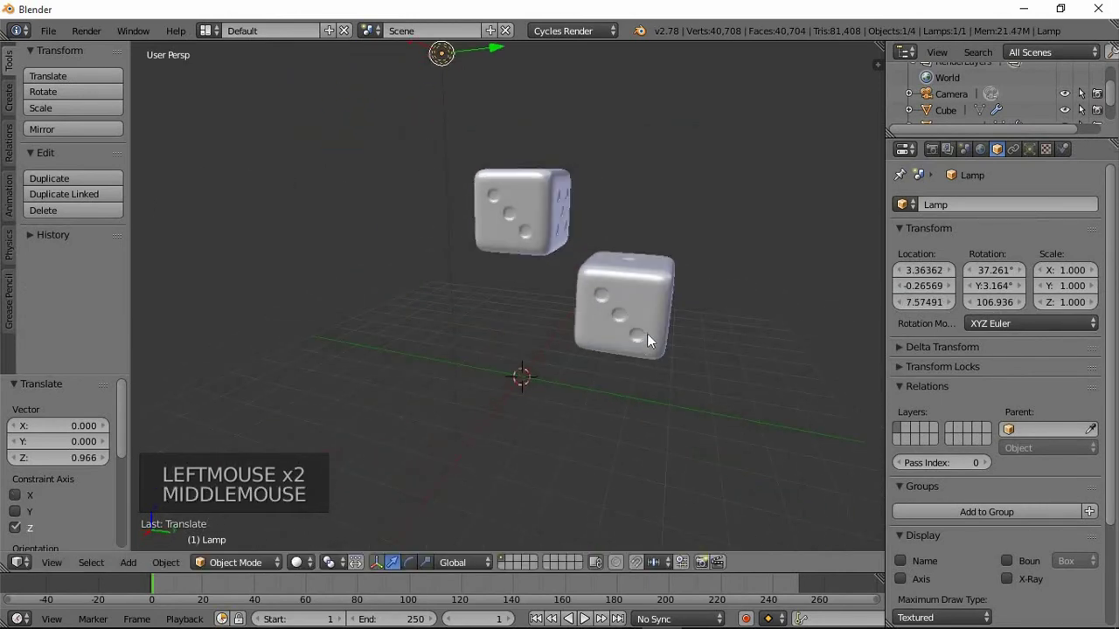
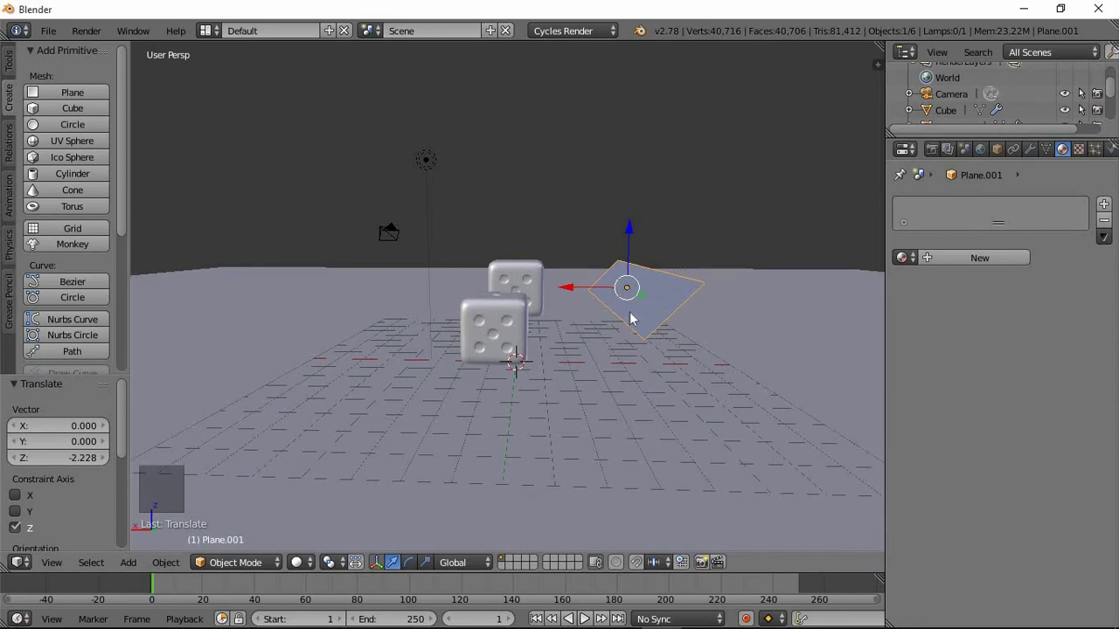
Confirm Plane.001's slanted rotation so it forms a slope beside the dice, checking it from above and below.
middle_click(683, 342)
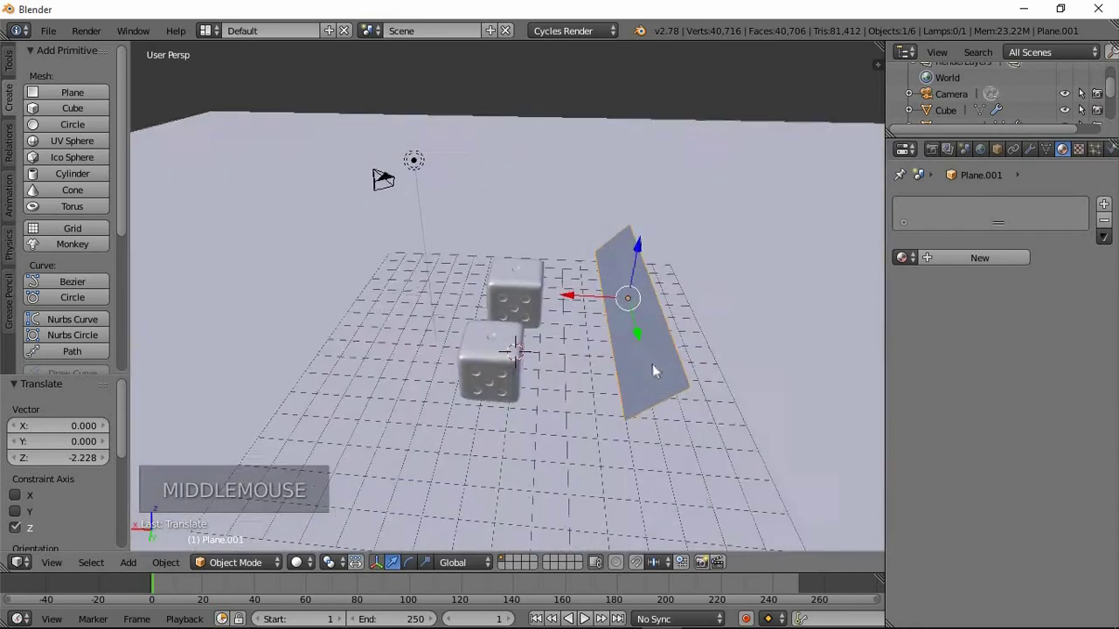
click(642, 253)
middle_click(641, 304)
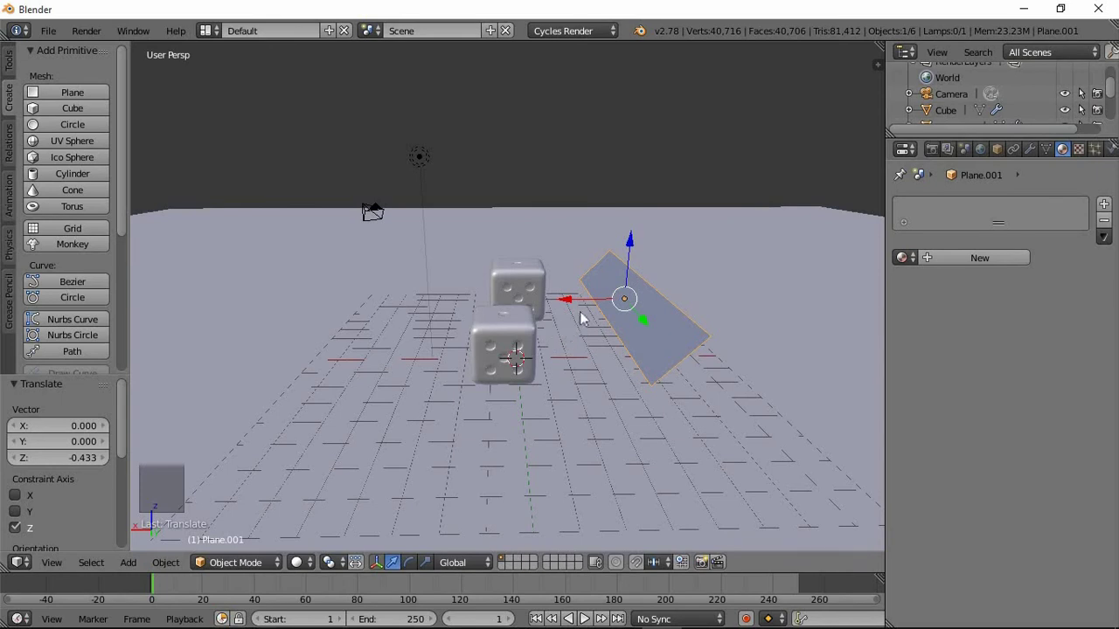
middle_click(642, 304)
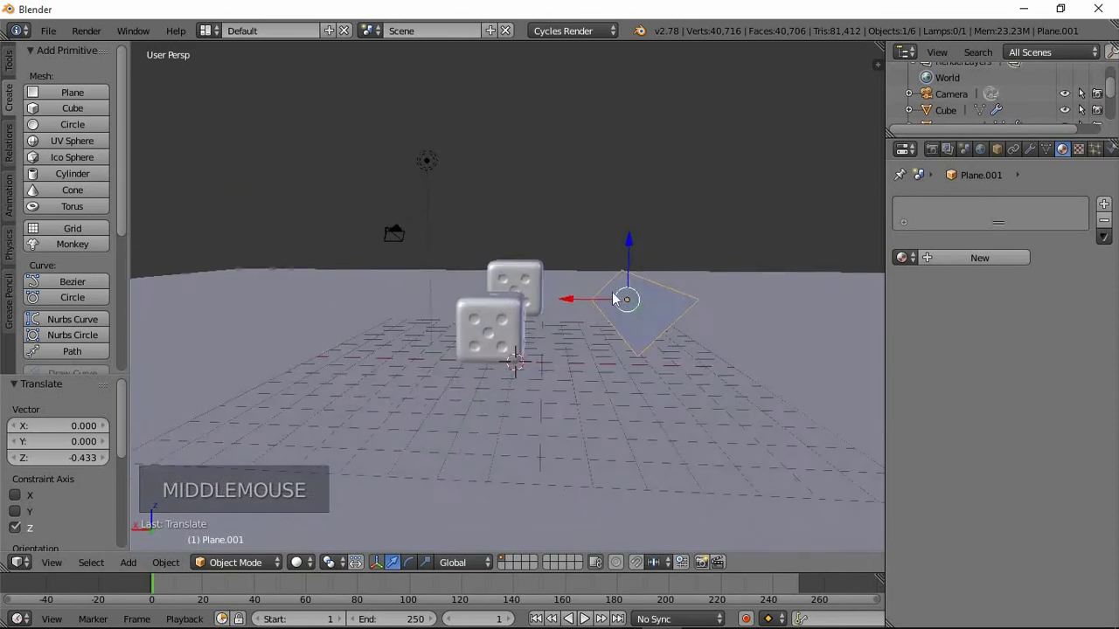
Scale Cube.001 down, then scale the original Cube to about 0.8 so both dice match.
right_click(578, 327)
right_click(575, 329)
right_click(574, 325)
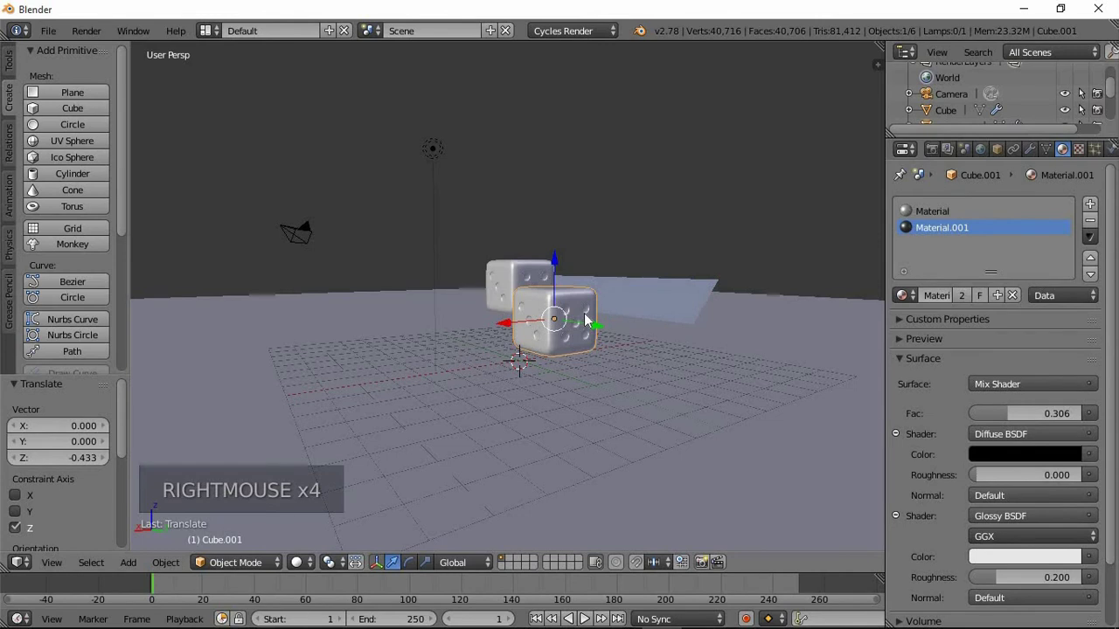
key(s)
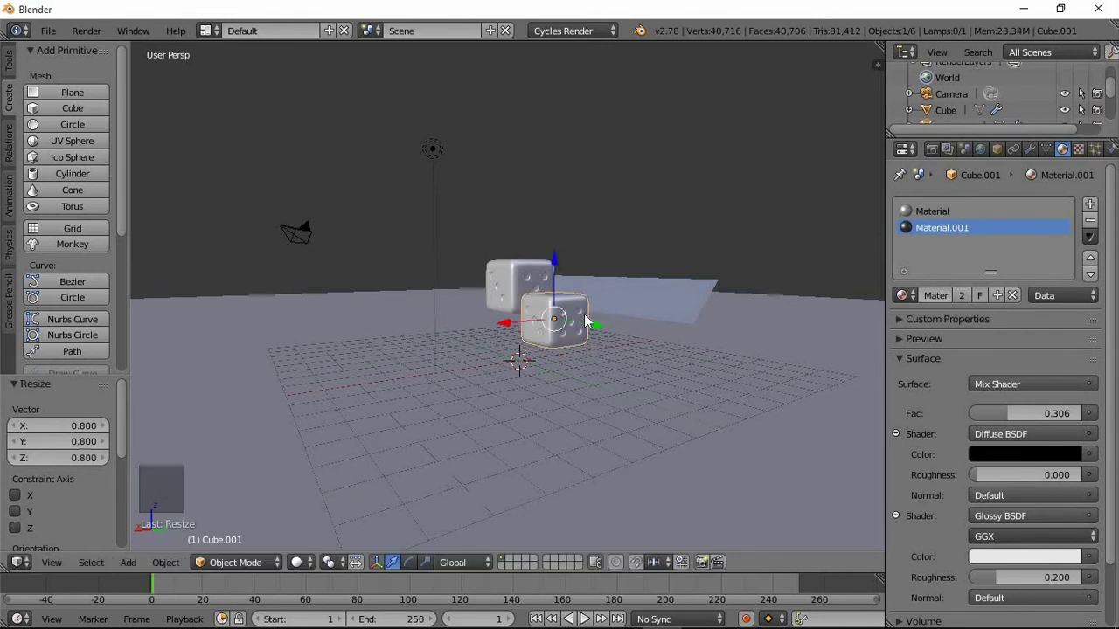
right_click(524, 283)
key(s)
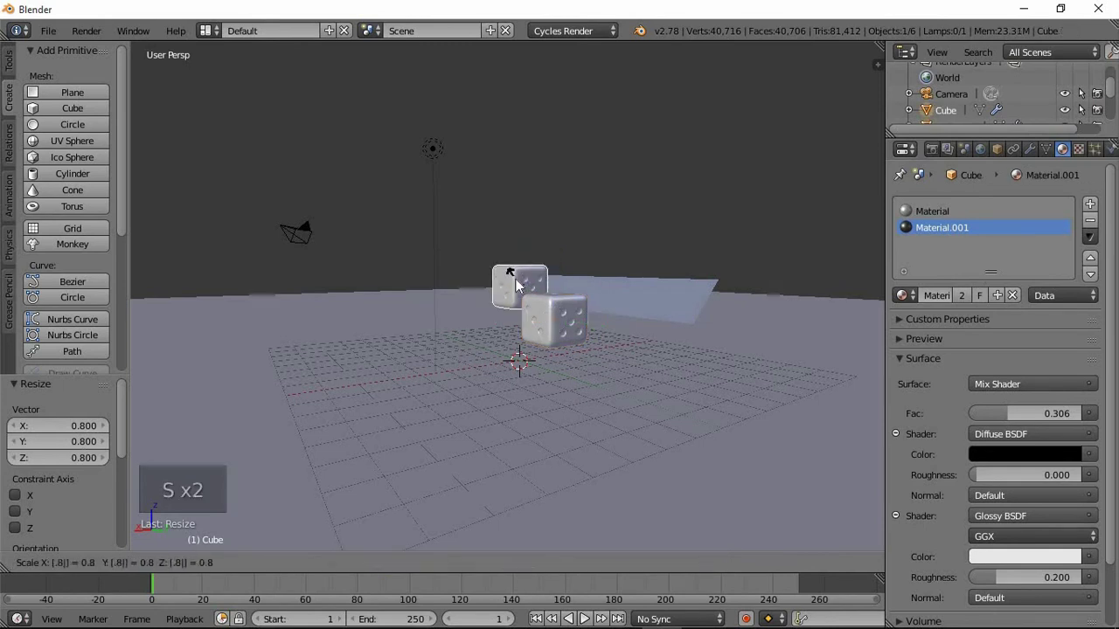
Orbit the view to look down over the two scaled dice and the slope.
middle_click(632, 299)
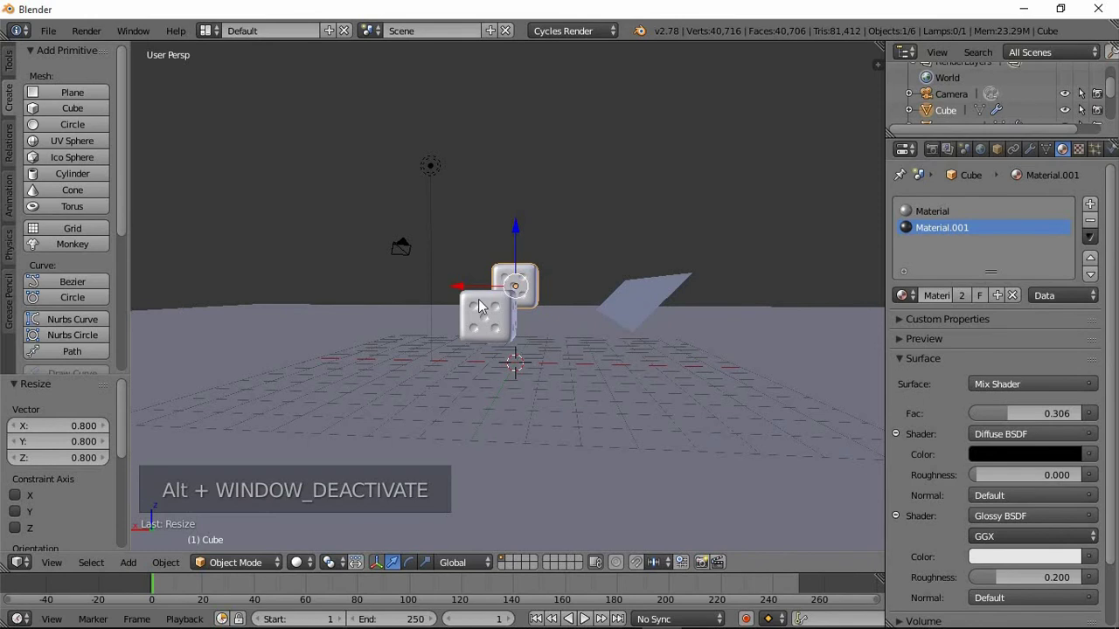
middle_click(601, 320)
middle_click(597, 337)
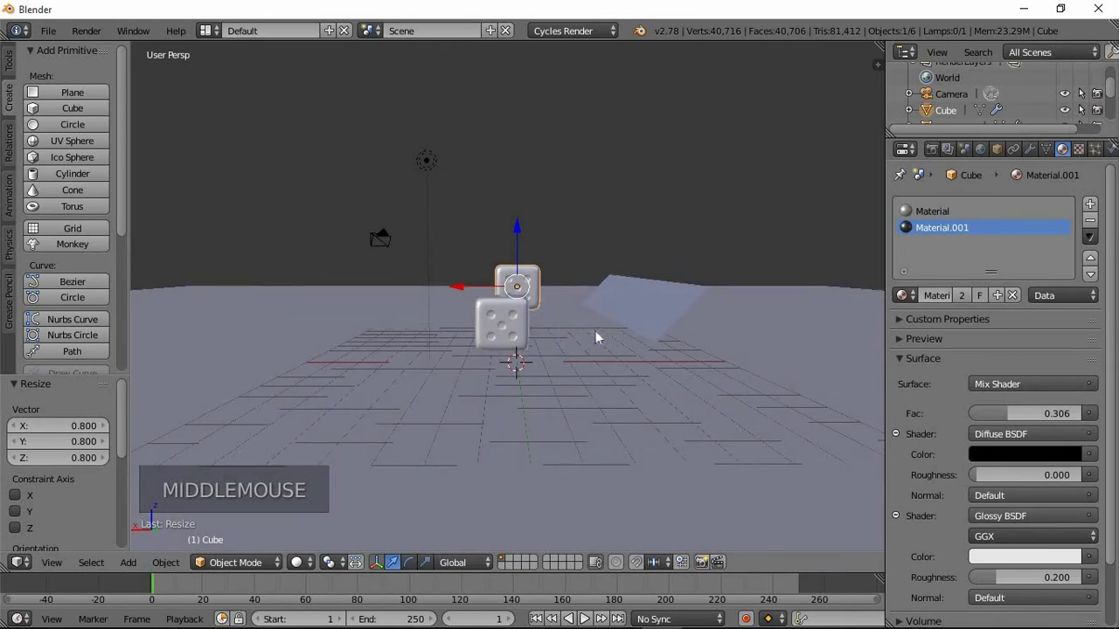
middle_click(606, 377)
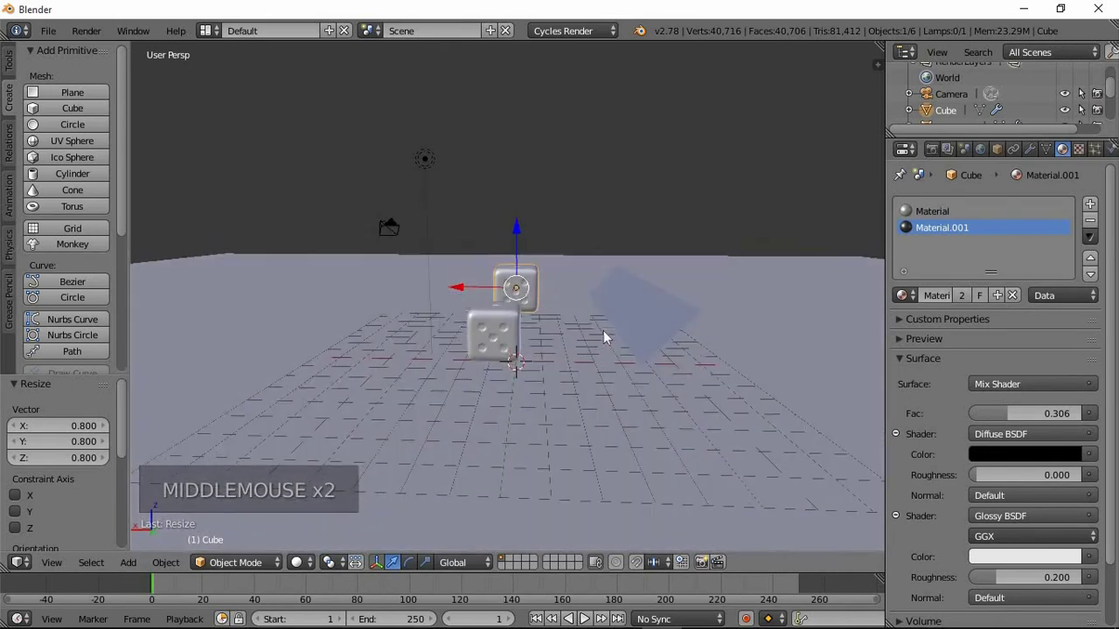
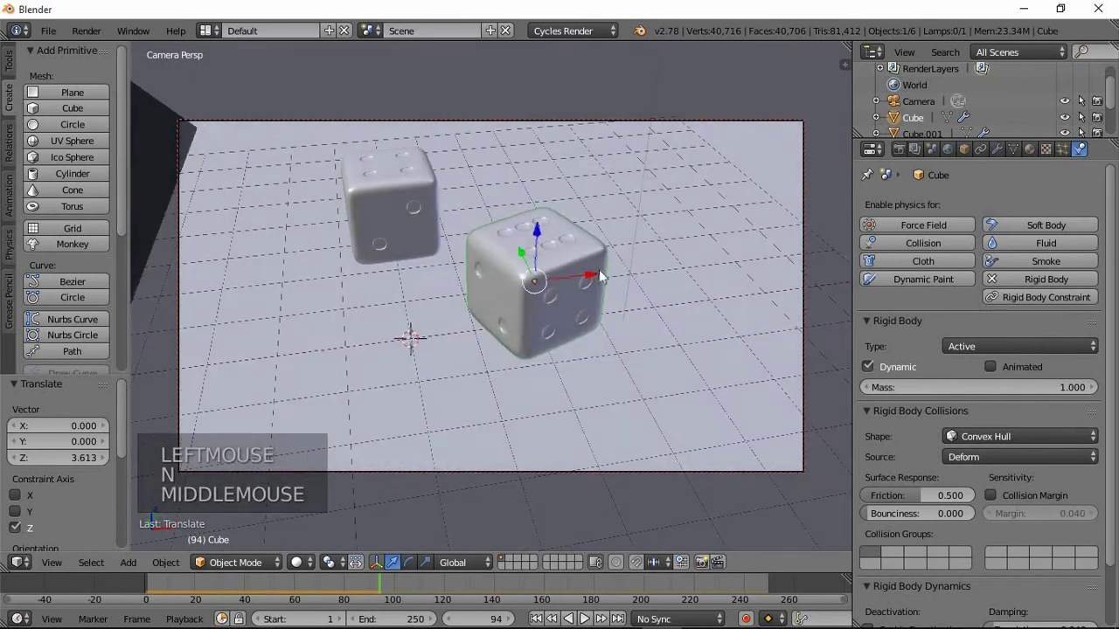
Move the locked camera view so both white dice sit inside the camera frame.
middle_click(494, 285)
middle_click(624, 291)
middle_click(490, 320)
middle_click(461, 314)
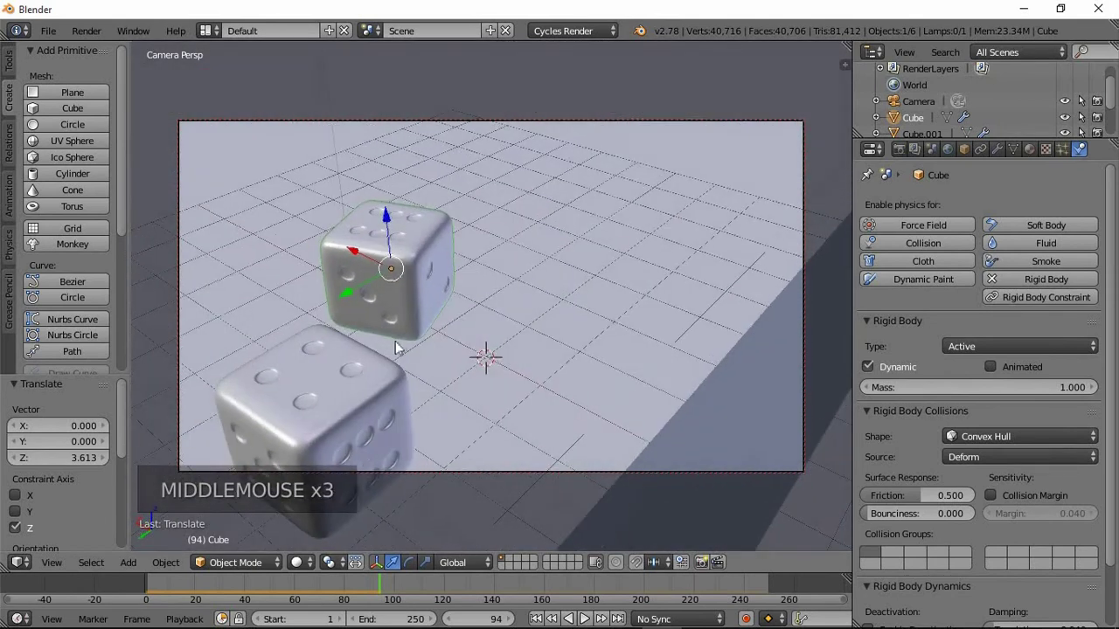
middle_click(444, 306)
middle_click(521, 330)
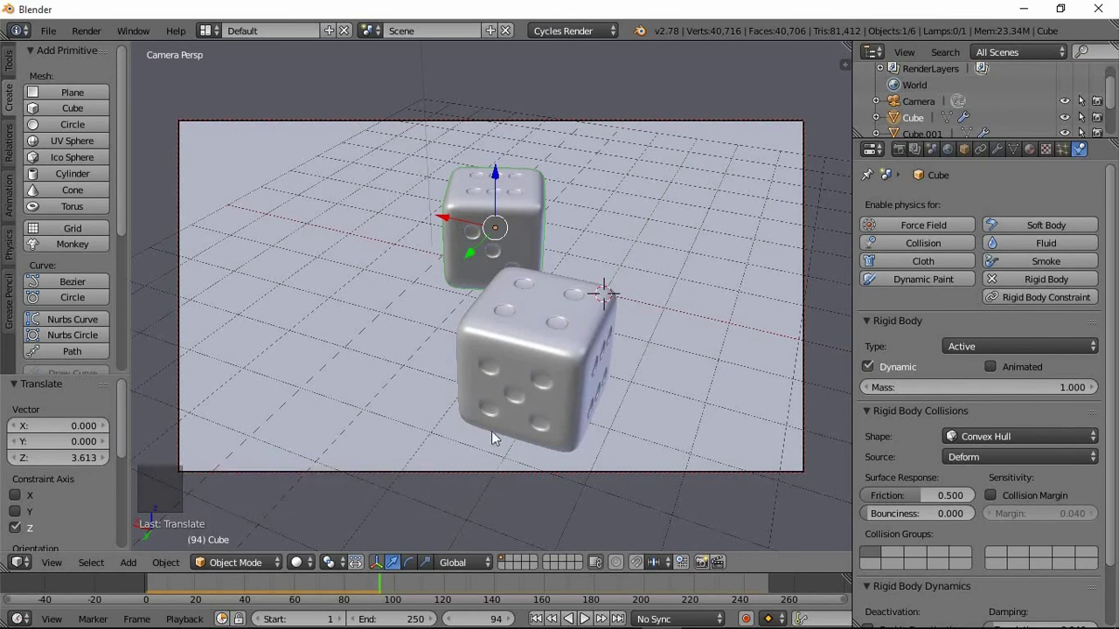
Leave the camera view, select Plane.001 and scale it up larger above the dice.
key(KP_0)
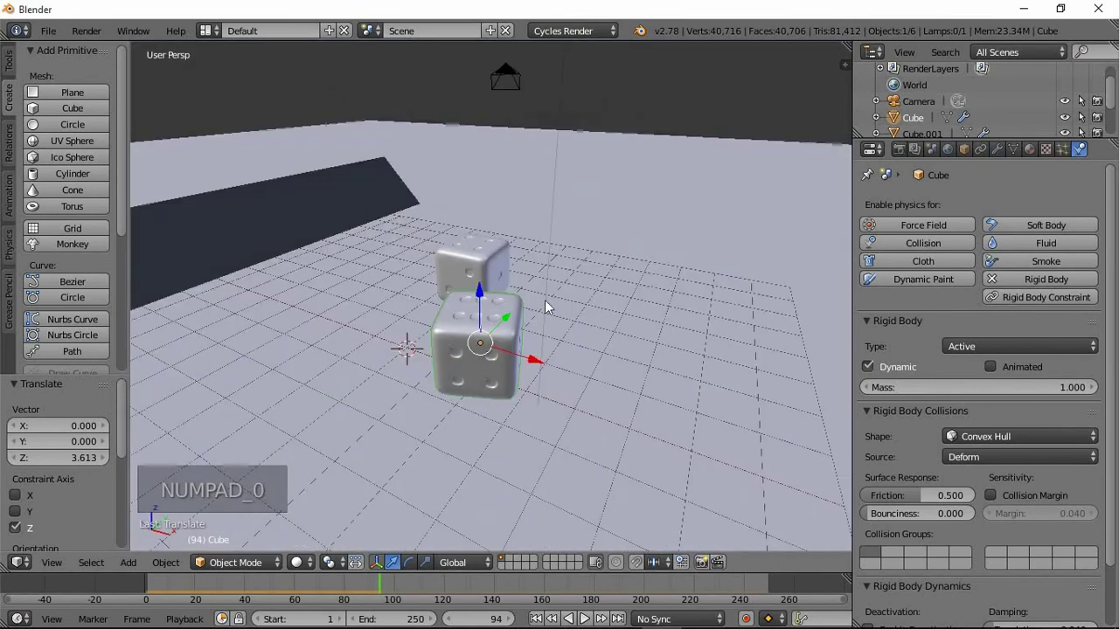
middle_click(573, 330)
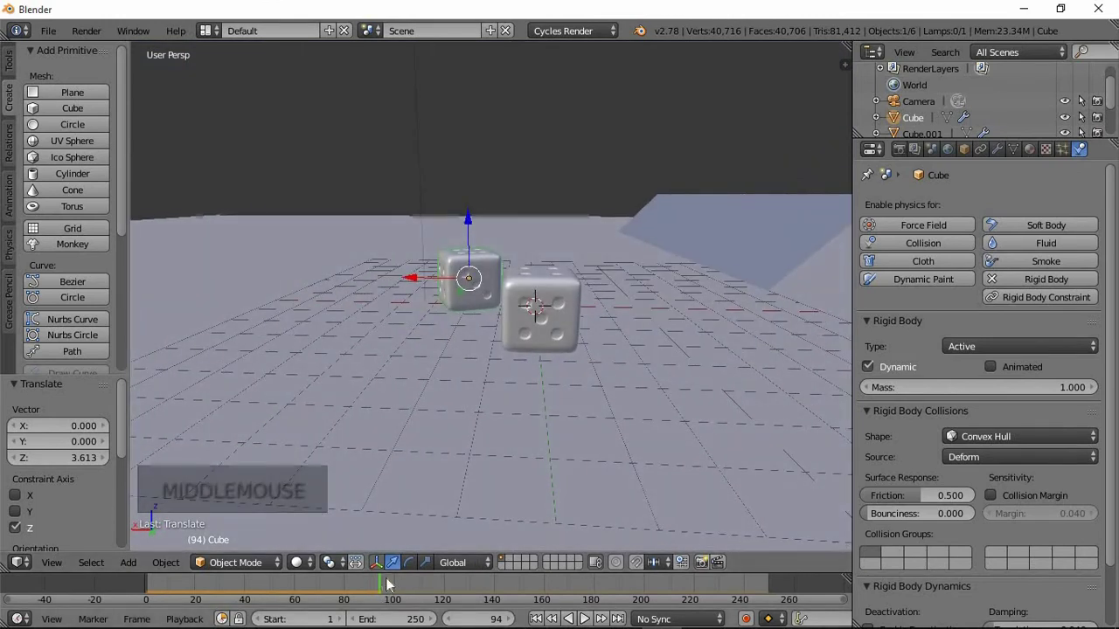
scroll(down, 3)
middle_click(559, 317)
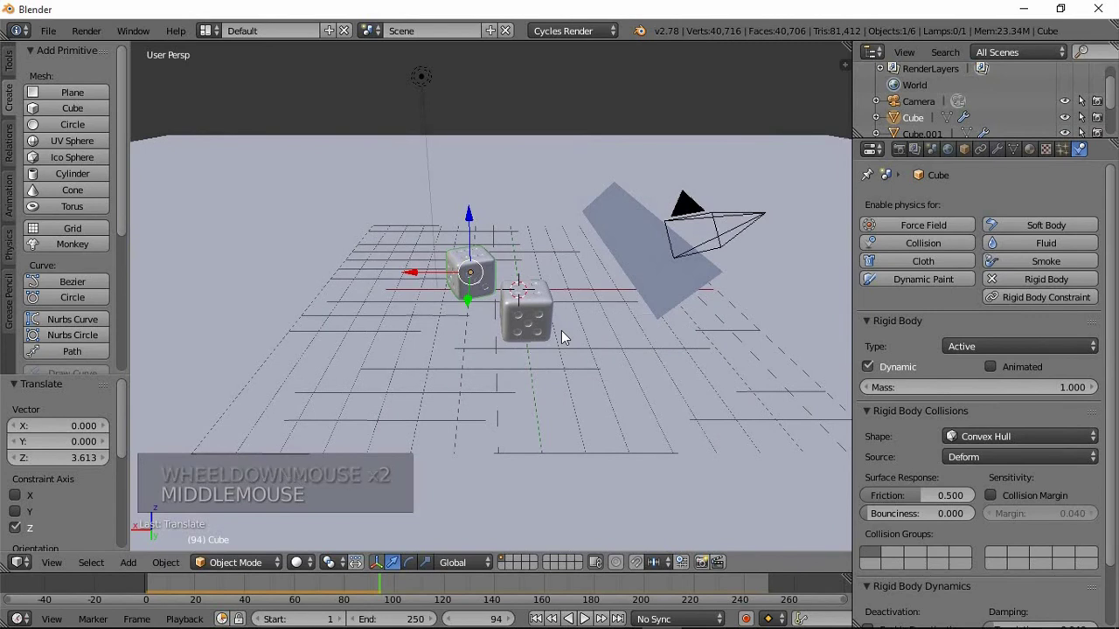
right_click(625, 251)
middle_click(623, 278)
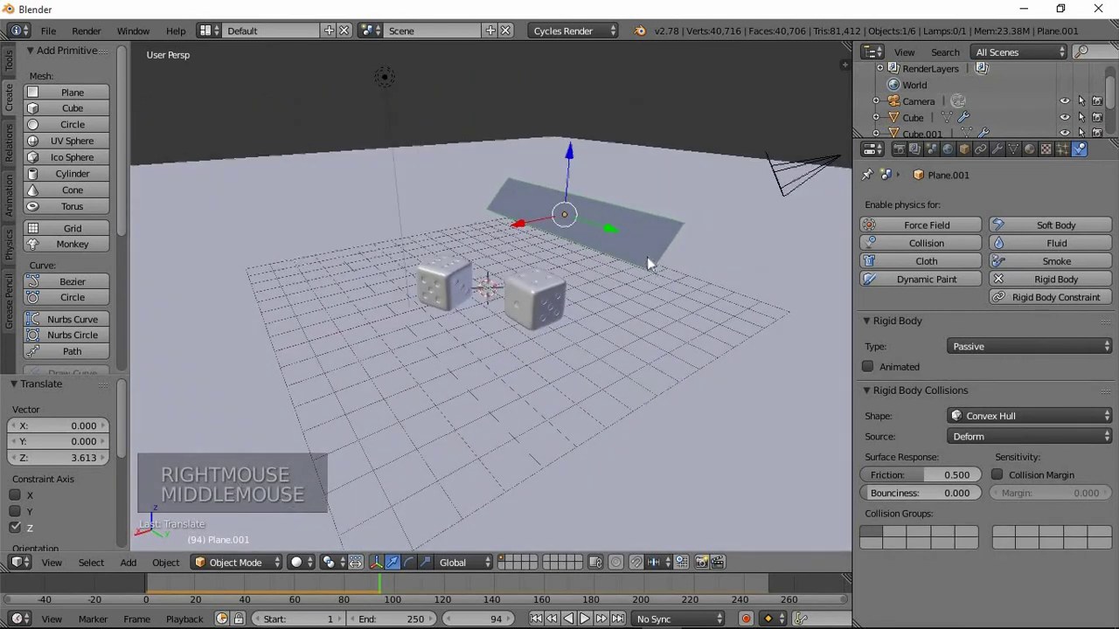
key(s)
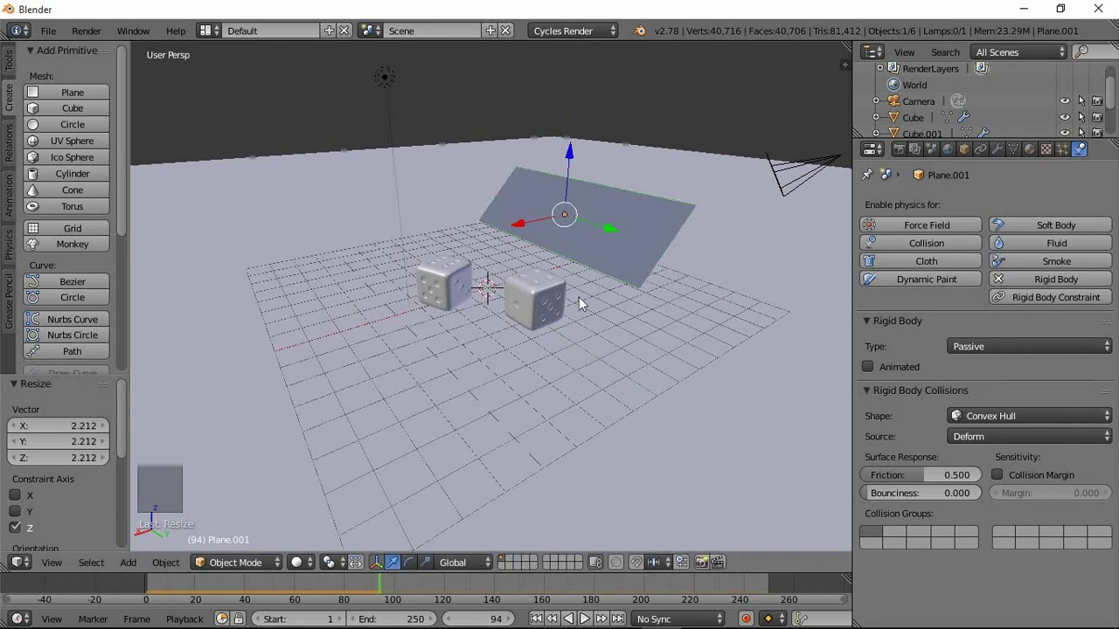
right_click(509, 299)
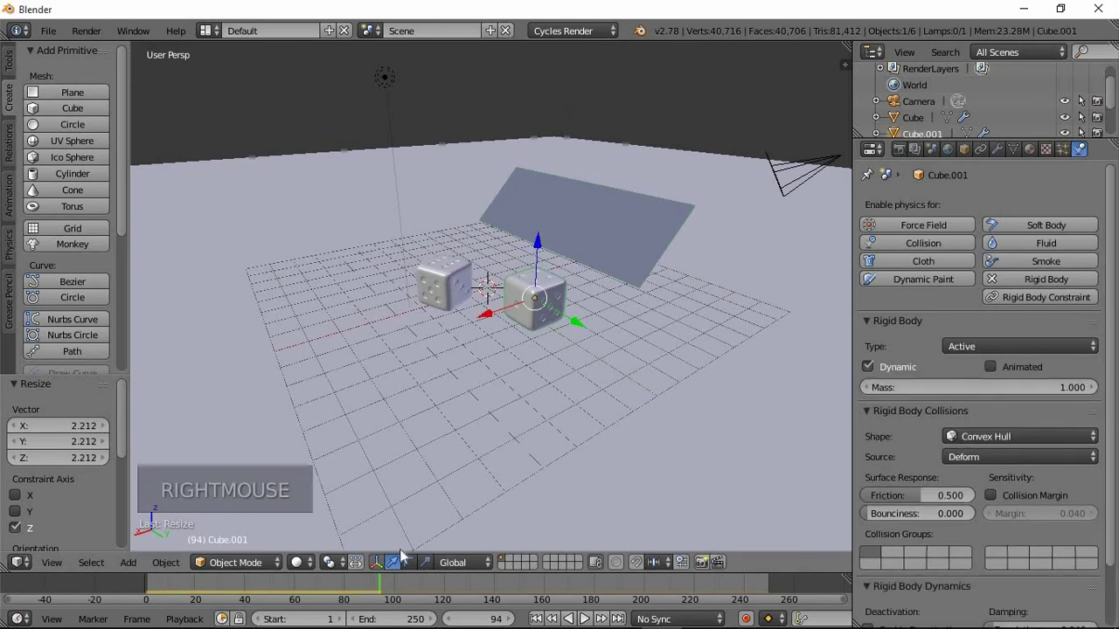
Play the rigid-body simulation so the dice fall and land beside the plane, then stop and inspect where they settled.
click(348, 591)
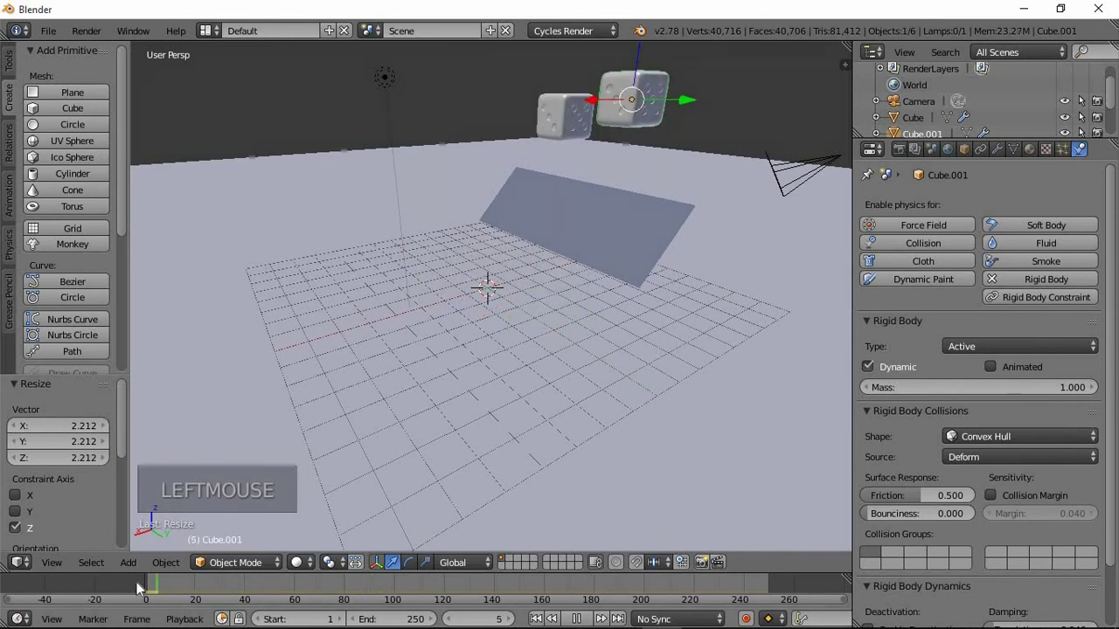
middle_click(684, 338)
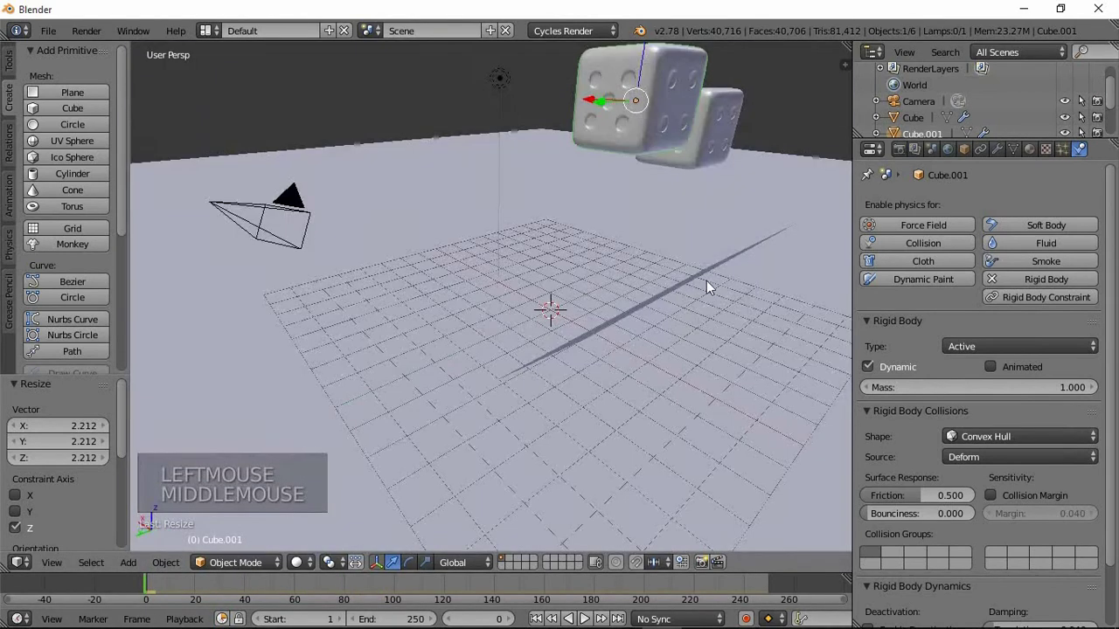
right_click(680, 154)
scroll(down, 3)
click(644, 78)
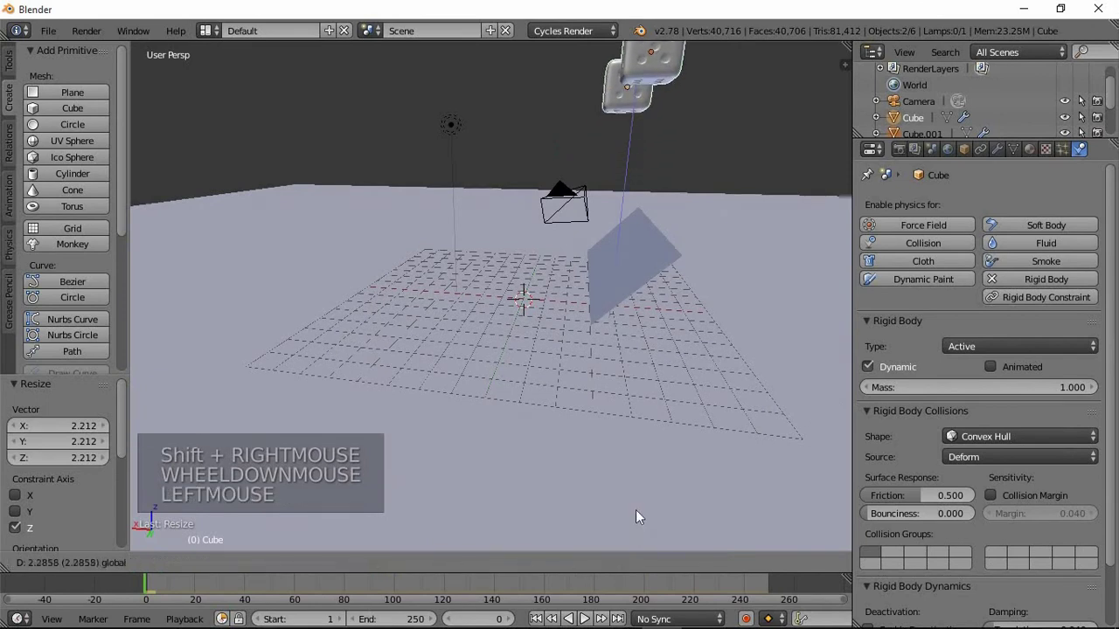
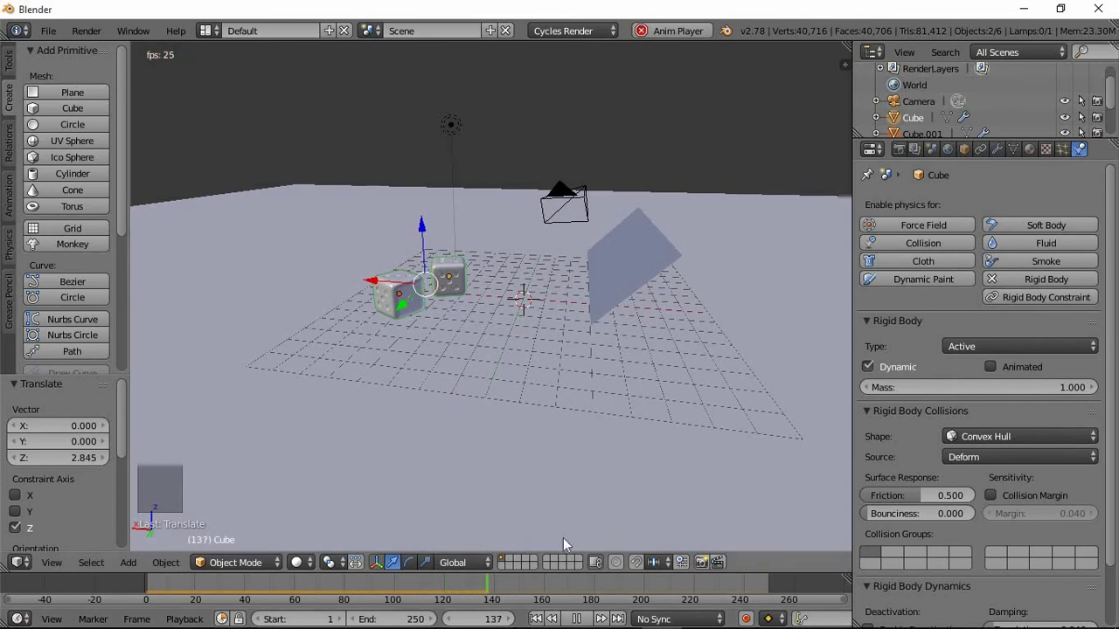
click(581, 620)
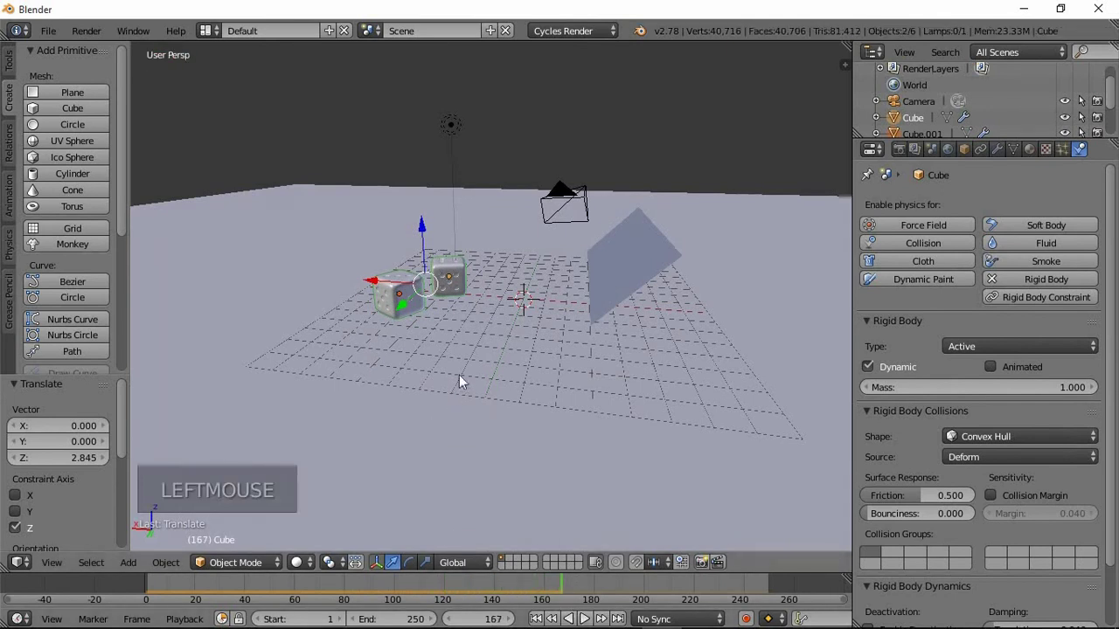
middle_click(451, 356)
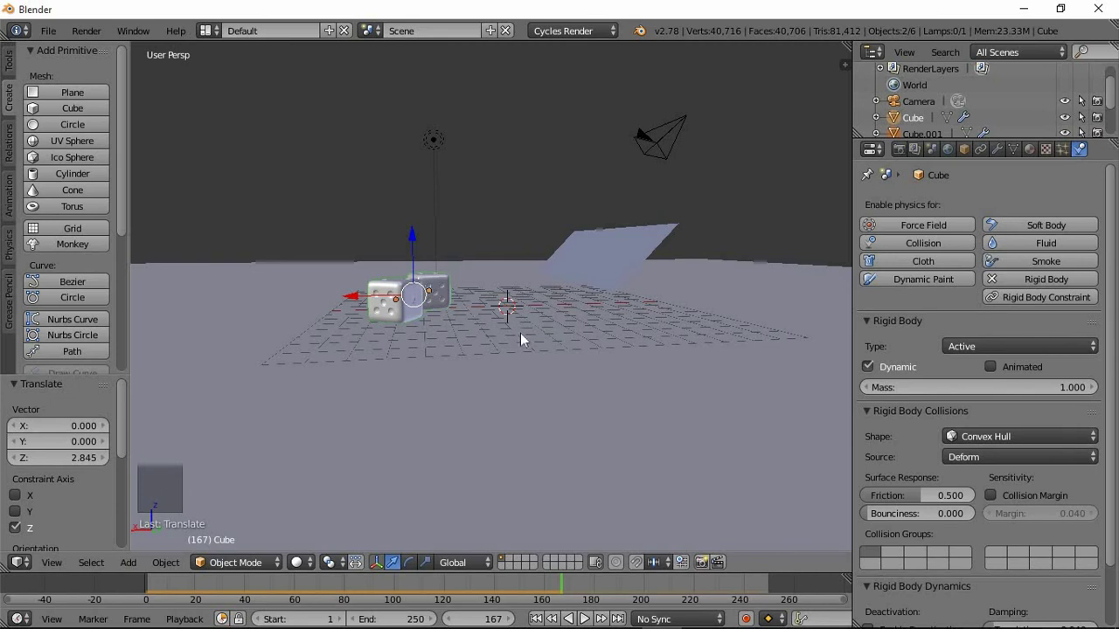
middle_click(540, 348)
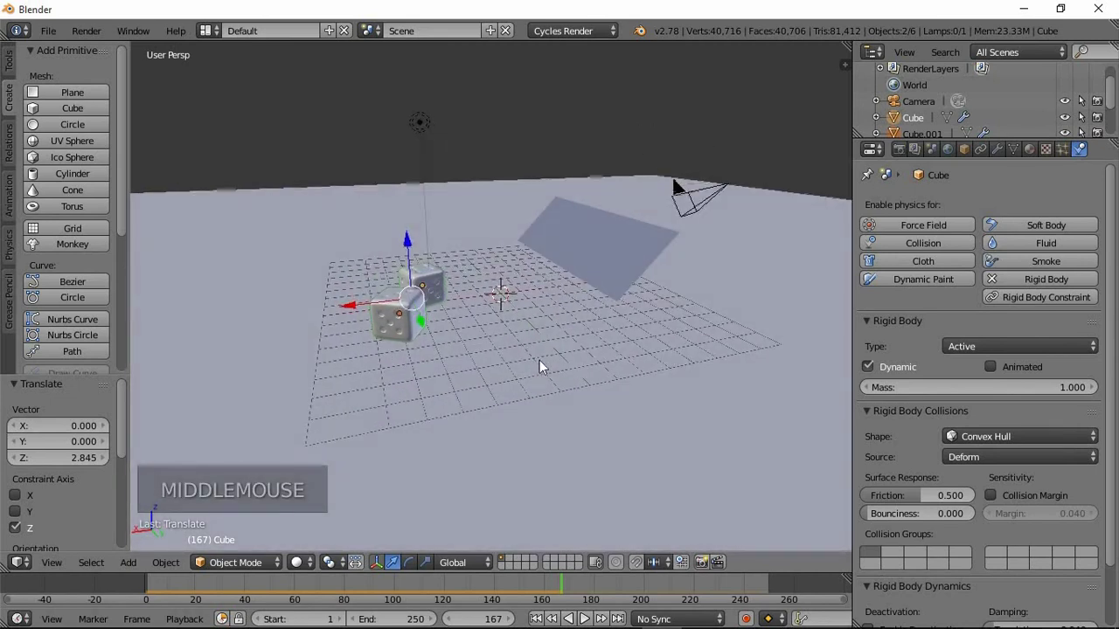
middle_click(501, 366)
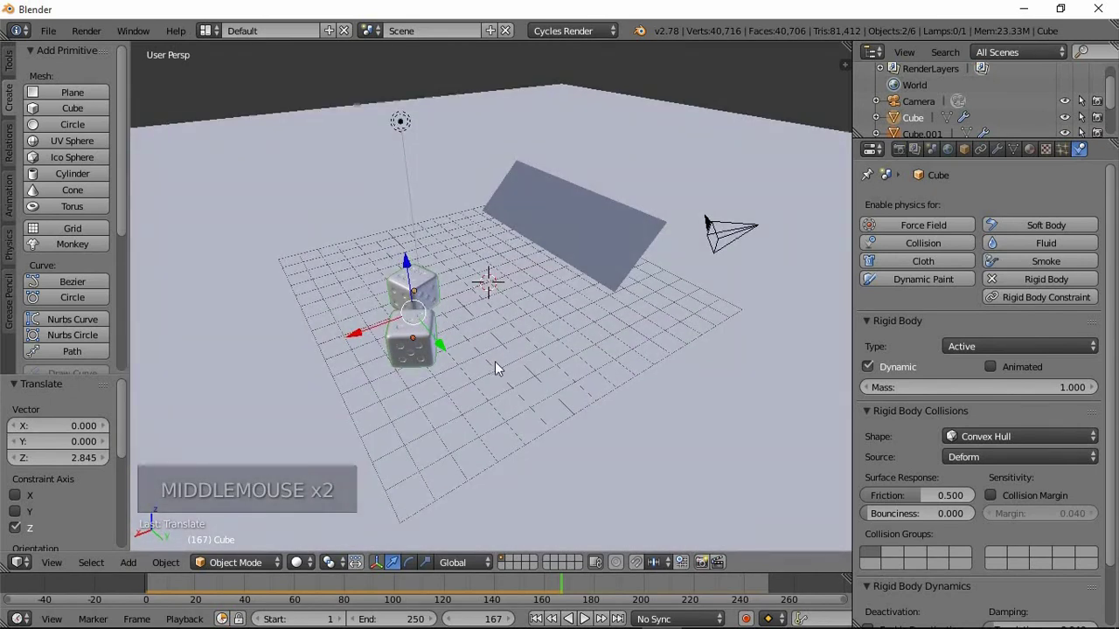
middle_click(455, 312)
middle_click(604, 305)
Rotate Plane.001 more steeply about the Y axis and play the timeline to test the fall.
right_click(601, 275)
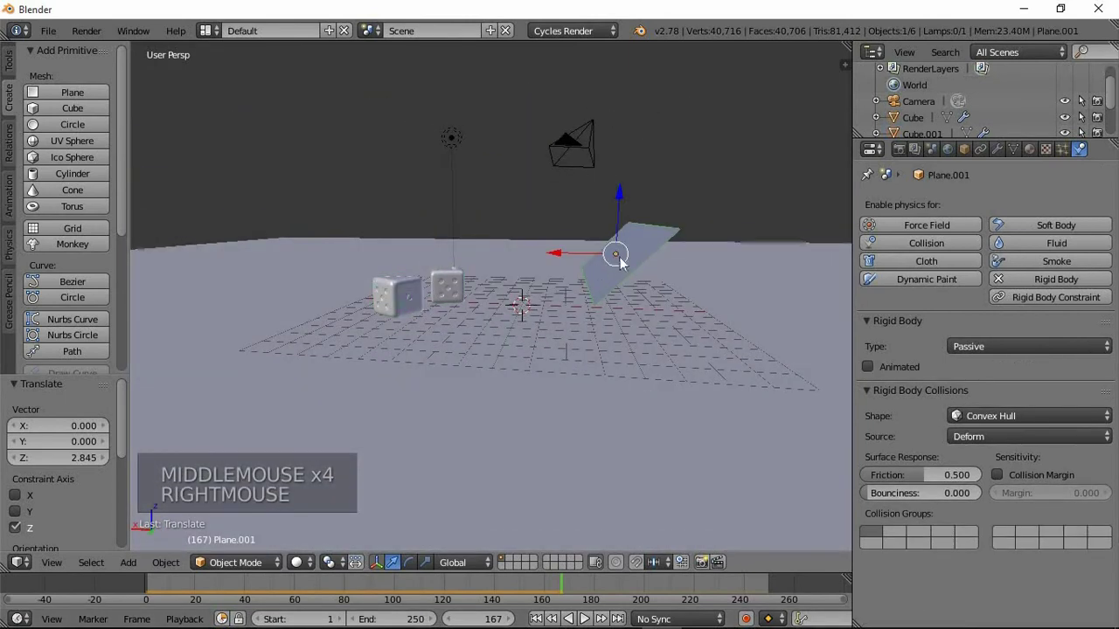
key(r)
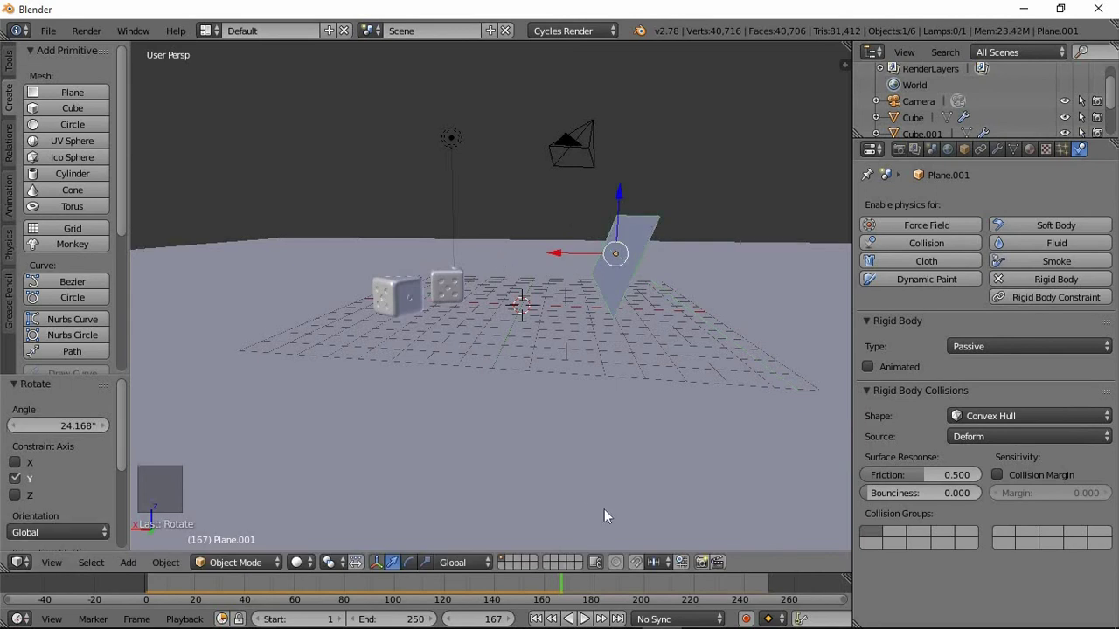
click(489, 581)
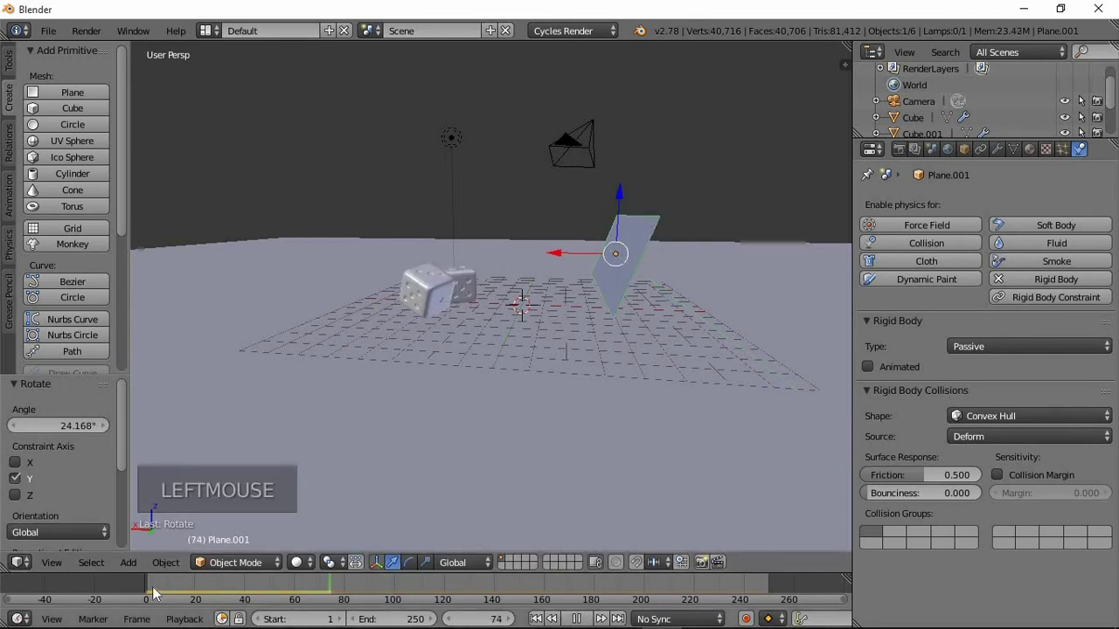
middle_click(660, 196)
Rotate the original Cube and Cube.001 to new starting angles.
right_click(583, 82)
key(r)
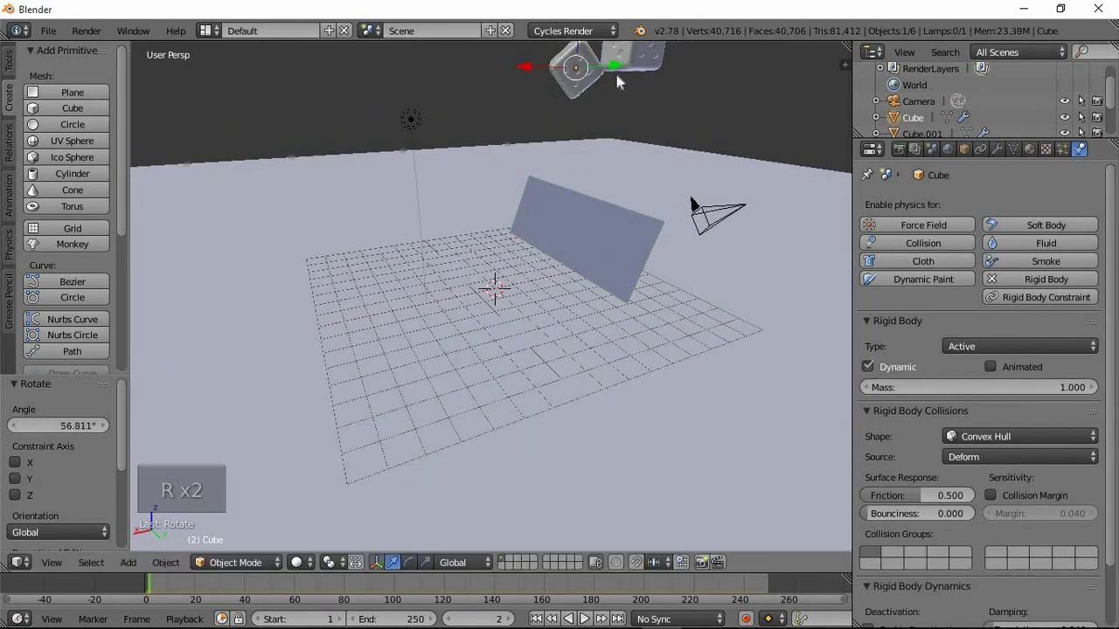
right_click(642, 60)
key(r)
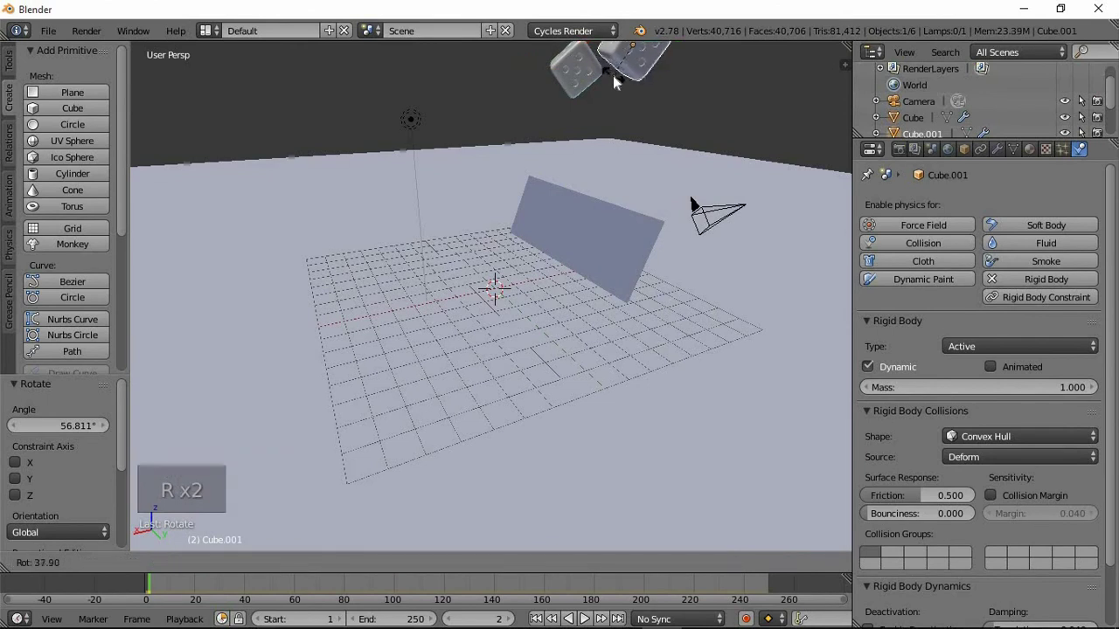
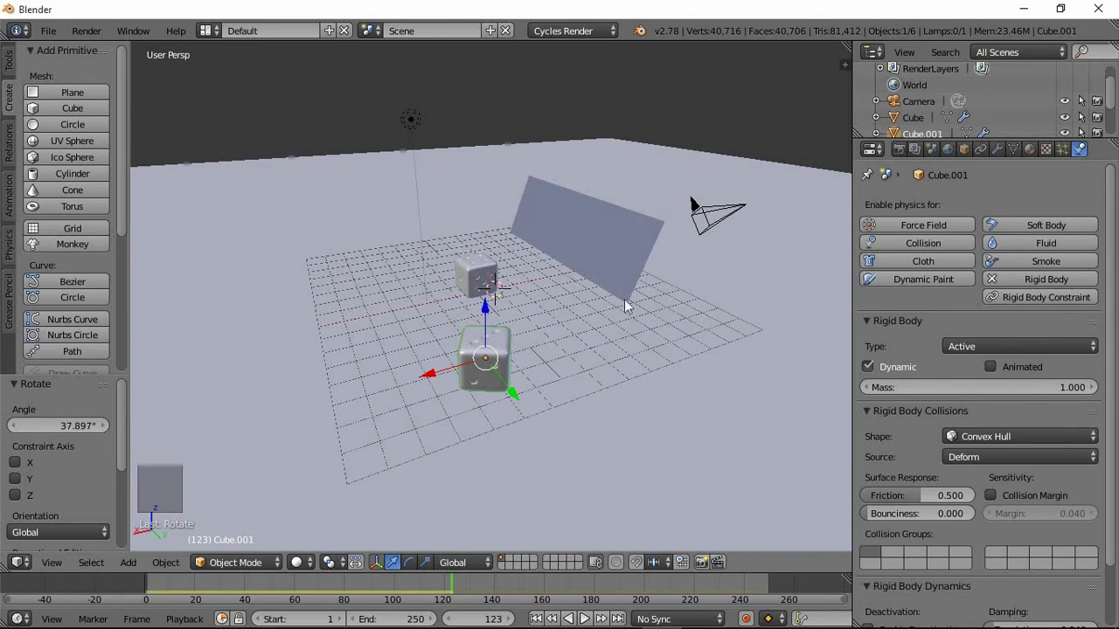
Look through the scene camera and toggle Lock Camera to View off and back on in the sidebar.
key(KP_0)
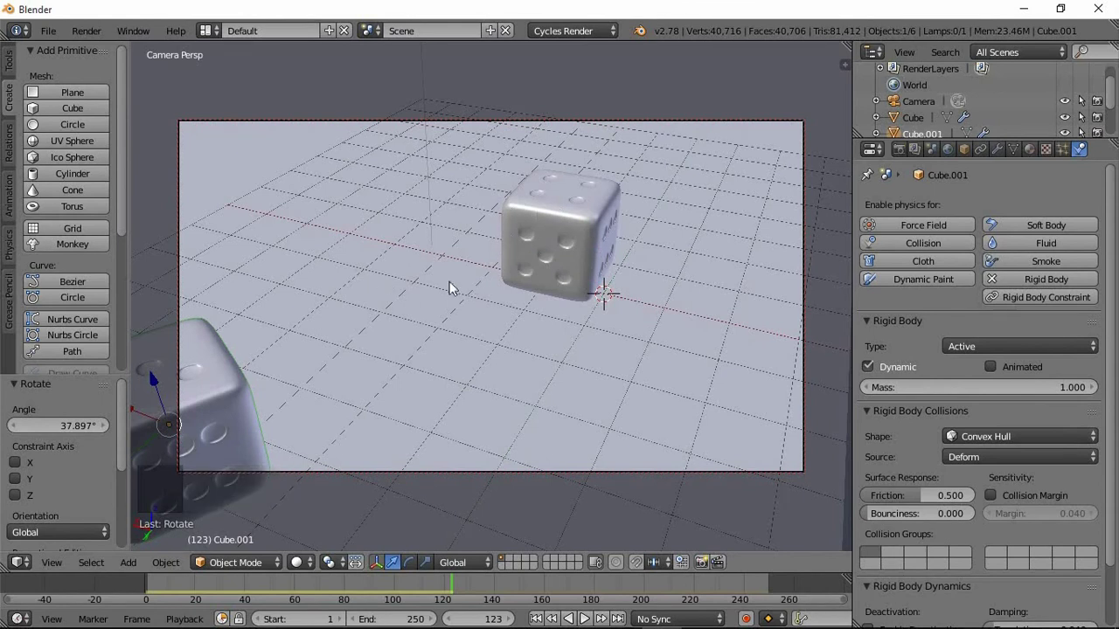
middle_click(586, 277)
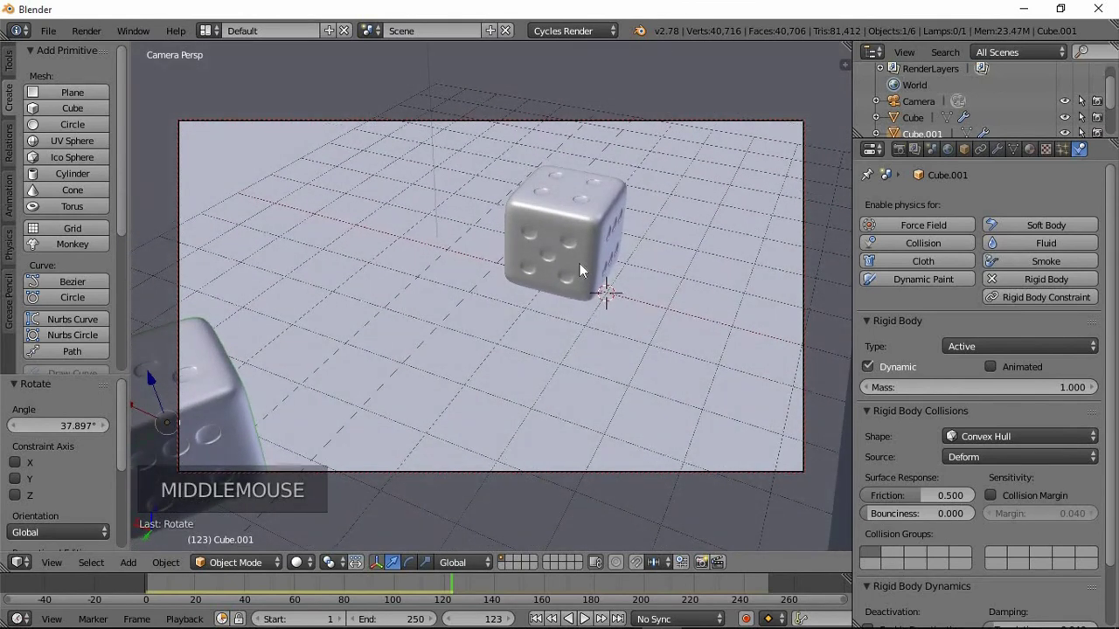
key(n)
scroll(down, 3)
scroll(down, 3)
scroll(up, 3)
scroll(up, 3)
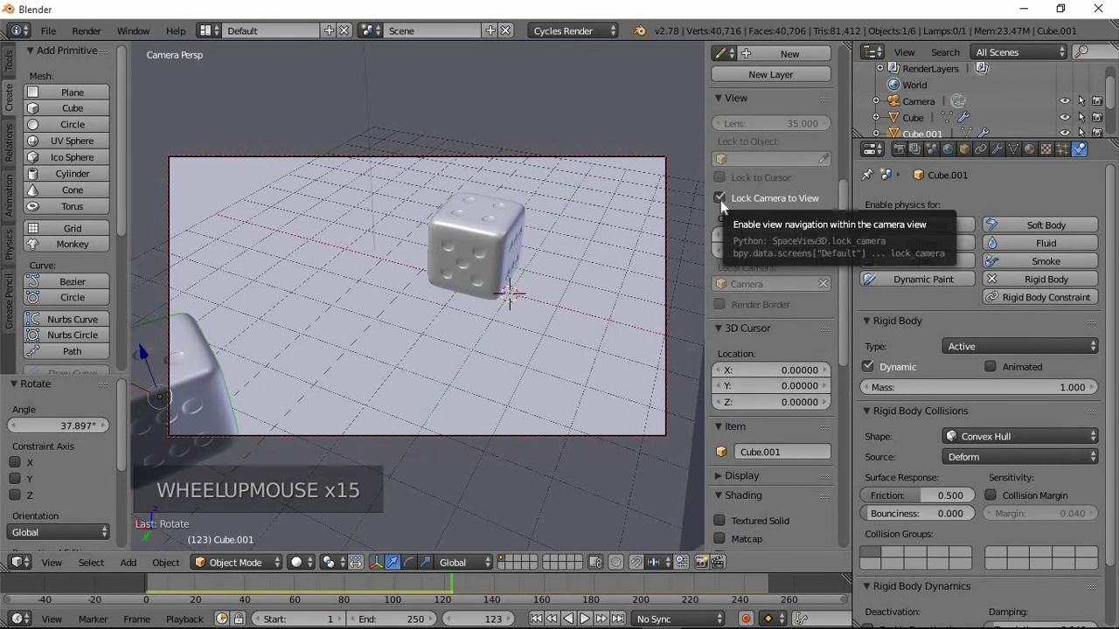
click(728, 207)
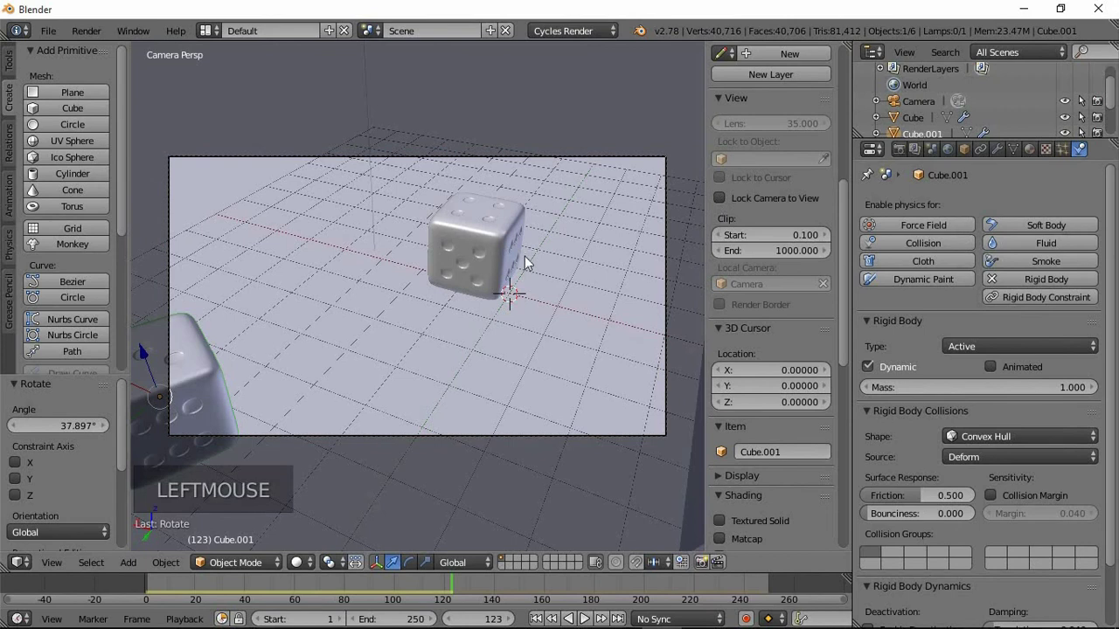
scroll(down, 3)
scroll(up, 3)
scroll(down, 3)
scroll(up, 3)
scroll(down, 3)
scroll(up, 3)
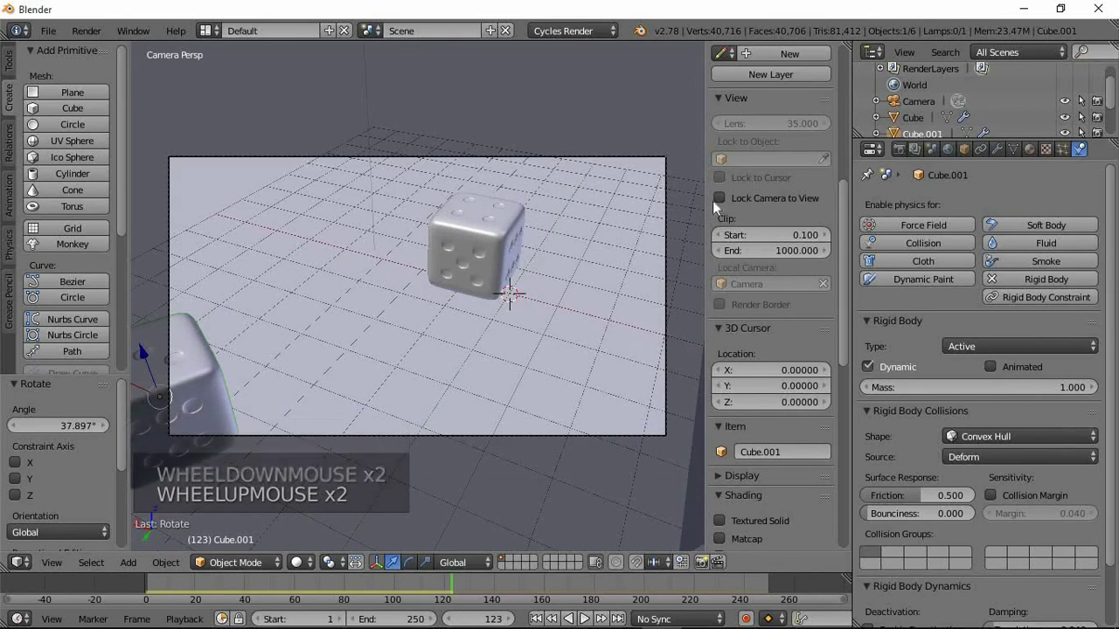
click(726, 205)
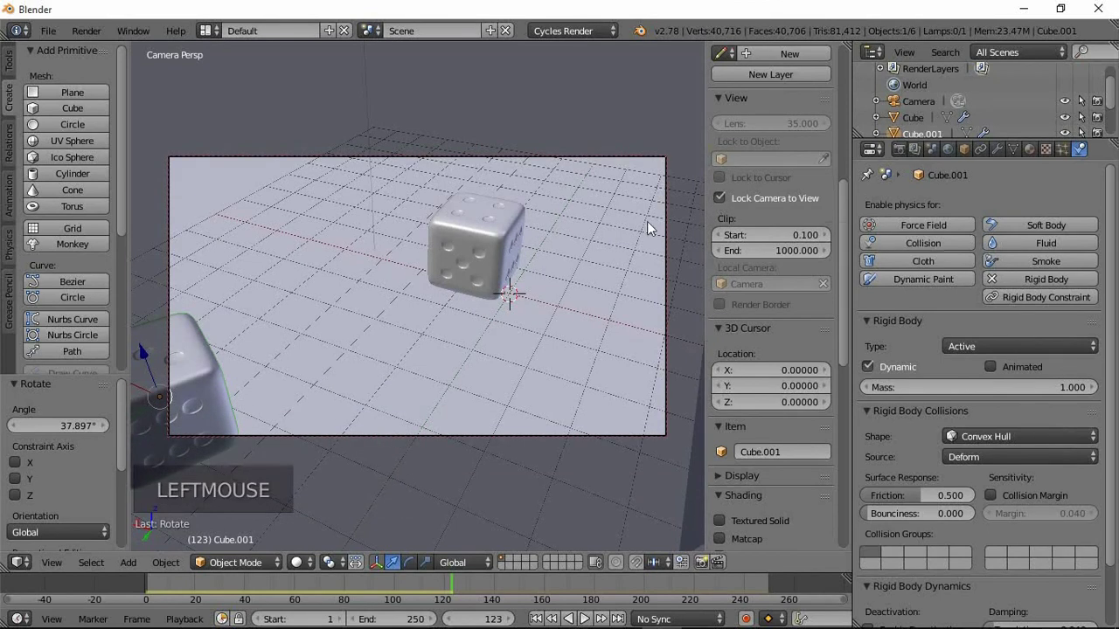
key(n)
Reposition the camera so both dice are framed in the shot.
middle_click(695, 328)
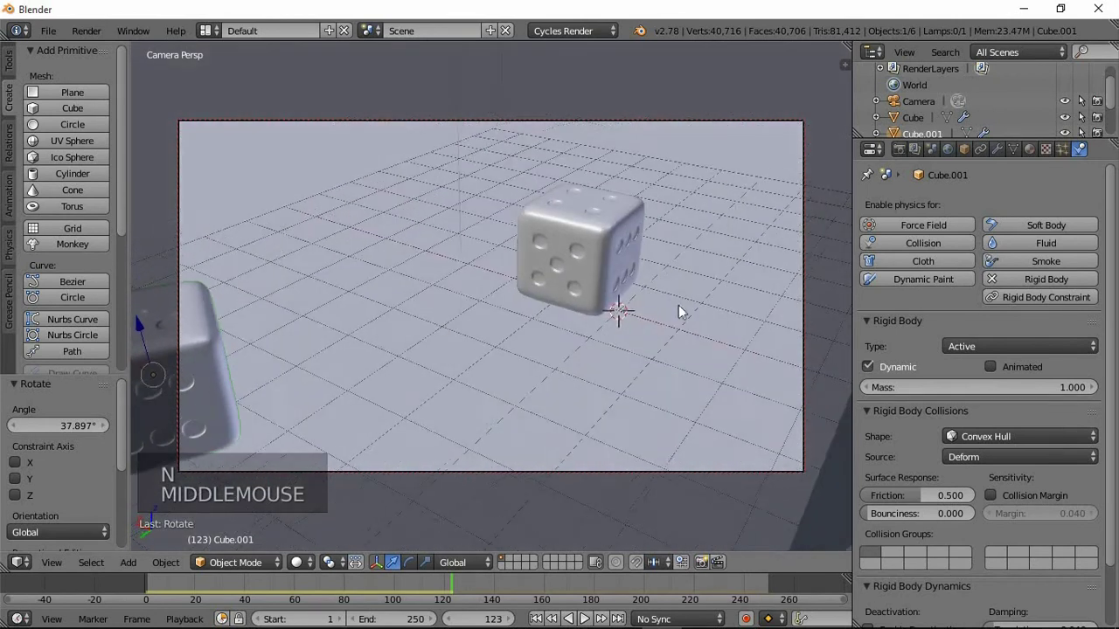
middle_click(638, 329)
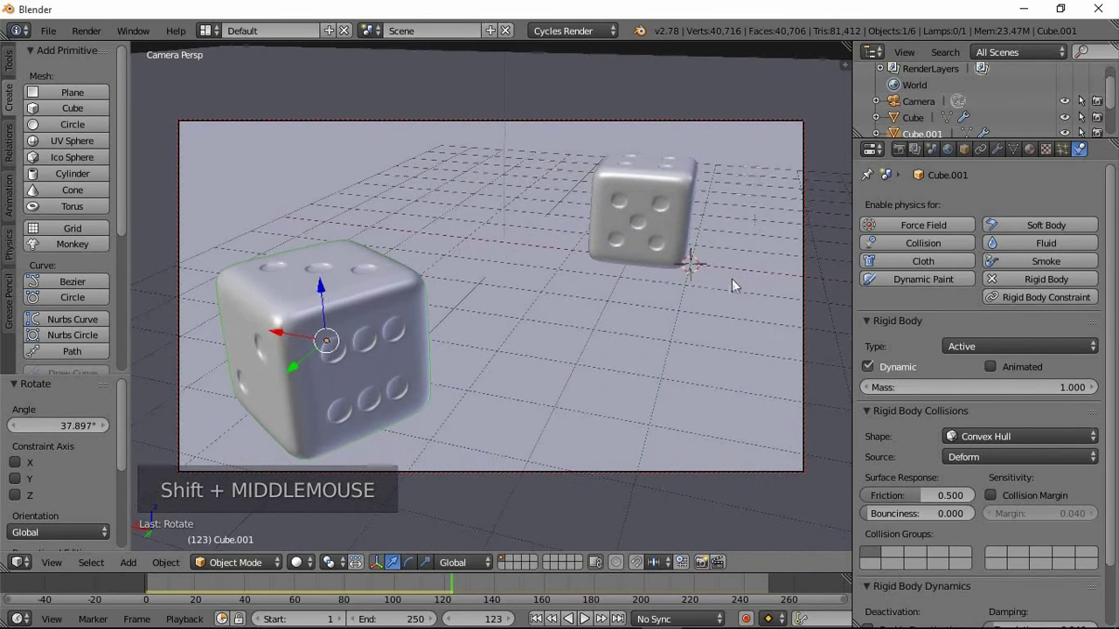
middle_click(728, 293)
middle_click(668, 302)
middle_click(582, 319)
middle_click(621, 293)
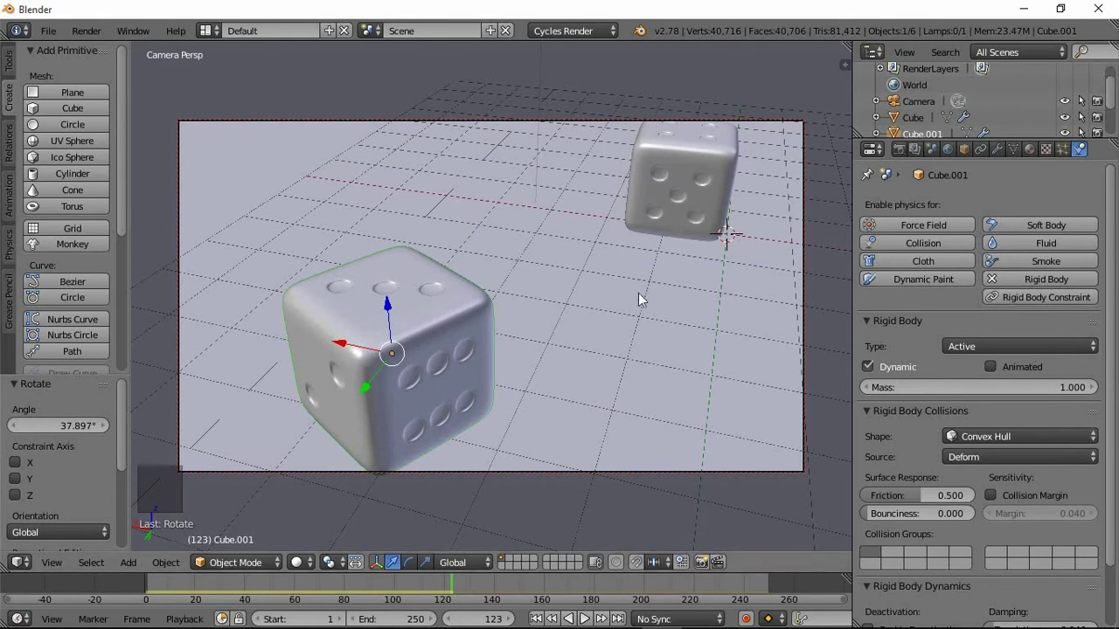
scroll(down, 3)
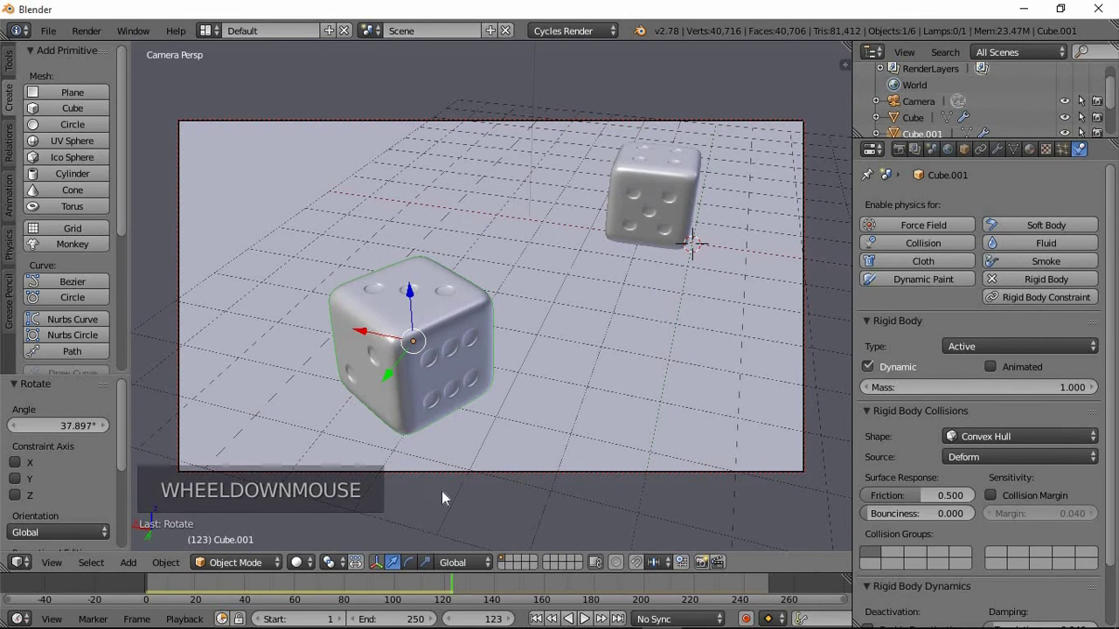
Preview the scene in Rendered shading, return to Solid and play the dice tumbling animation.
click(310, 571)
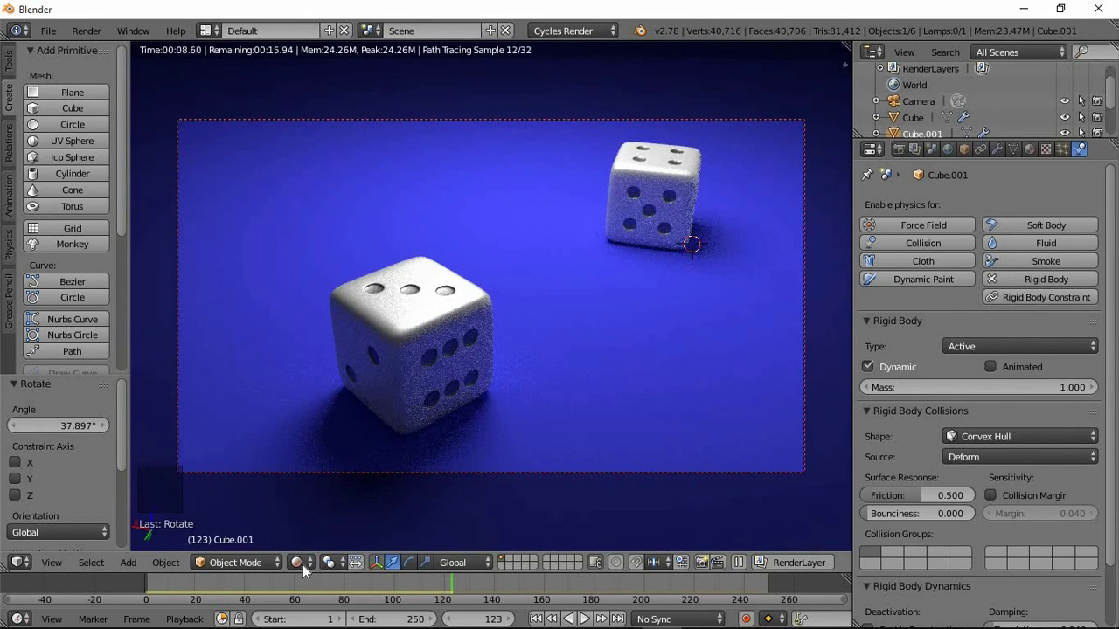
click(308, 571)
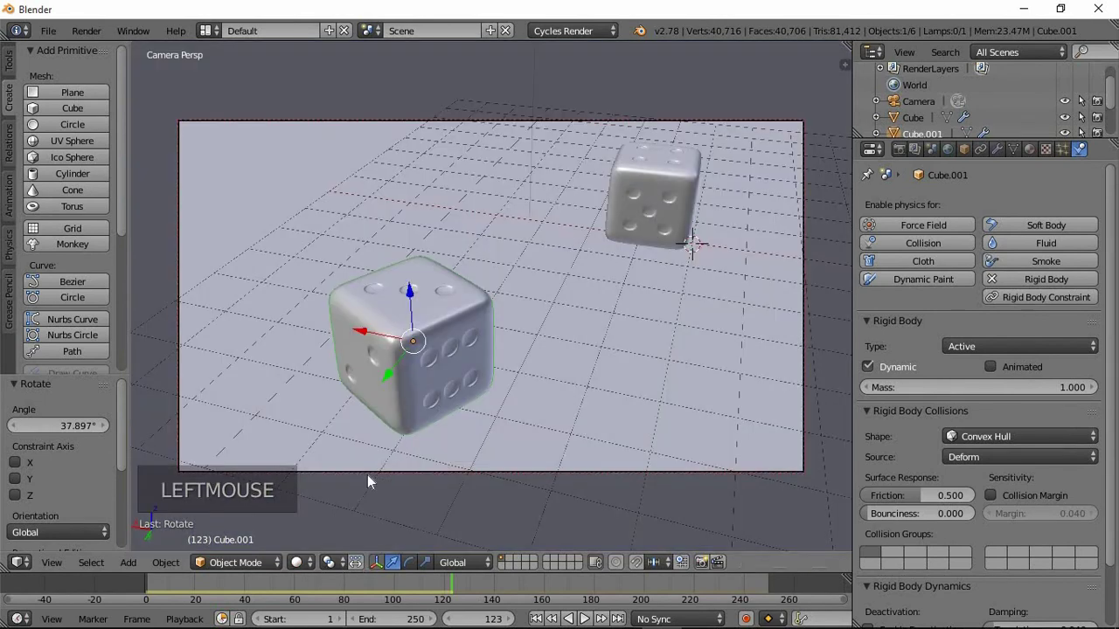
click(573, 520)
click(587, 621)
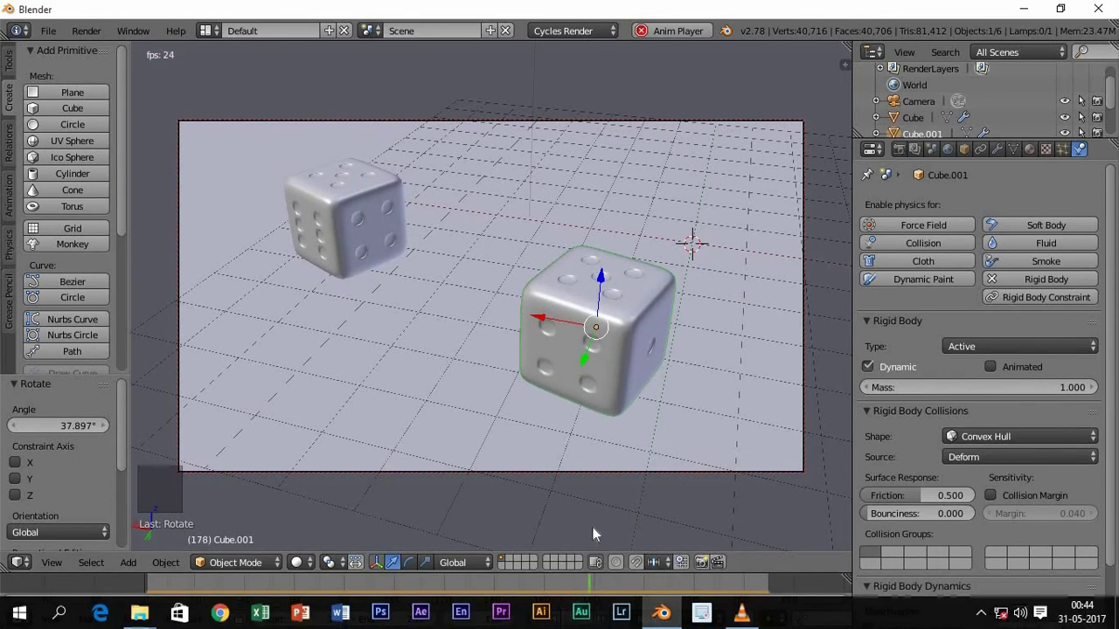
Stop playback, play on to see where the dice settle, then scrub back to an earlier frame.
click(678, 531)
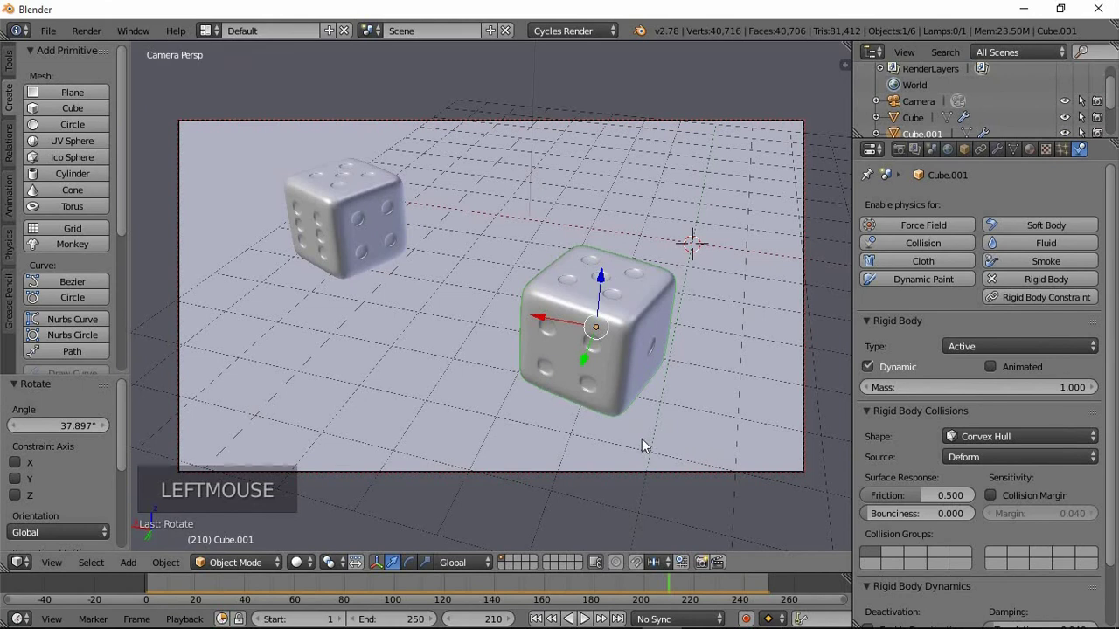
click(578, 500)
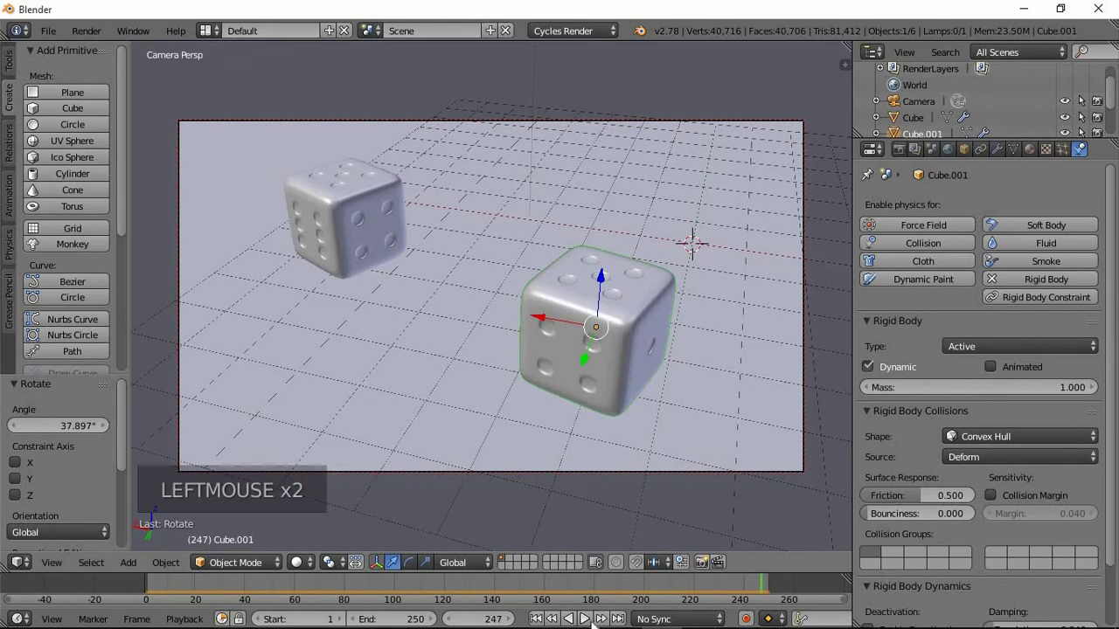
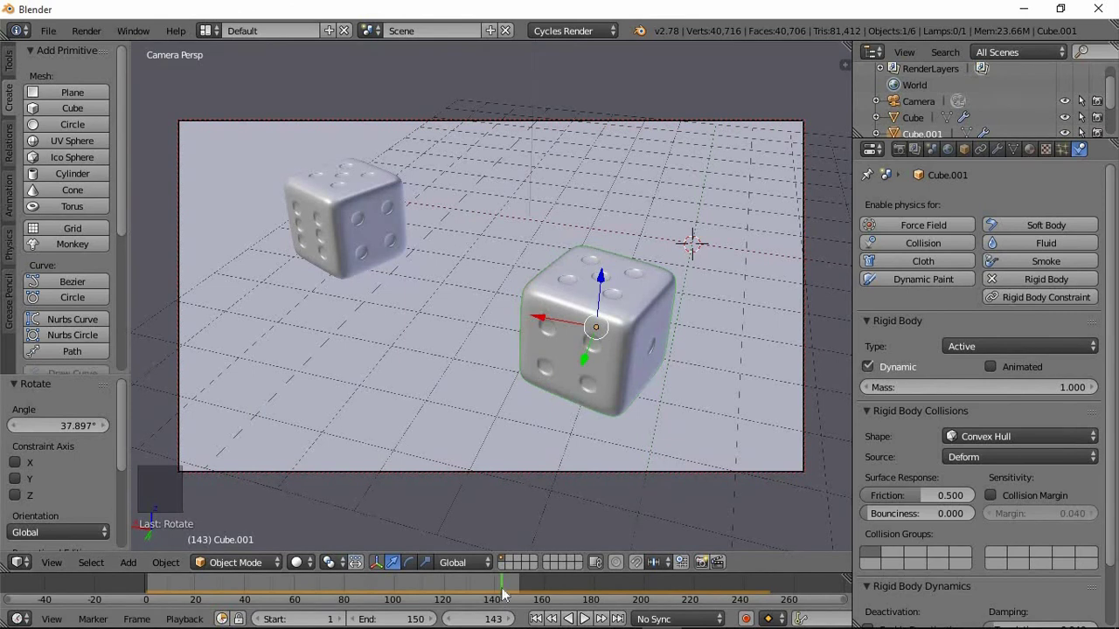
click(461, 595)
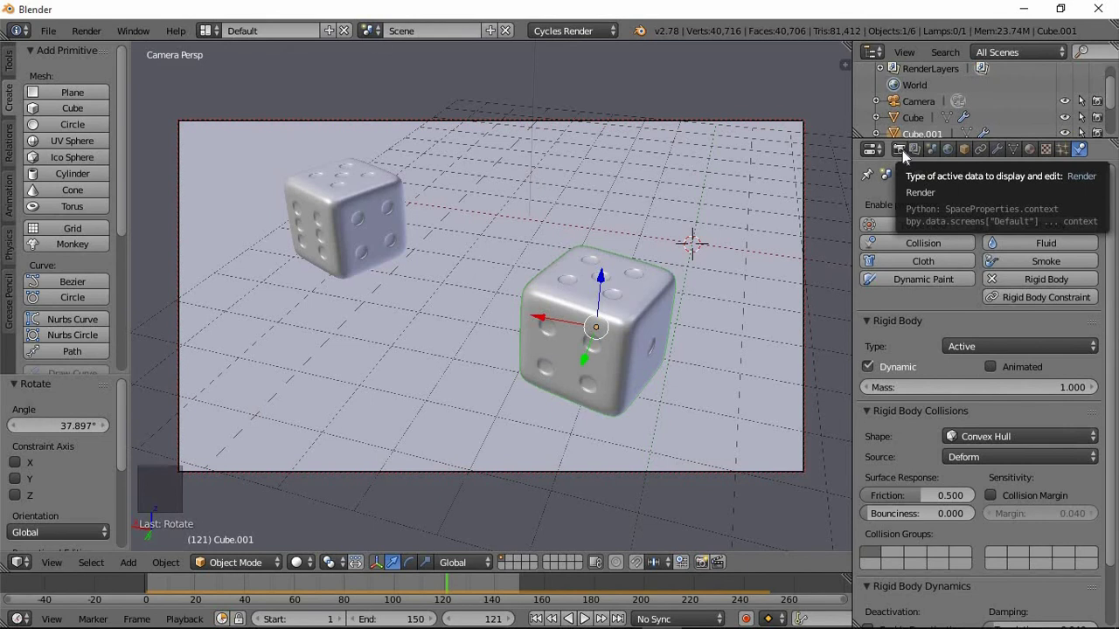
Set the render output path to the Desktop with the file name 'rolling dice'.
click(906, 156)
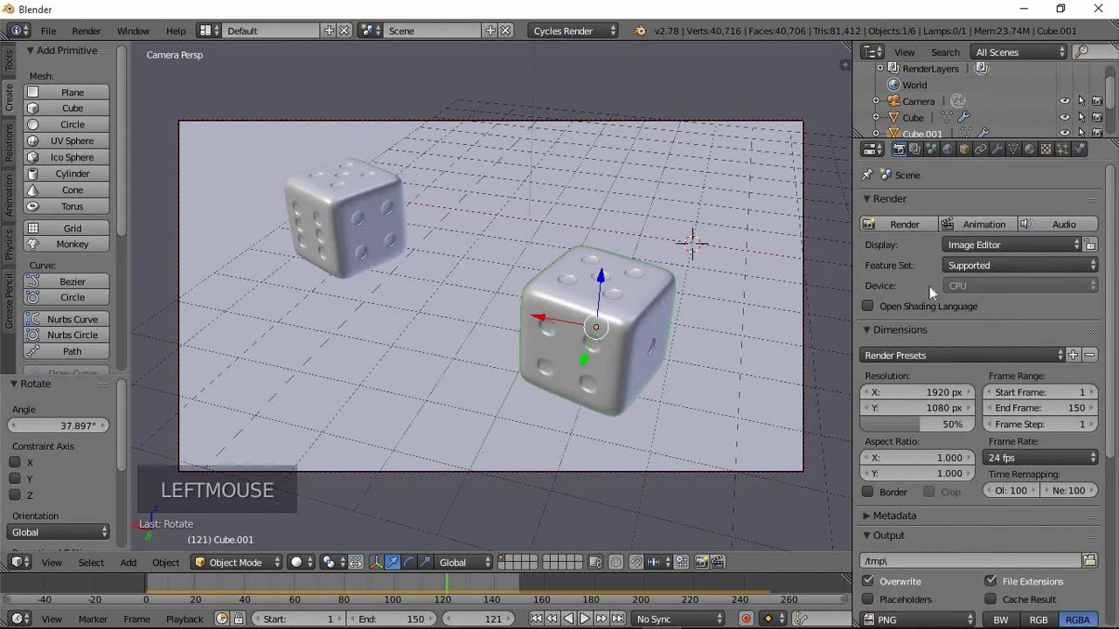
scroll(down, 3)
scroll(down, 3)
click(1092, 342)
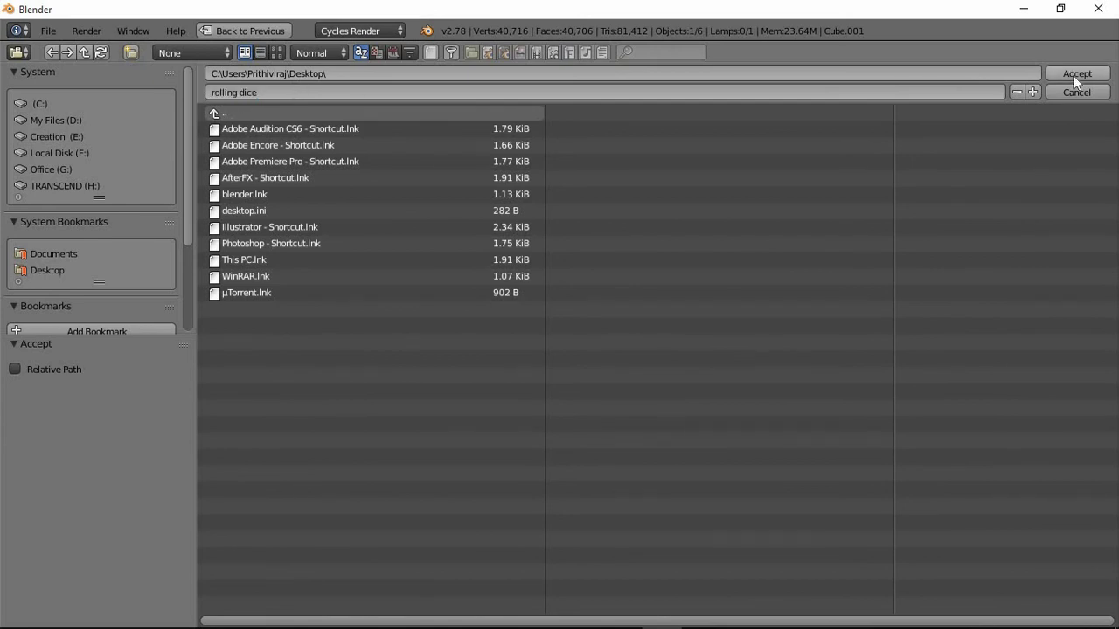
click(1081, 82)
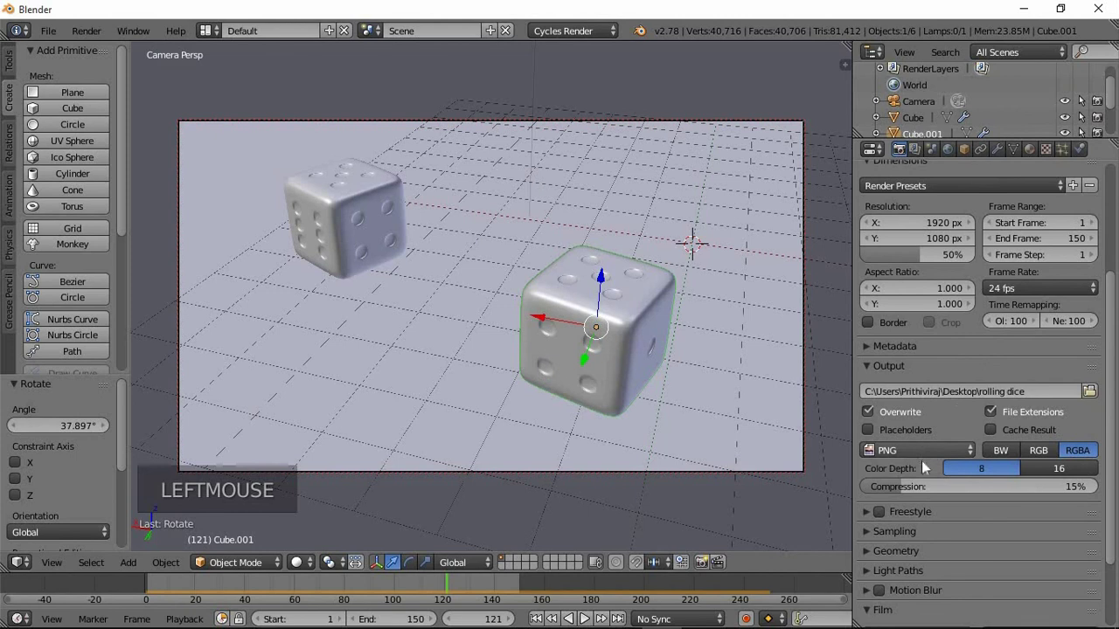
Switch the output file format from PNG images to Ogg Theora video.
click(980, 456)
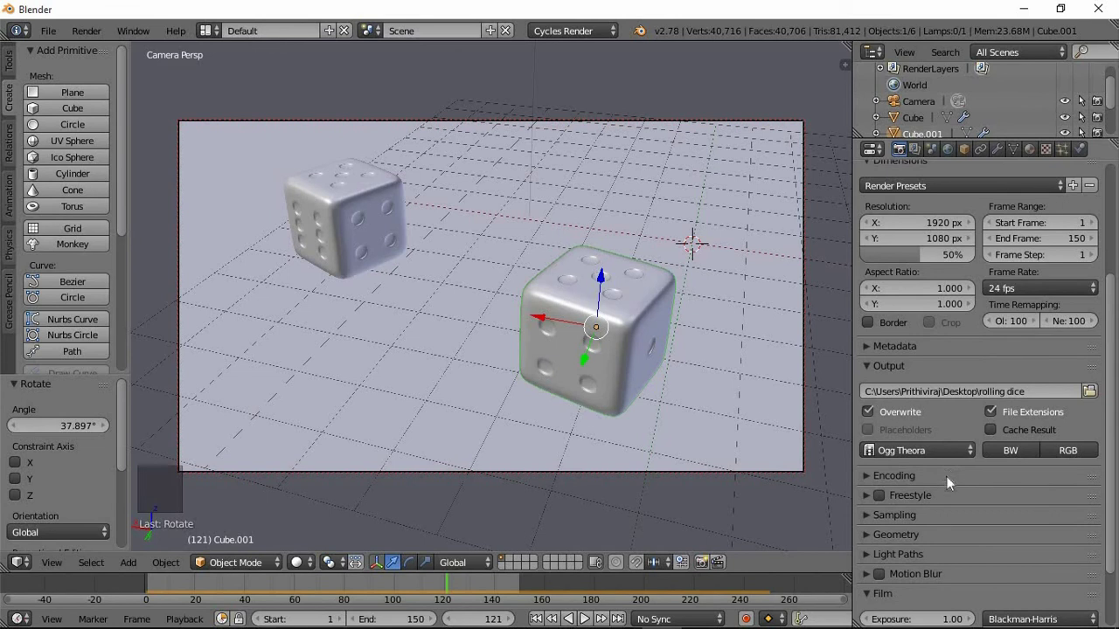
scroll(down, 3)
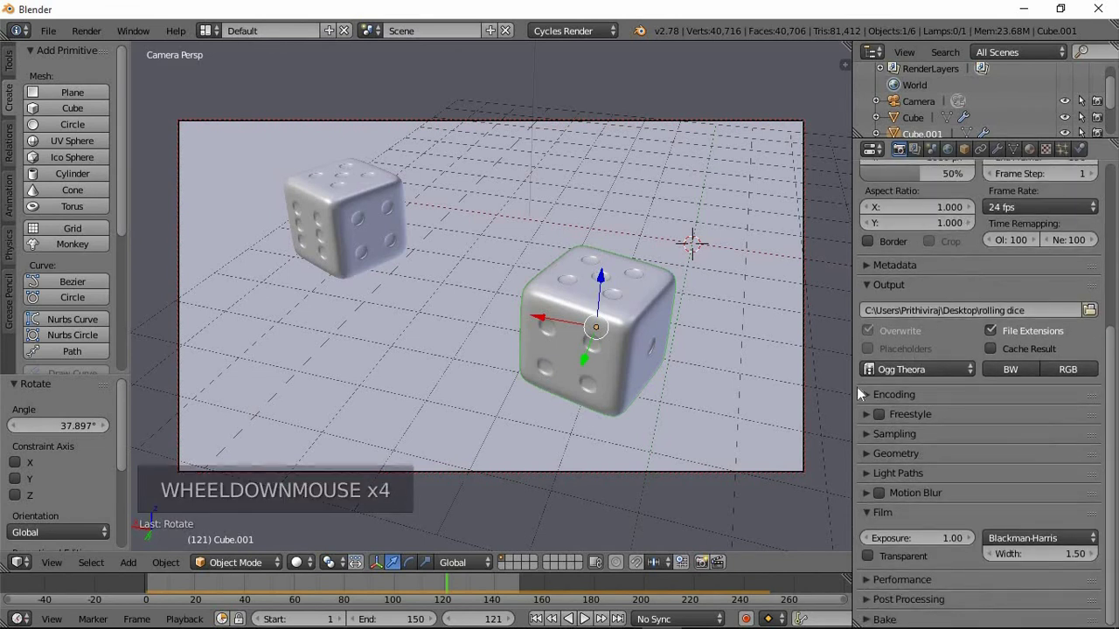
scroll(down, 3)
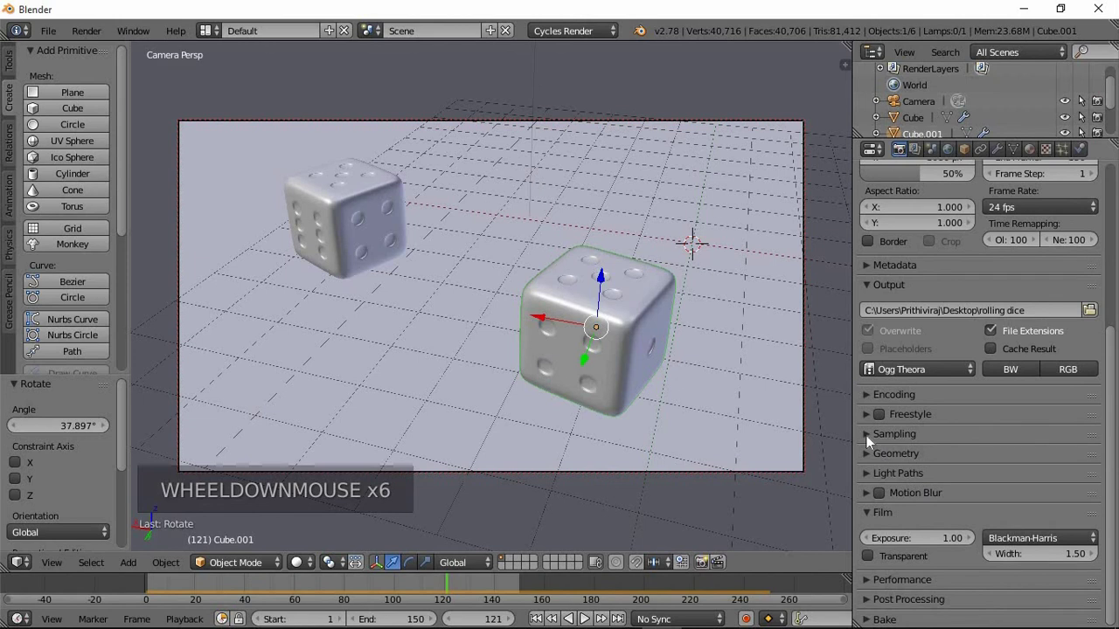
Set Cycles sampling to 100 render samples and 10 preview samples.
click(874, 440)
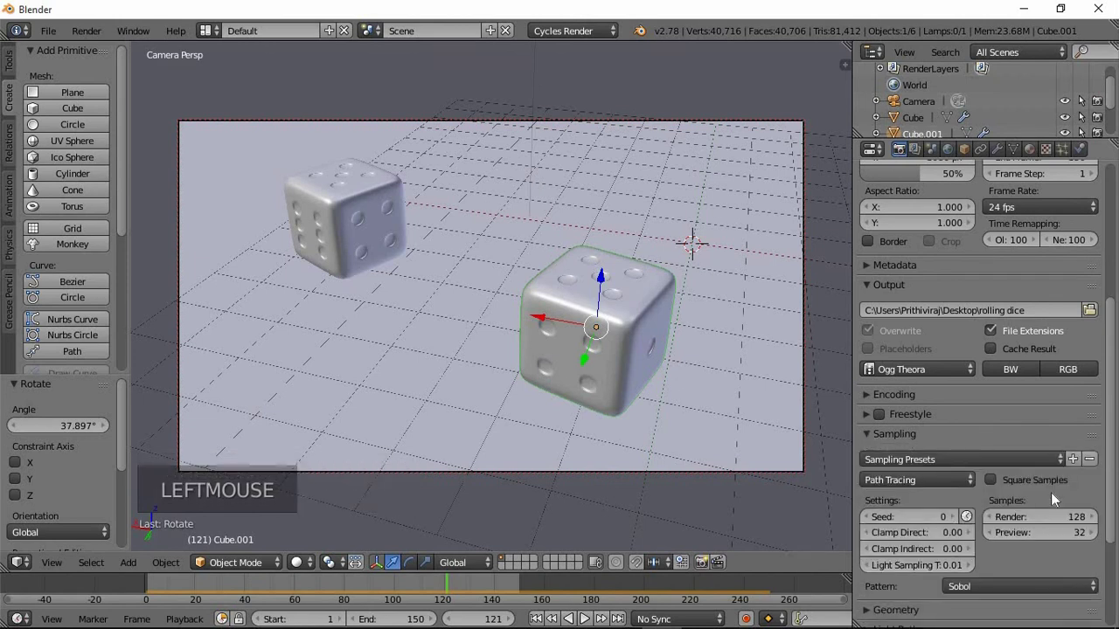
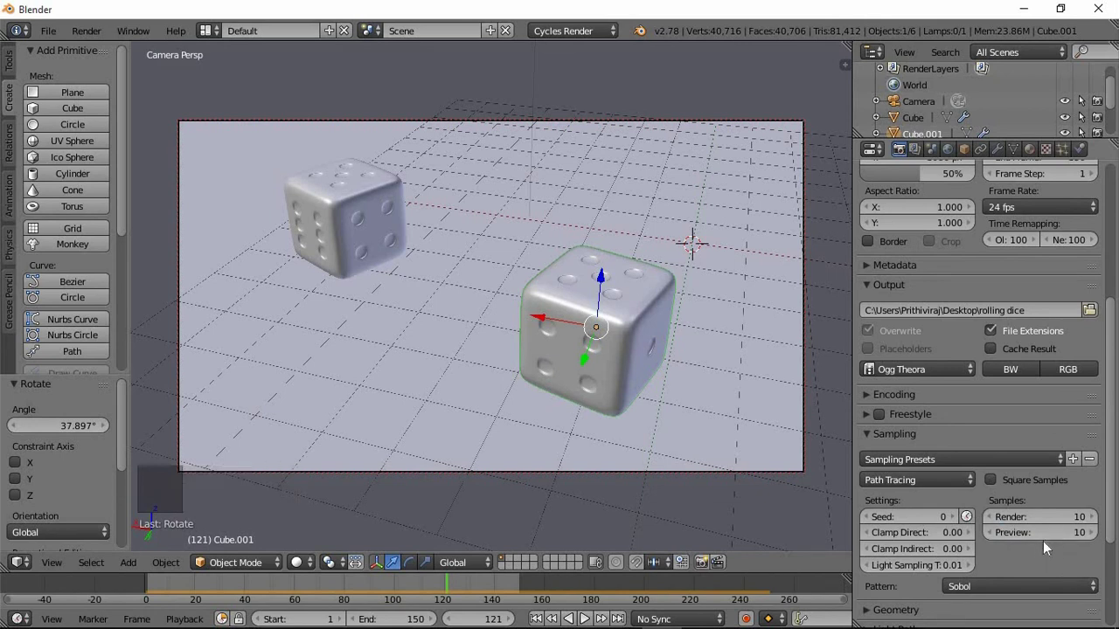
scroll(down, 3)
scroll(up, 3)
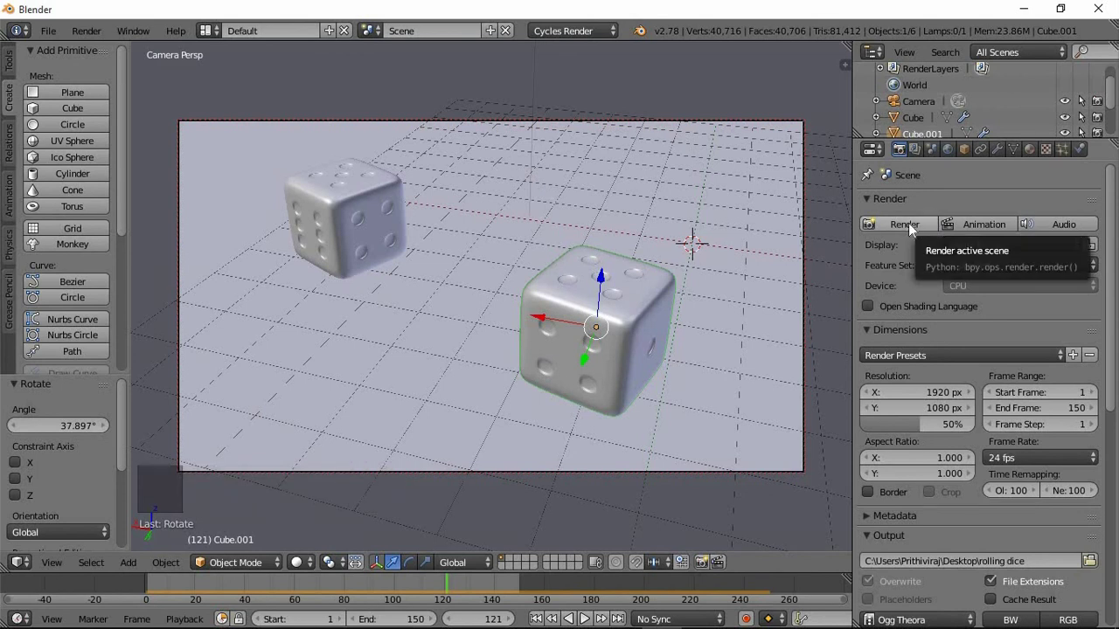
scroll(down, 3)
scroll(up, 3)
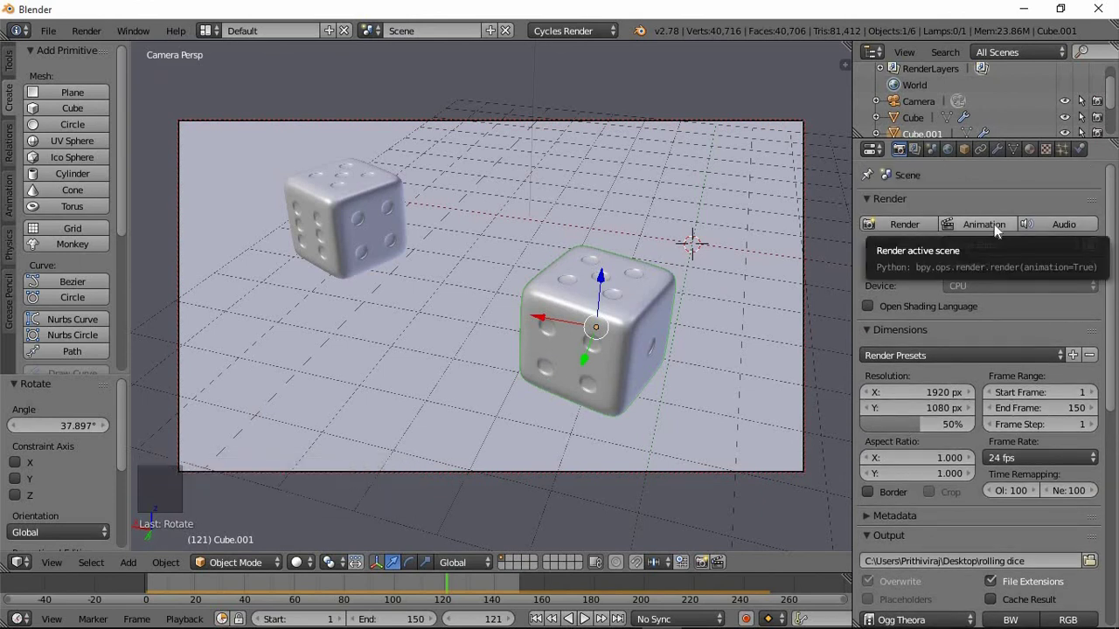
scroll(down, 3)
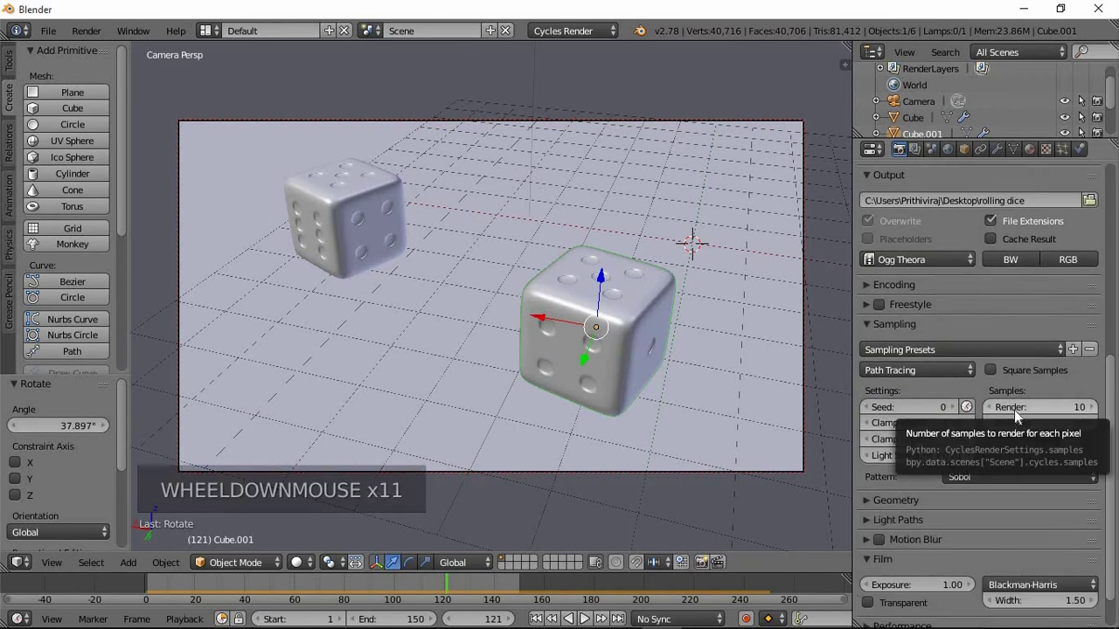
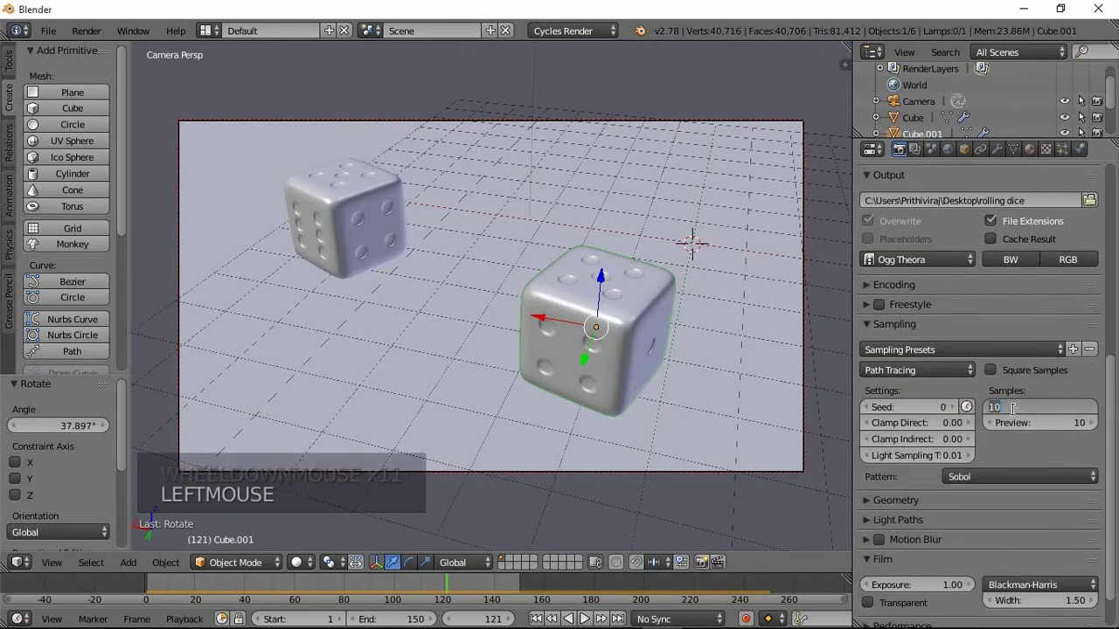
key(KP_0)
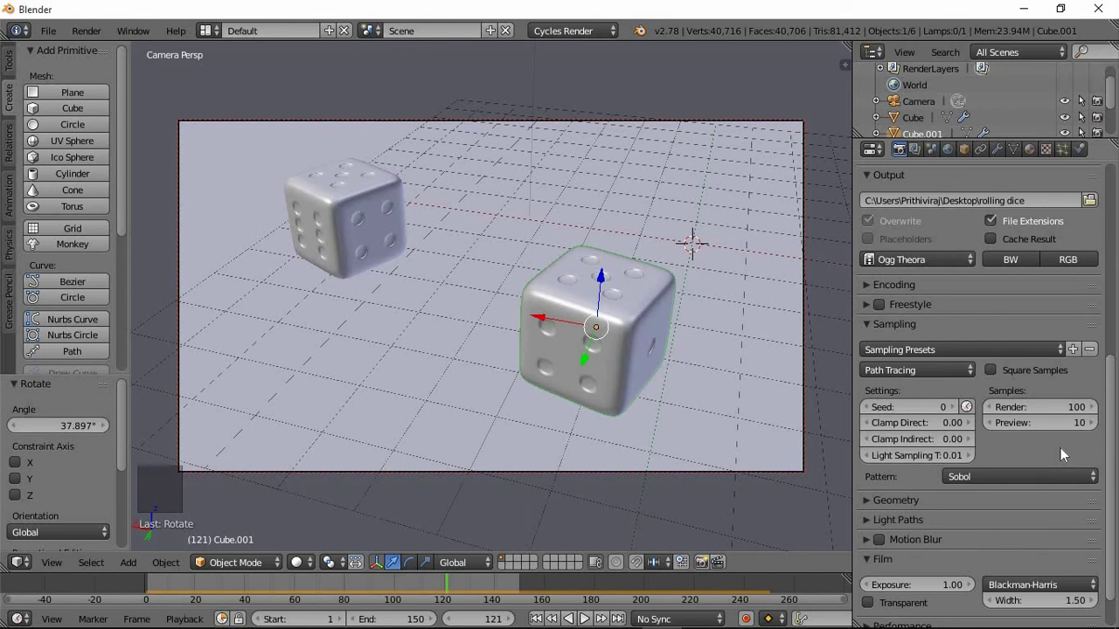
Start rendering the whole animation from frame 1.
scroll(up, 3)
scroll(up, 3)
click(984, 230)
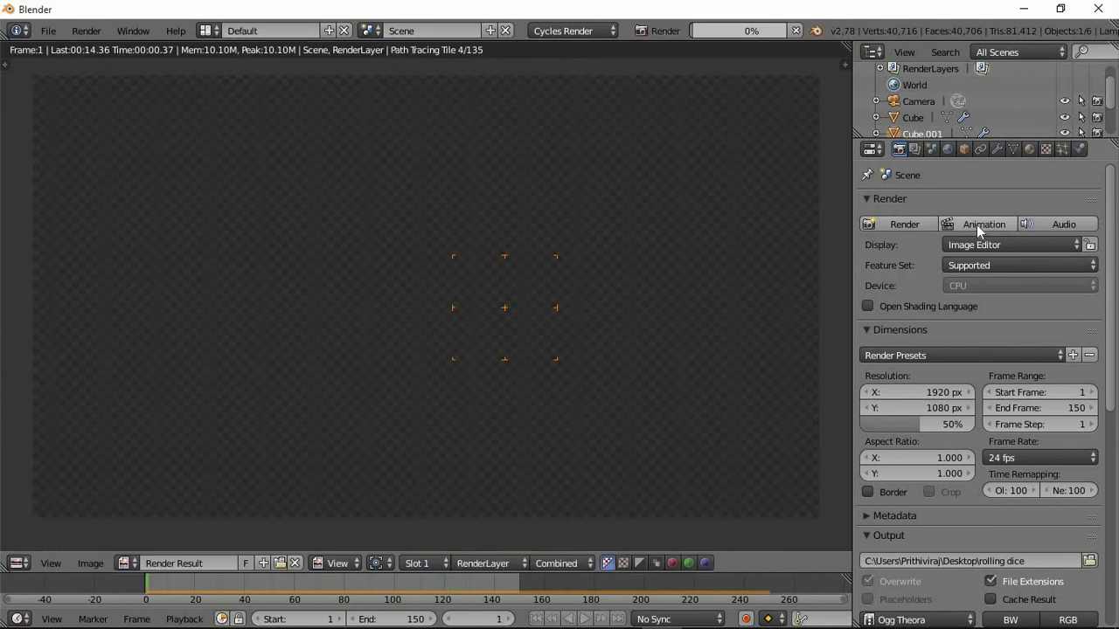